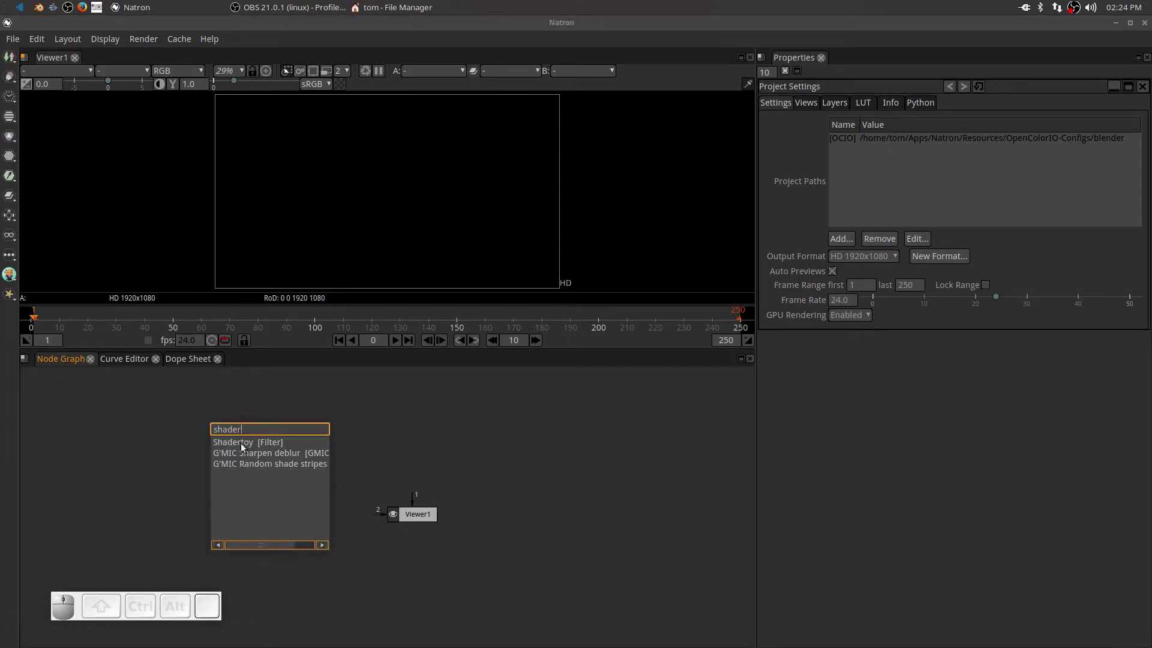
# - Add a Shadertoy node, connect it to Viewer1 and play its default wave pattern forward
pyautogui.click(245, 448)
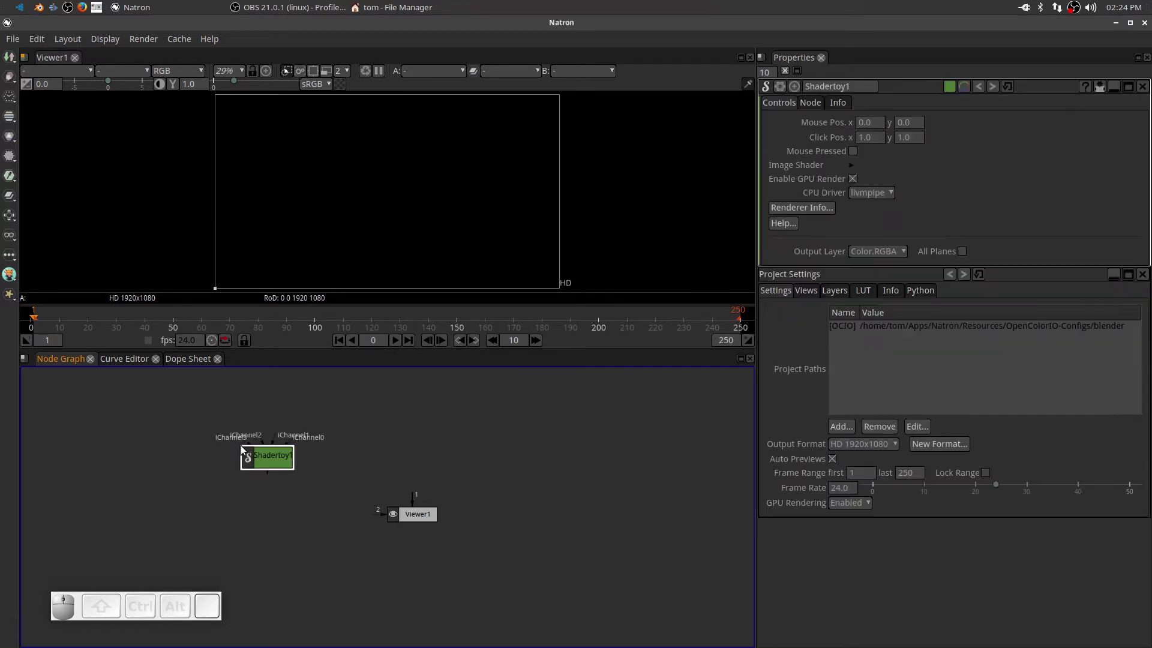
pyautogui.moveTo(273, 463); pyautogui.dragTo(415, 459)
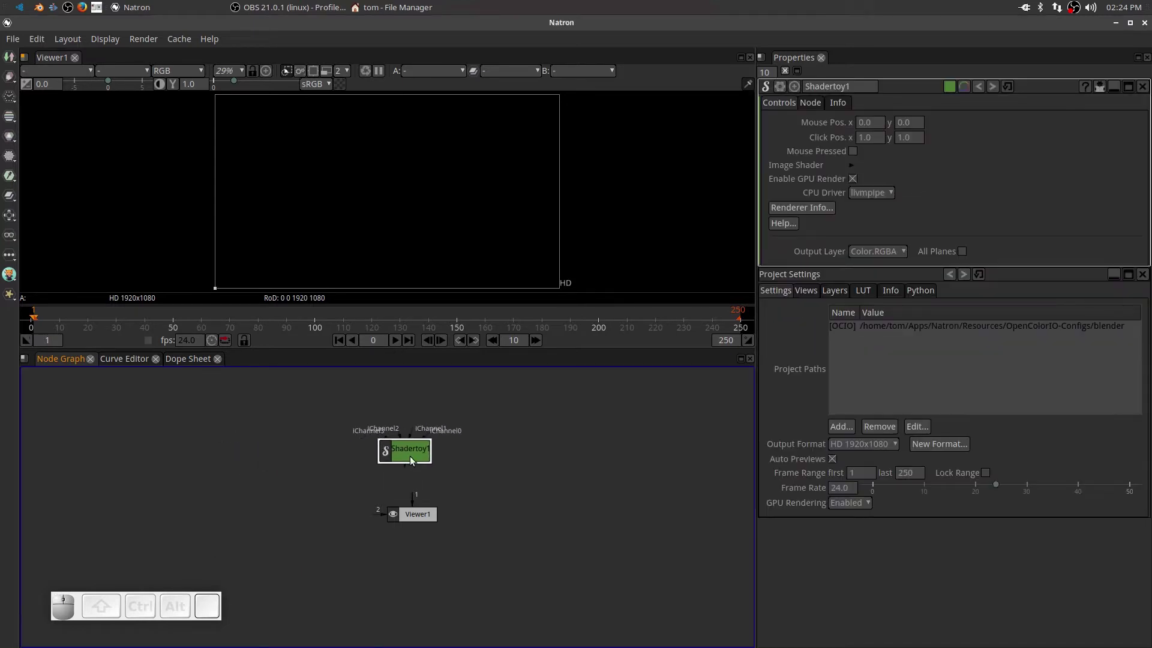
pyautogui.press('1')
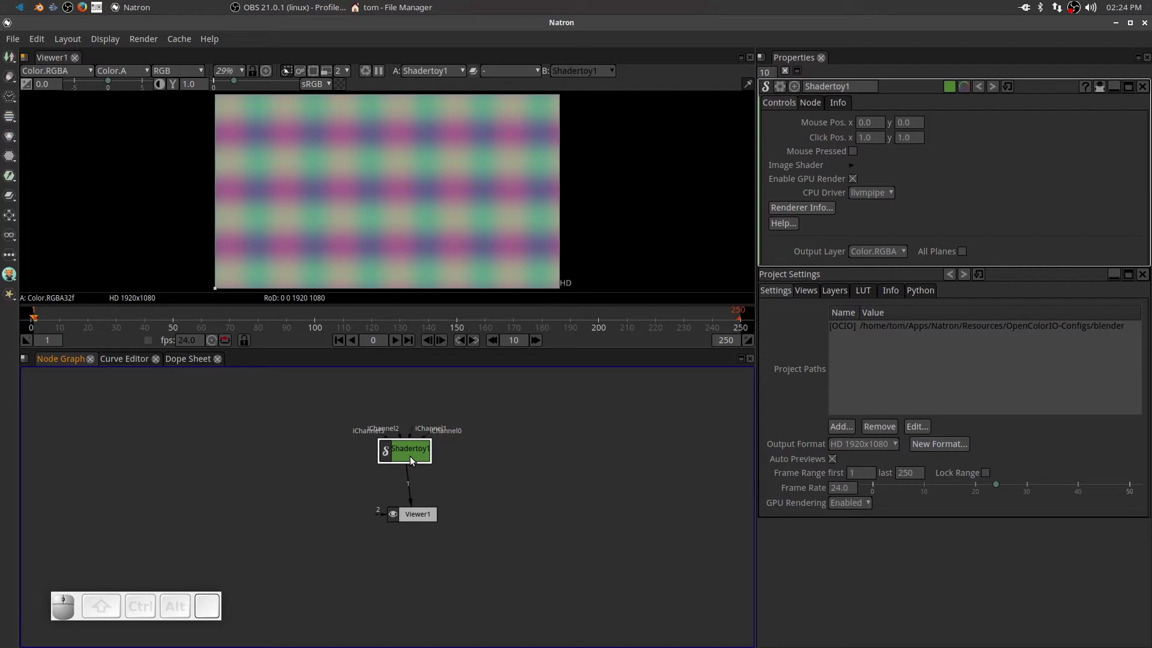
pyautogui.click(414, 459)
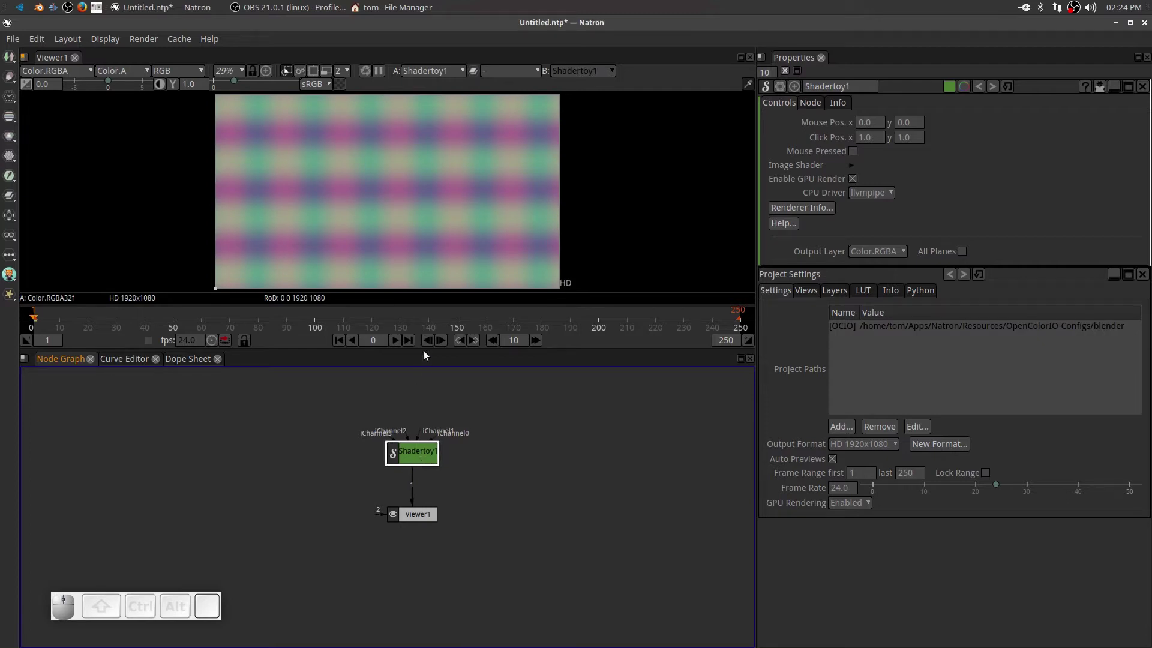
pyautogui.click(404, 342)
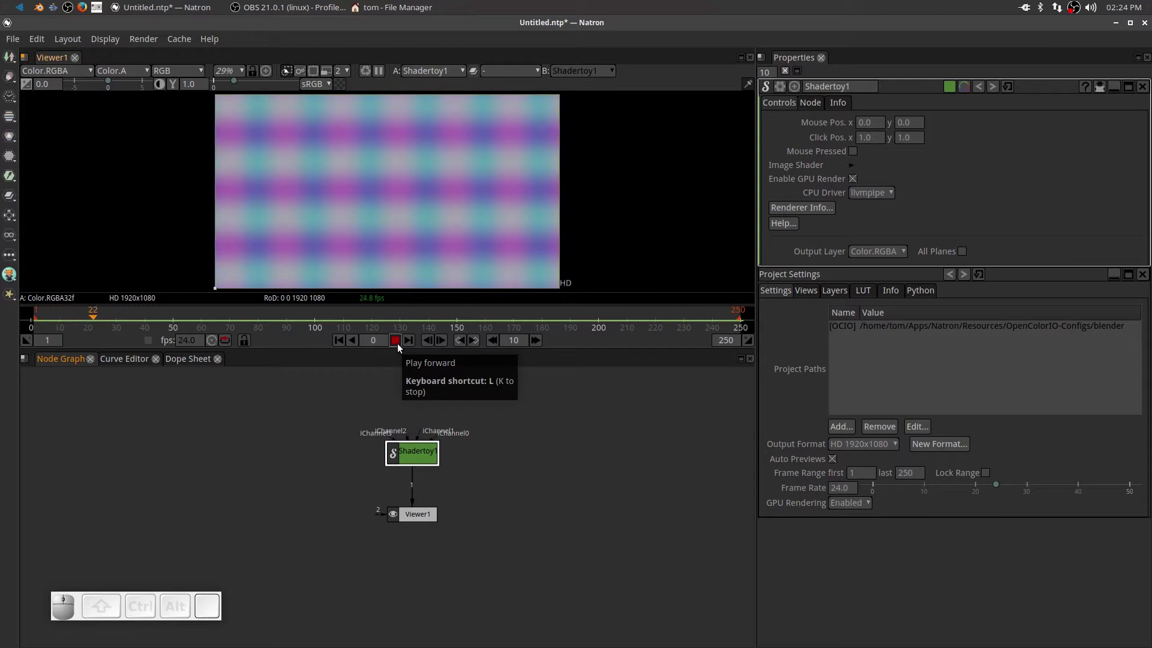
# - Stop playback at frame 32 and show the Shadertoy1 node's parameters
pyautogui.click(402, 346)
pyautogui.click(417, 451)
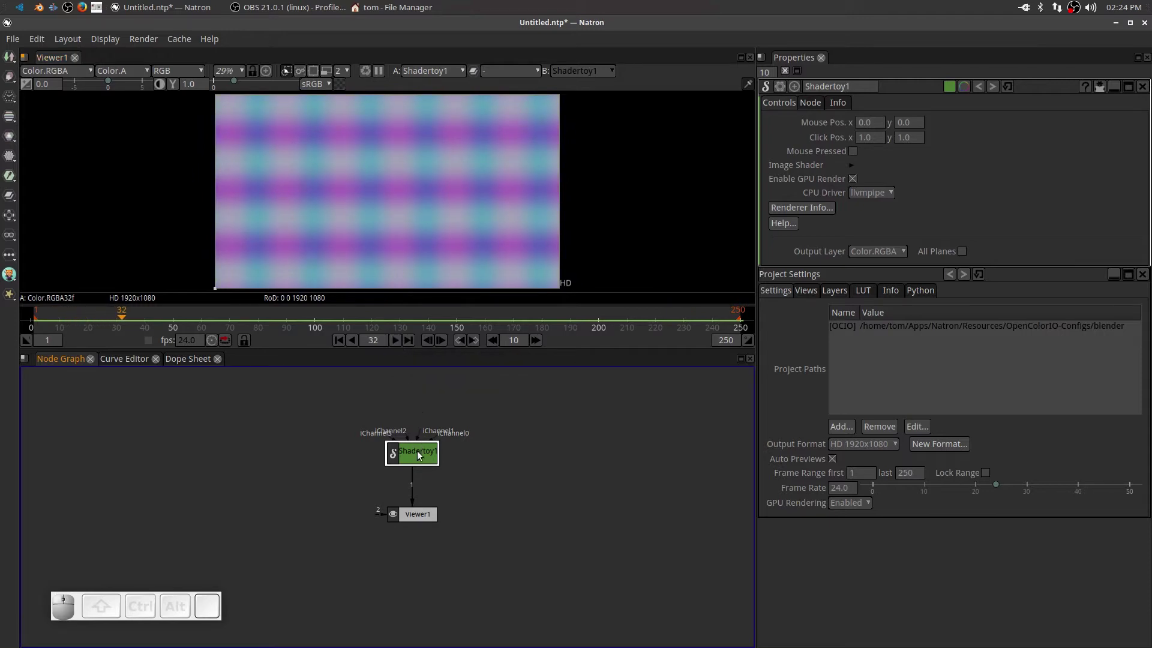
pyautogui.click(421, 455)
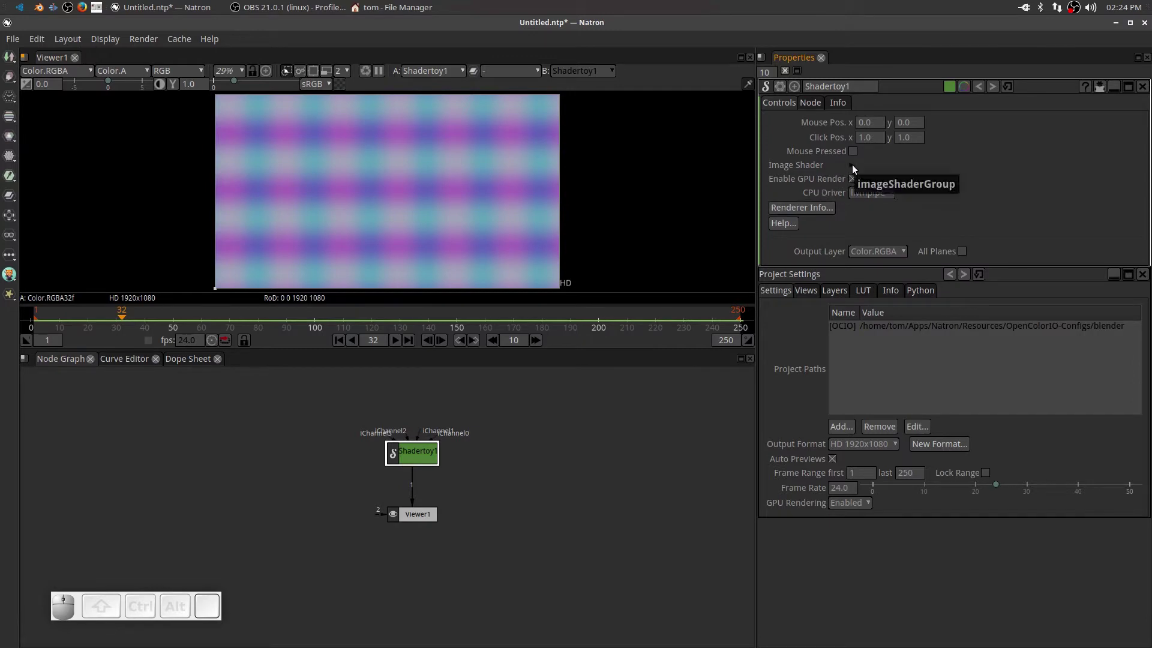
# - Expand the Image Shader group and bring up the Load from Preset Source list
pyautogui.click(857, 168)
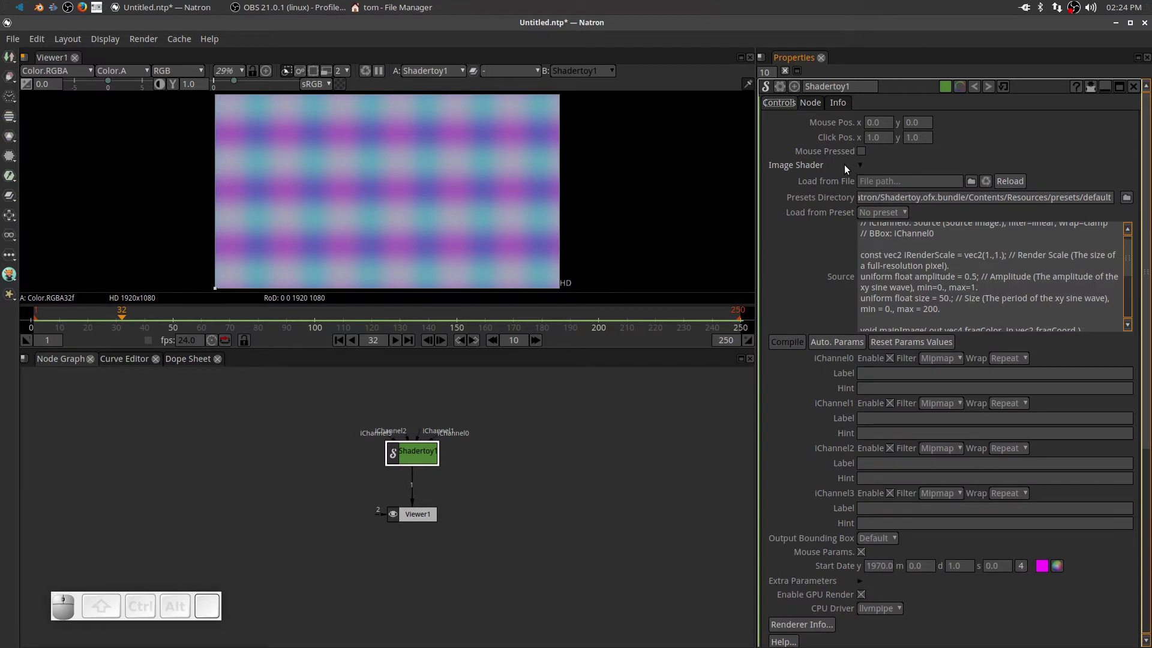
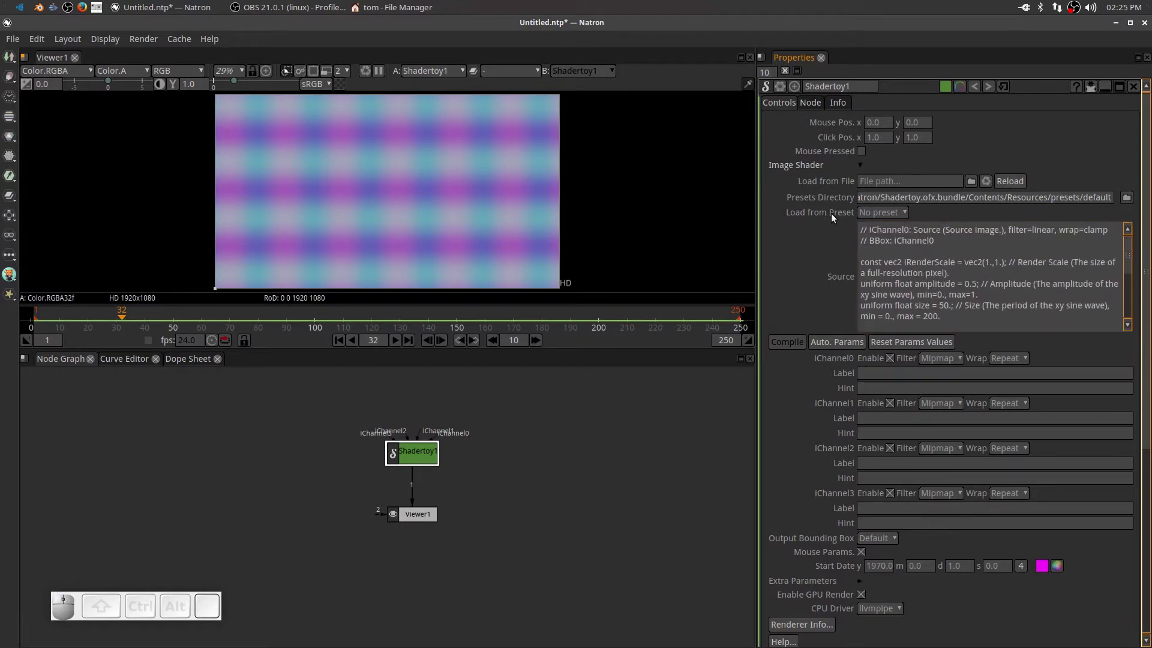
pyautogui.click(905, 213)
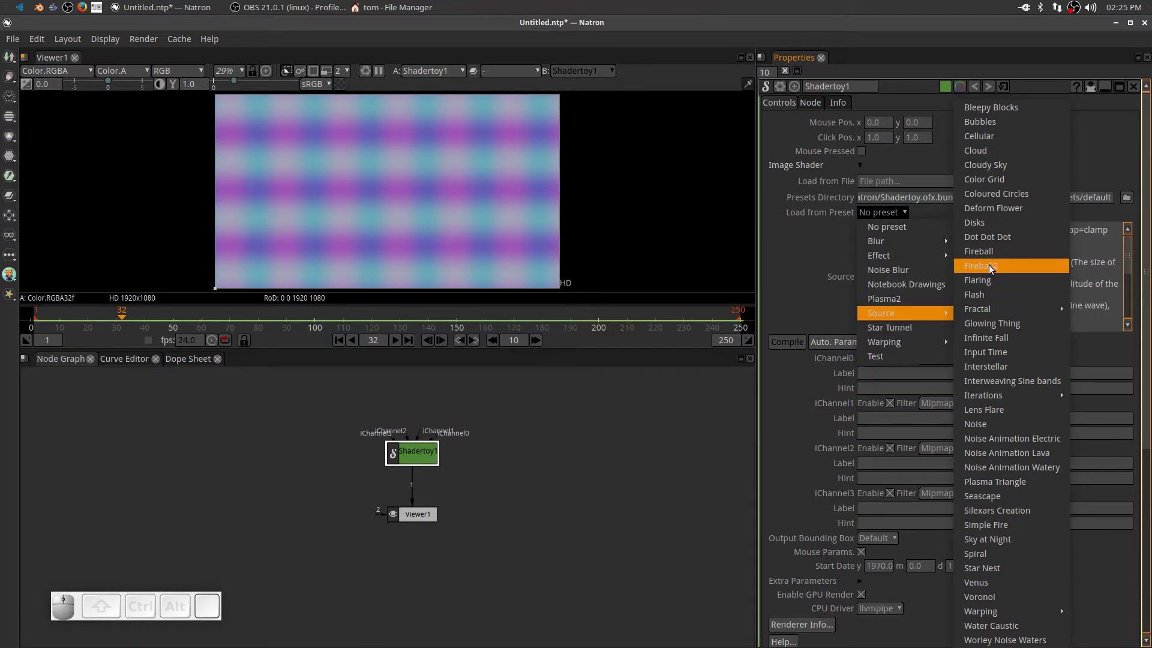
# - Load the Cloudy Sky preset, preview its drifting clouds, and reopen the preset list
pyautogui.click(1010, 172)
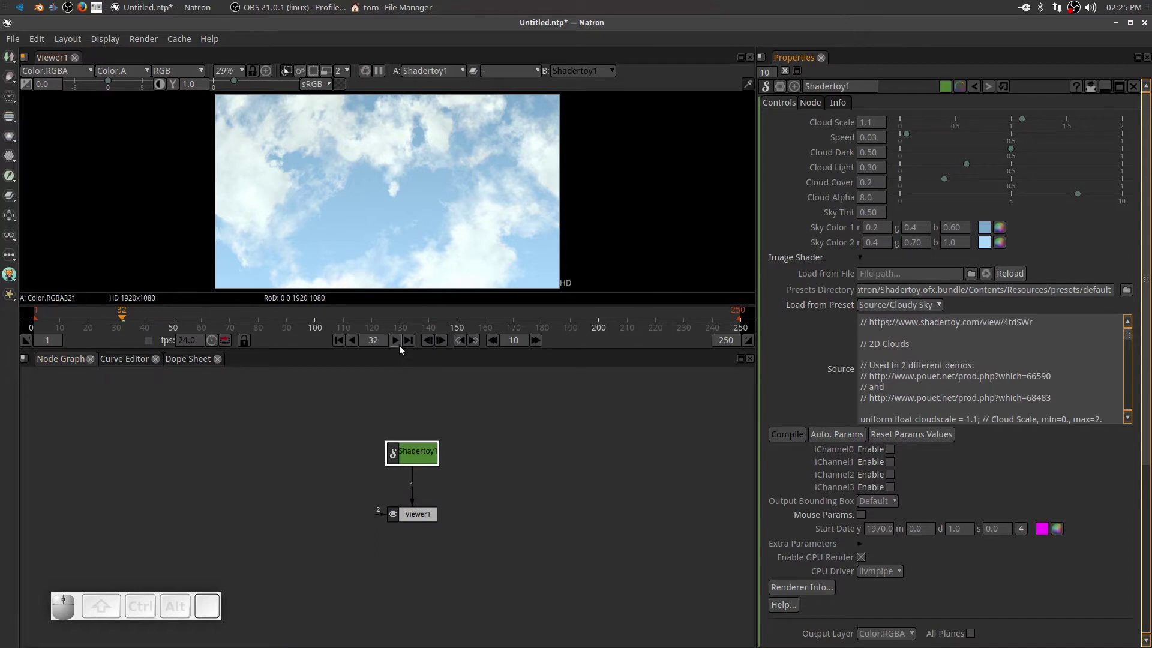
pyautogui.click(402, 349)
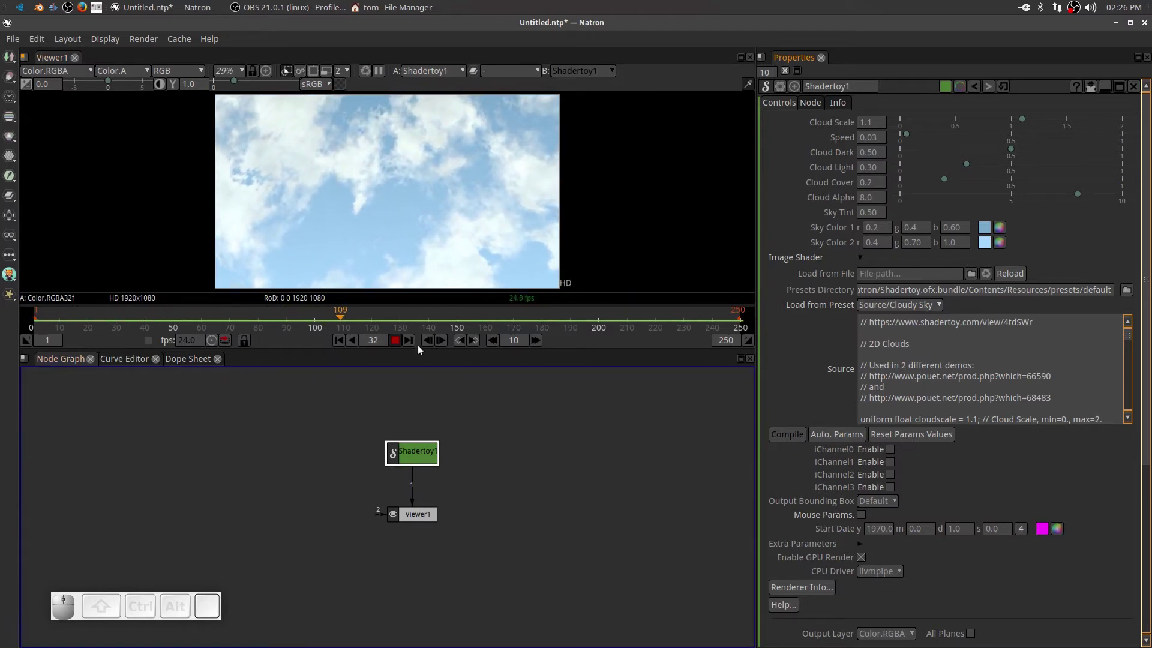
pyautogui.click(401, 341)
pyautogui.click(895, 306)
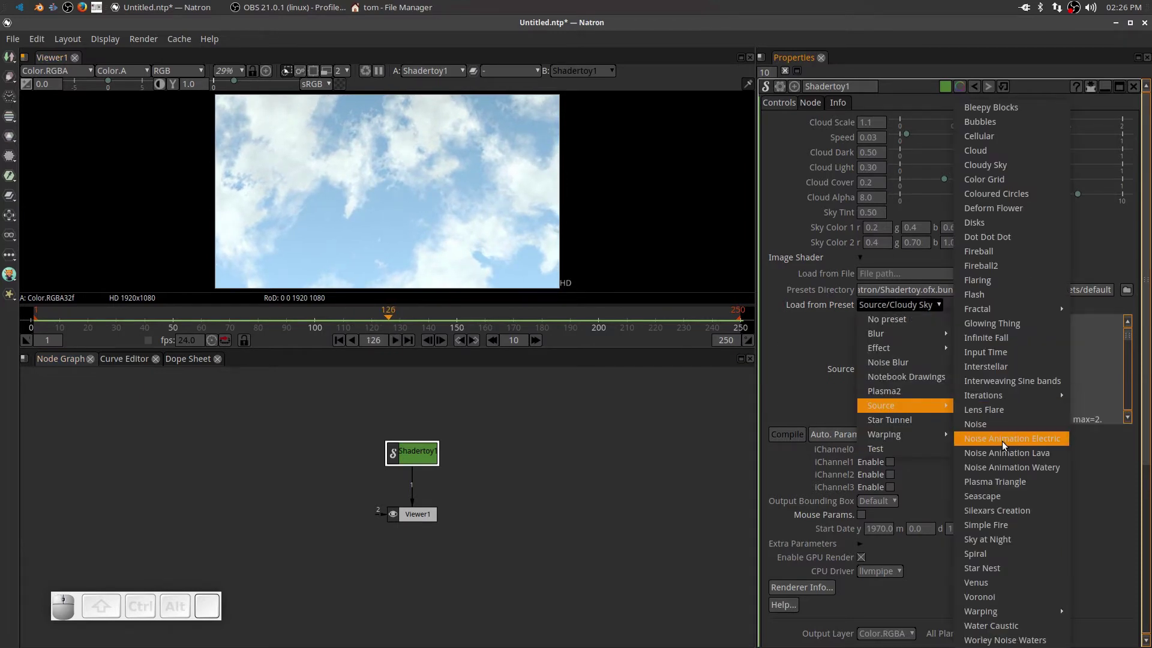
# - Load the Seascape ocean preset, preview its waves, and reopen the preset list
pyautogui.click(1010, 497)
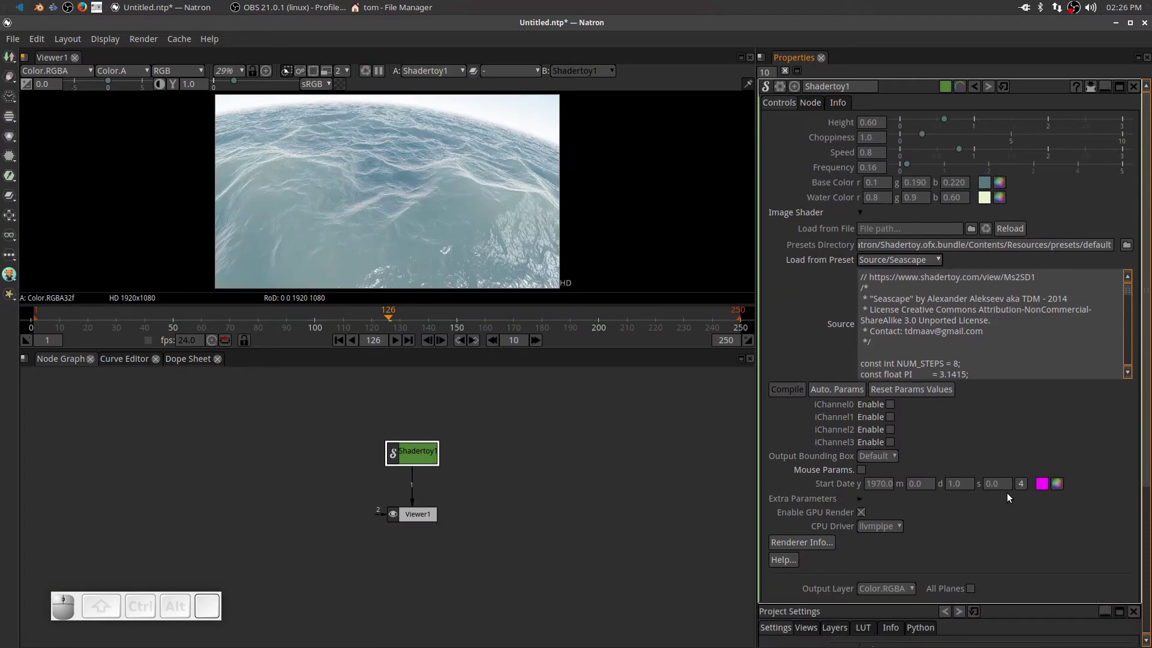
pyautogui.click(399, 348)
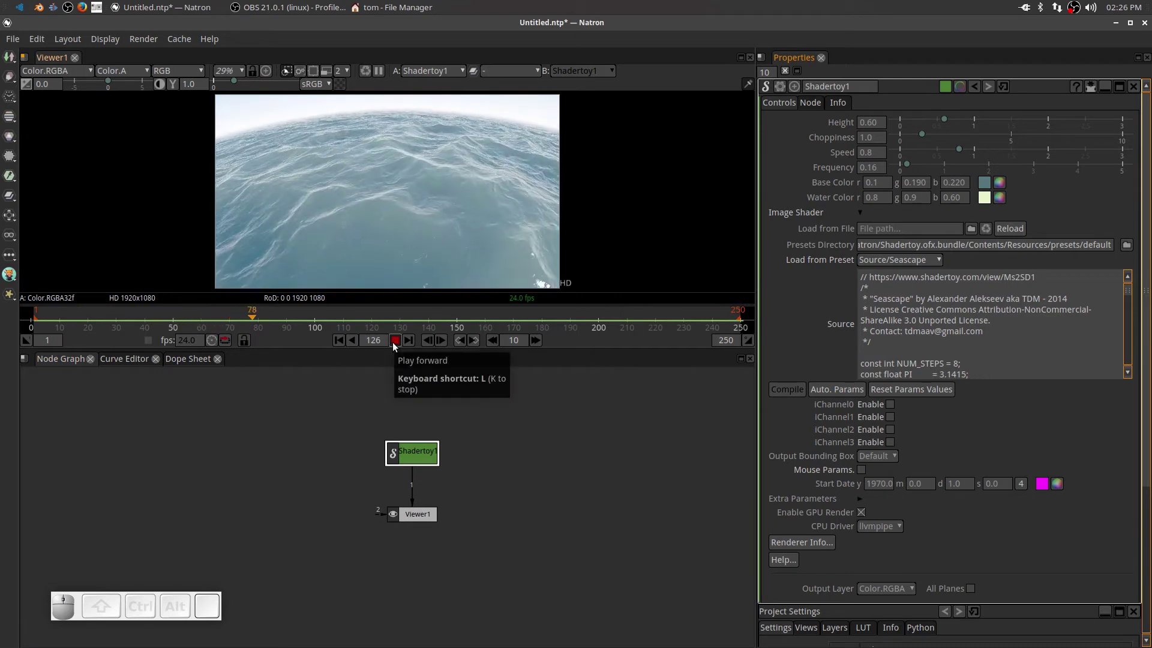
pyautogui.click(396, 346)
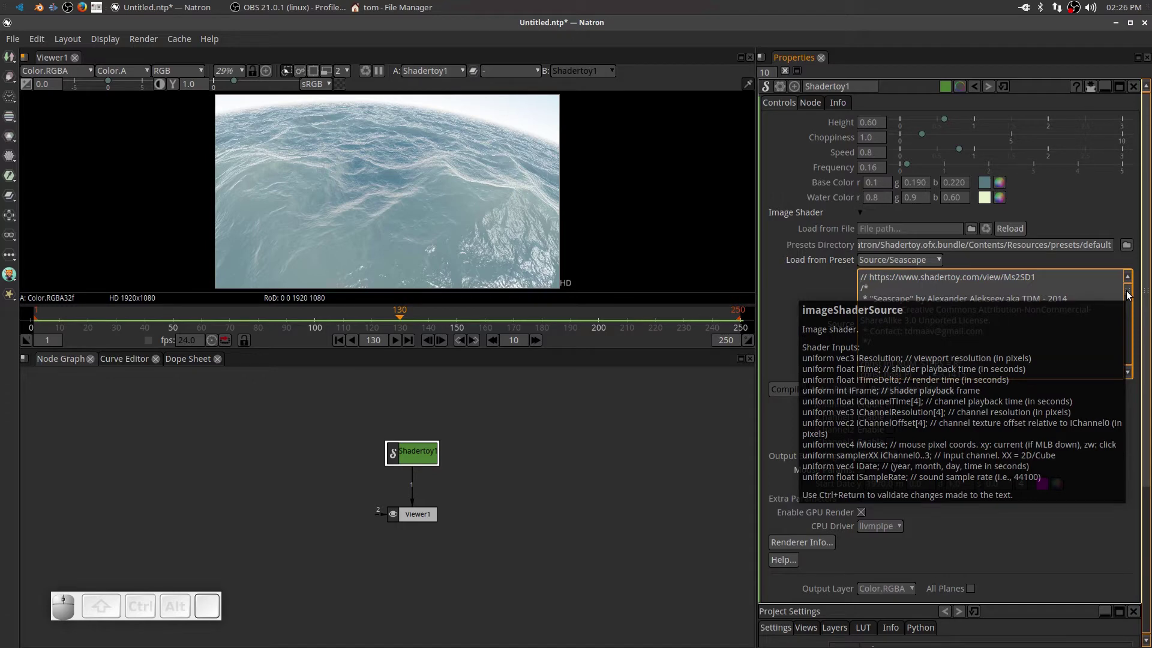
pyautogui.click(927, 260)
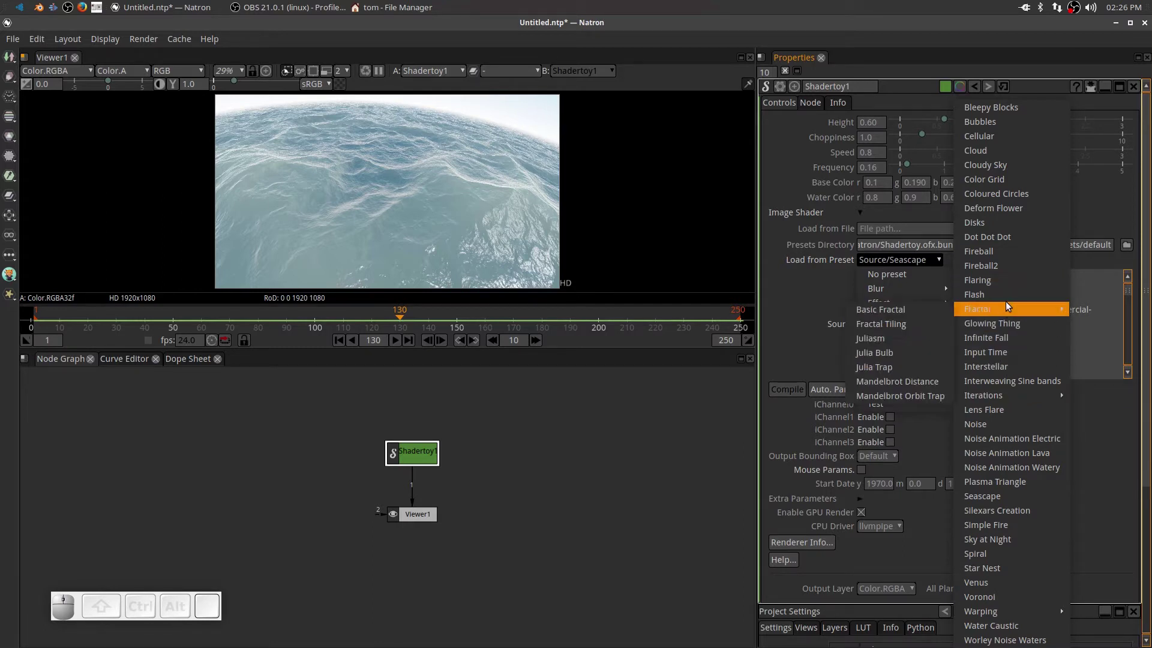
# - Load the Infinite Fall noise preset, preview it, and move Shadertoy1 aside for more nodes
pyautogui.click(1013, 338)
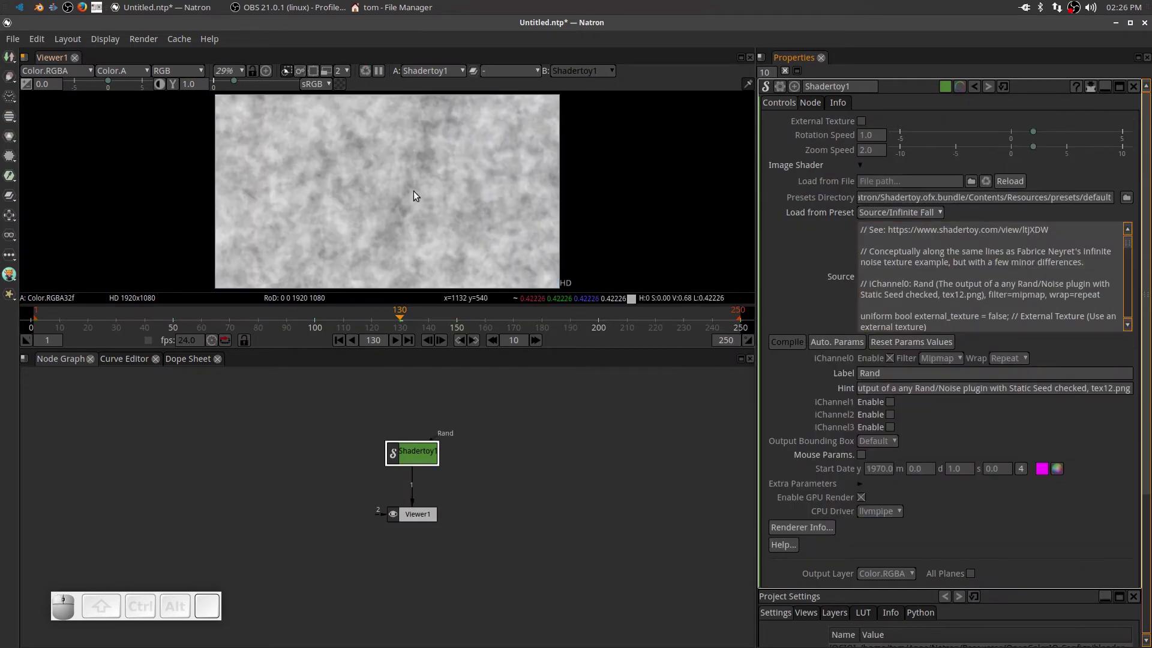
pyautogui.click(401, 342)
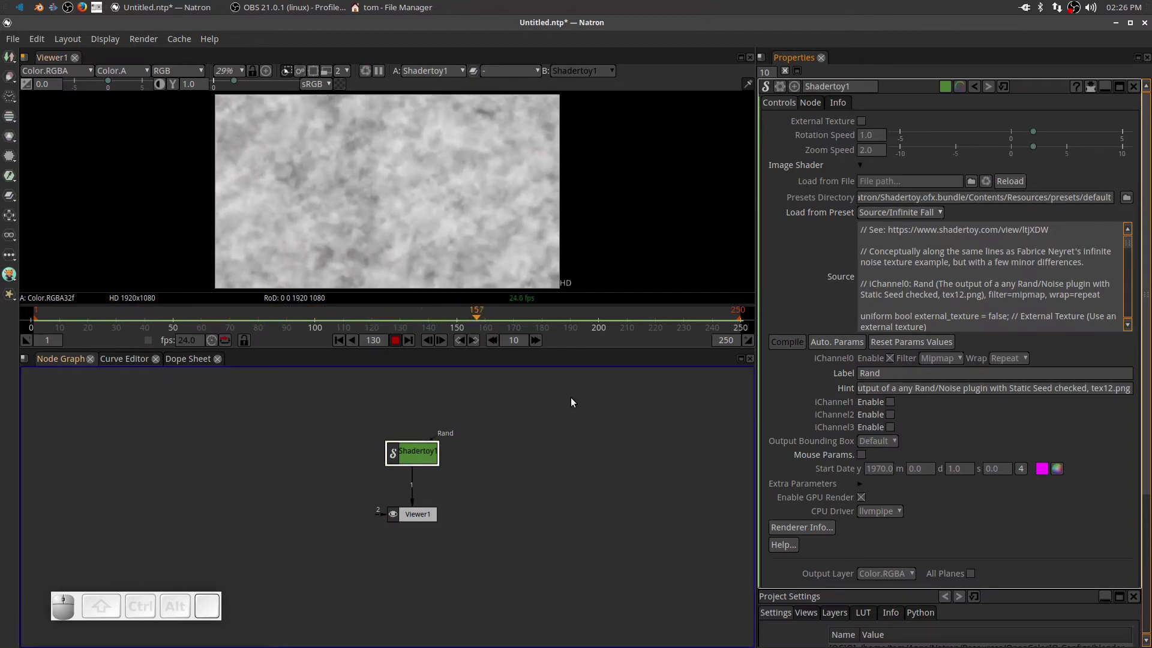
pyautogui.click(401, 343)
pyautogui.moveTo(427, 457); pyautogui.dragTo(275, 450)
pyautogui.click(297, 447)
# - Add a Text [Draw] node beside Shadertoy1 and move Viewer1 further down
pyautogui.press('Tab')
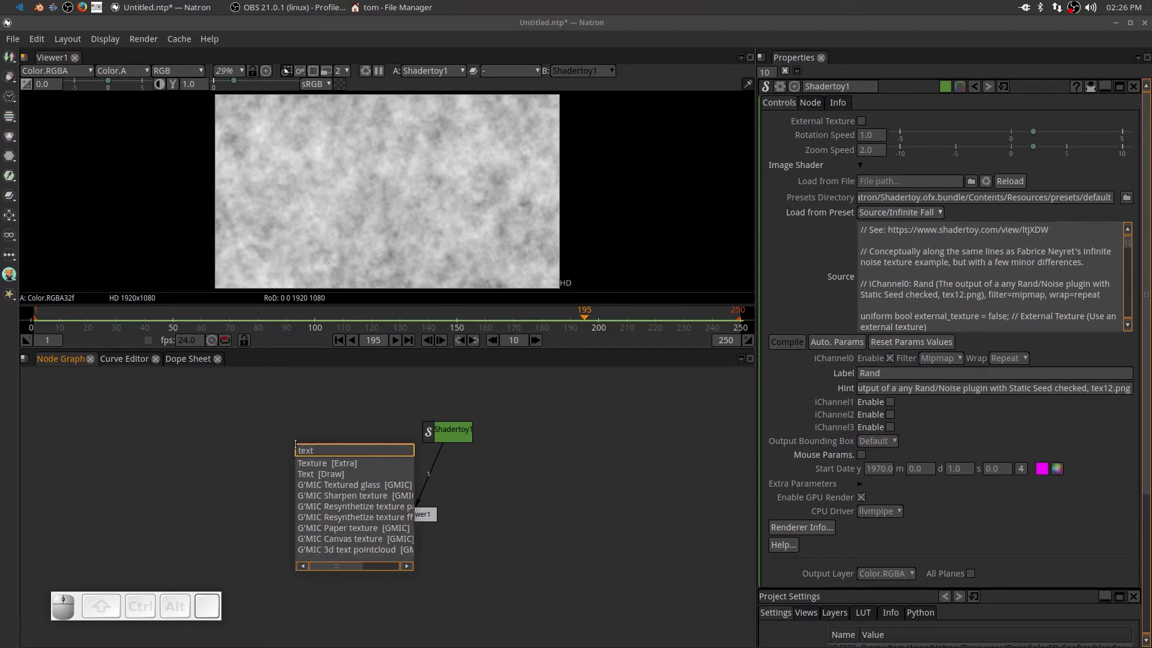
pyautogui.click(315, 478)
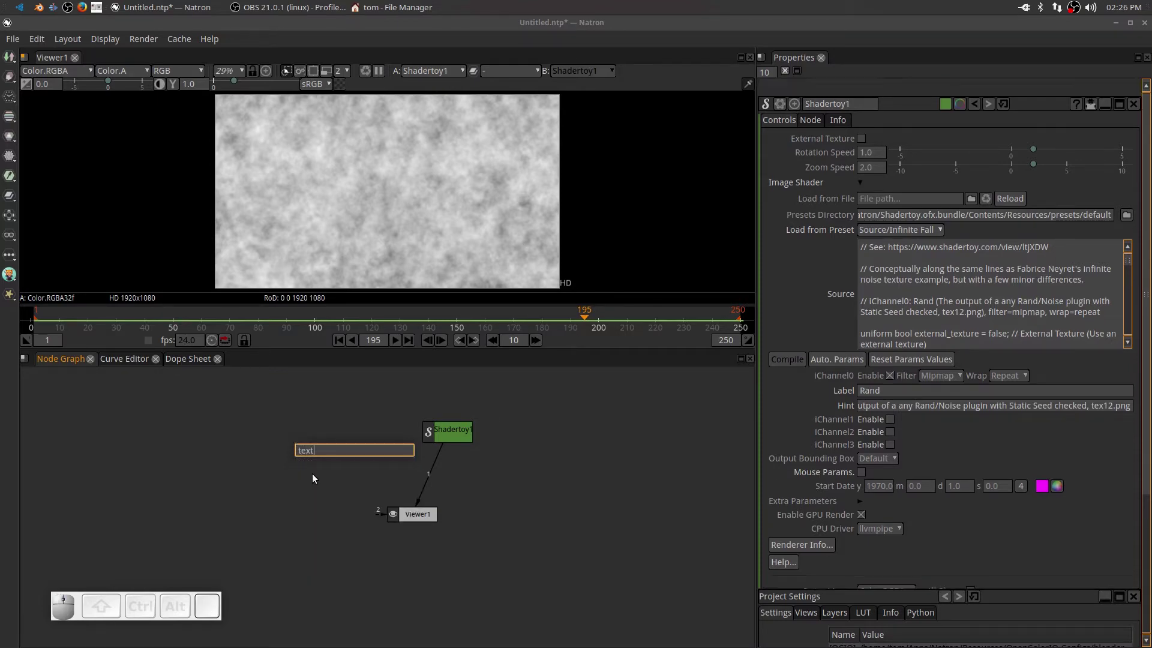
pyautogui.moveTo(337, 483); pyautogui.dragTo(408, 522)
pyautogui.moveTo(414, 523); pyautogui.dragTo(490, 540)
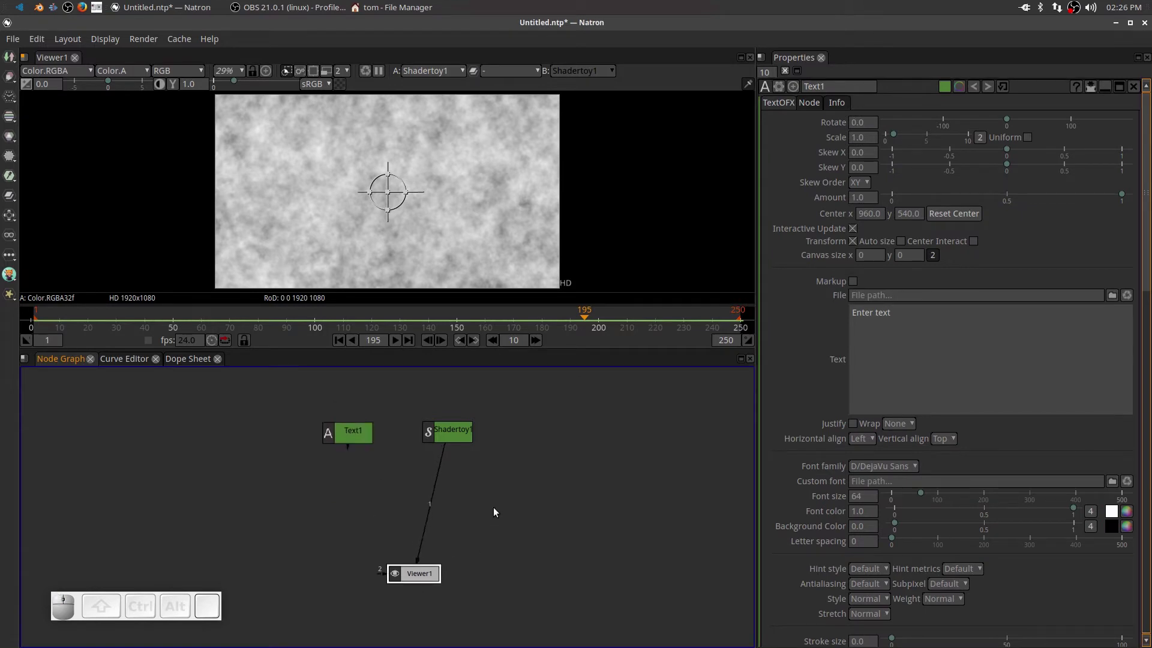
# - Add a Merge node feeding Viewer1 with Shadertoy1 connected as its B background
pyautogui.press('Tab')
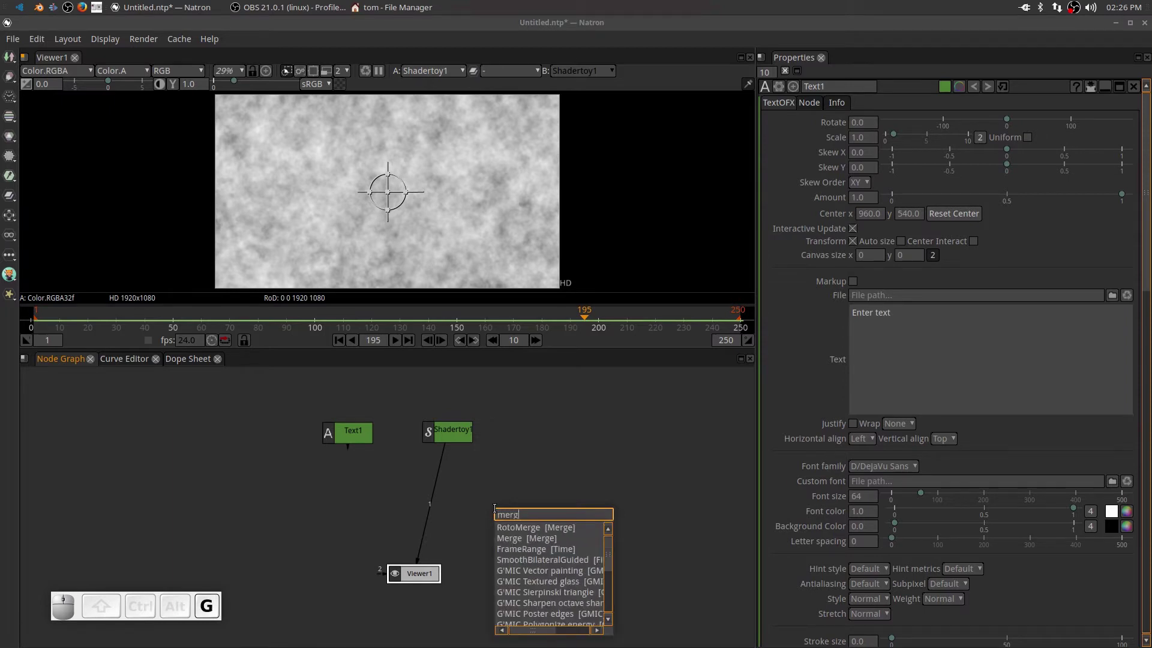
pyautogui.click(530, 544)
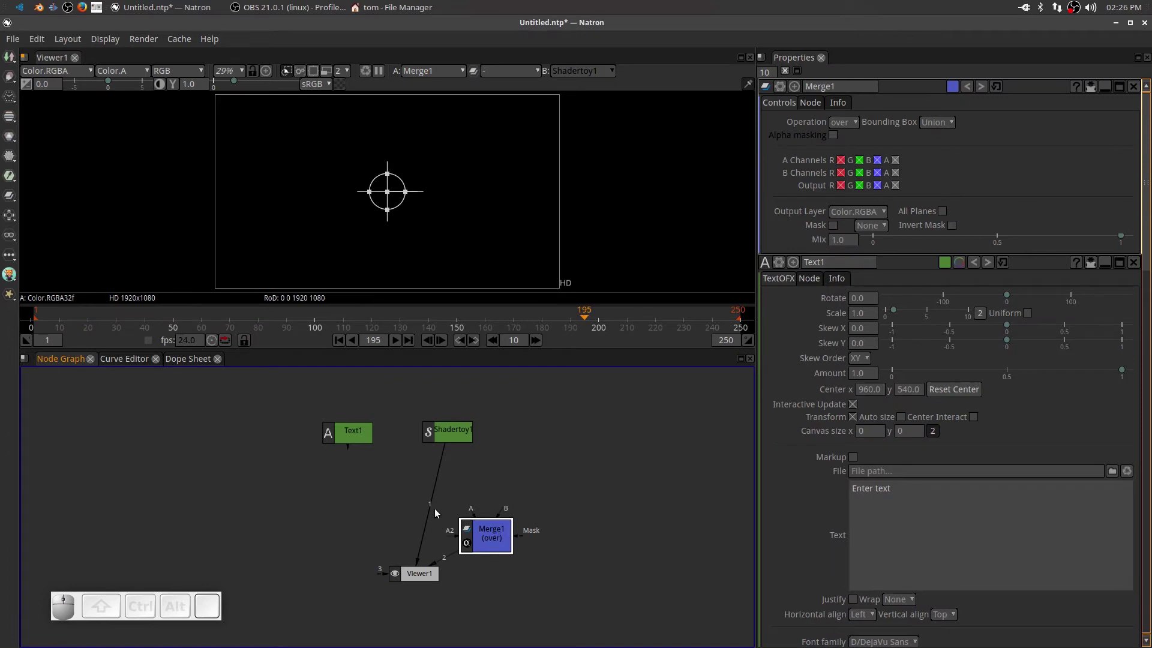
pyautogui.moveTo(431, 504); pyautogui.dragTo(466, 457)
pyautogui.moveTo(494, 541); pyautogui.dragTo(426, 525)
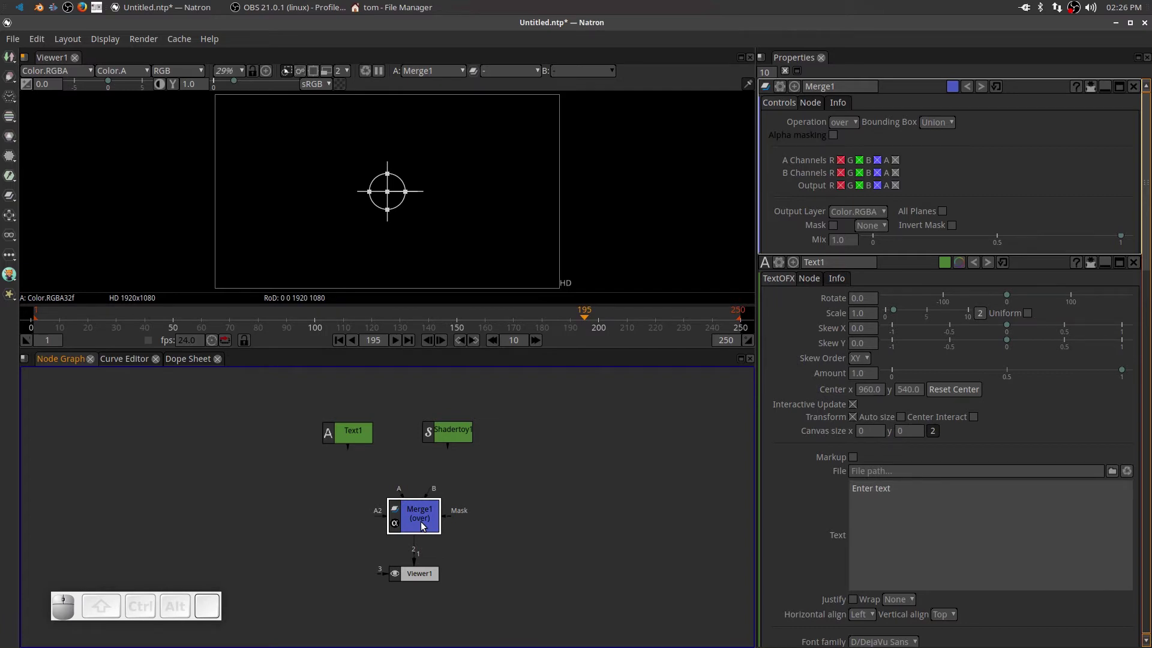
pyautogui.moveTo(415, 509); pyautogui.dragTo(417, 502)
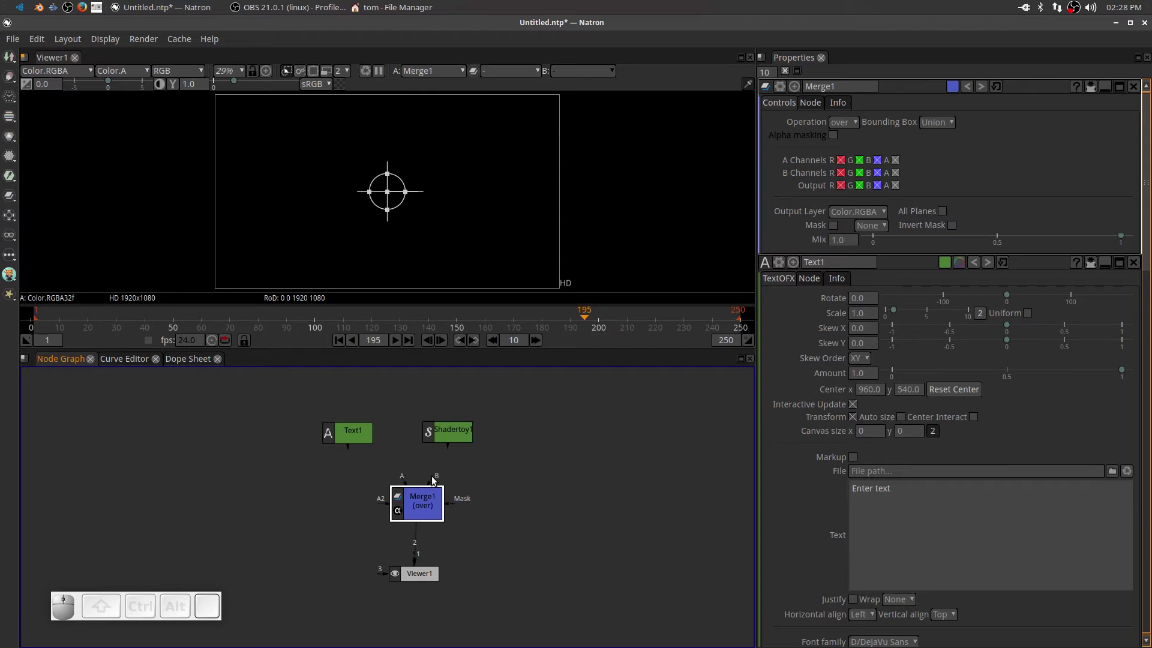
pyautogui.moveTo(433, 482); pyautogui.dragTo(452, 433)
pyautogui.moveTo(448, 428); pyautogui.dragTo(422, 443)
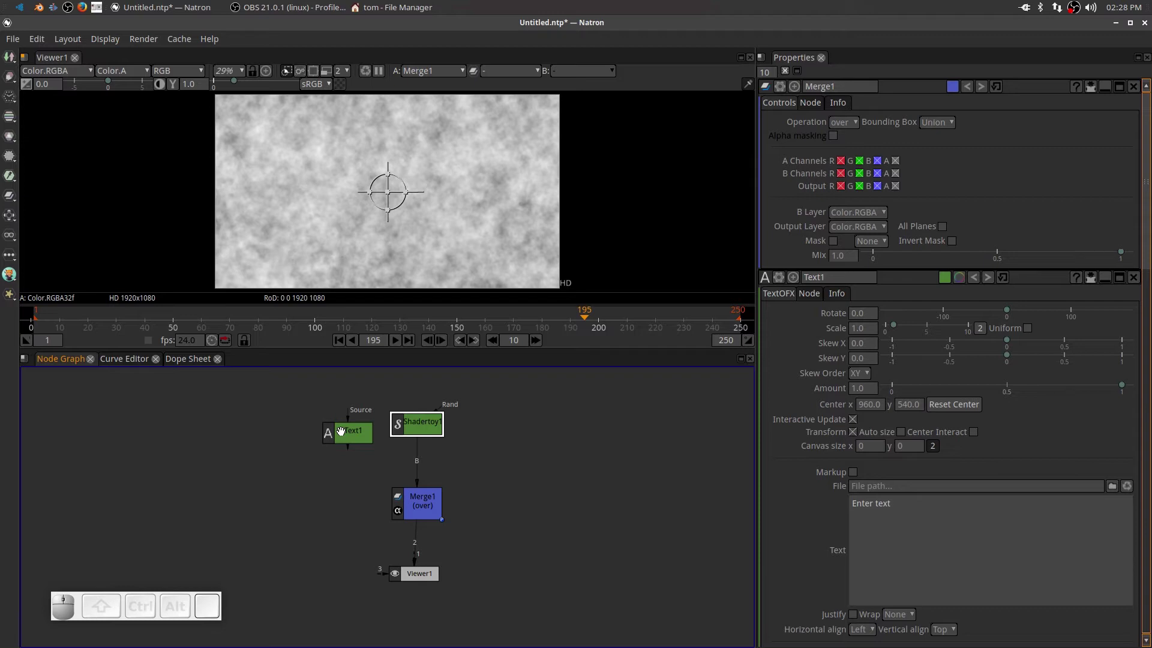
# - Connect Text1 as the Merge A foreground and shift the 'Enter text' overlay up and left
pyautogui.click(417, 501)
pyautogui.moveTo(405, 475); pyautogui.dragTo(340, 428)
pyautogui.click(345, 430)
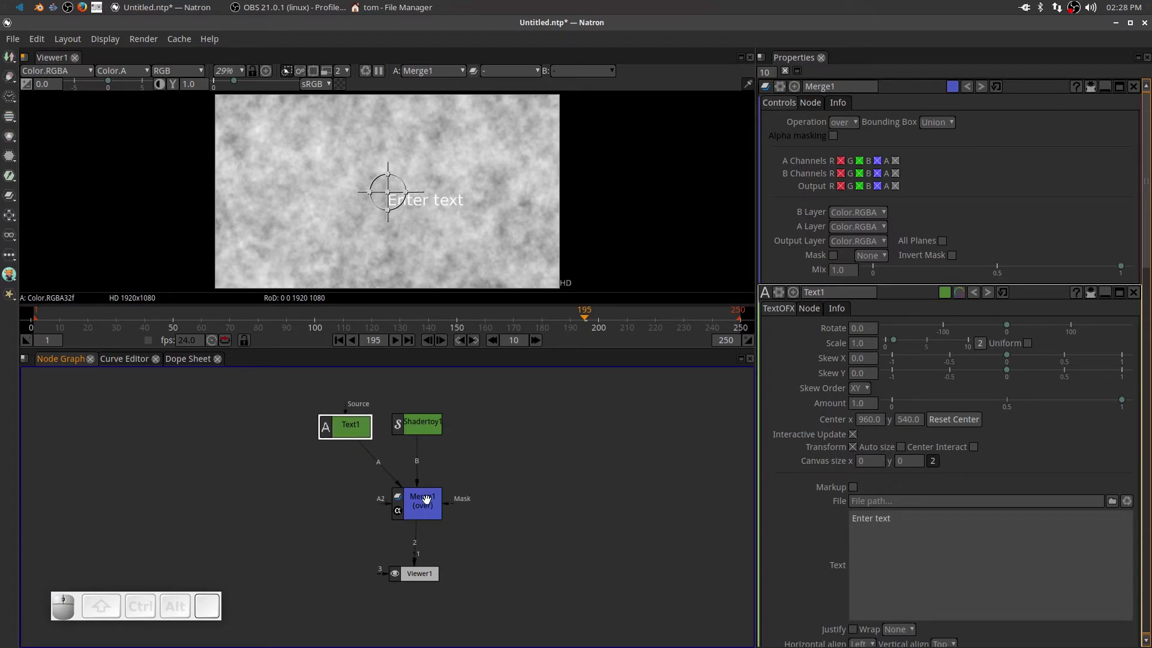
pyautogui.moveTo(423, 500); pyautogui.dragTo(416, 501)
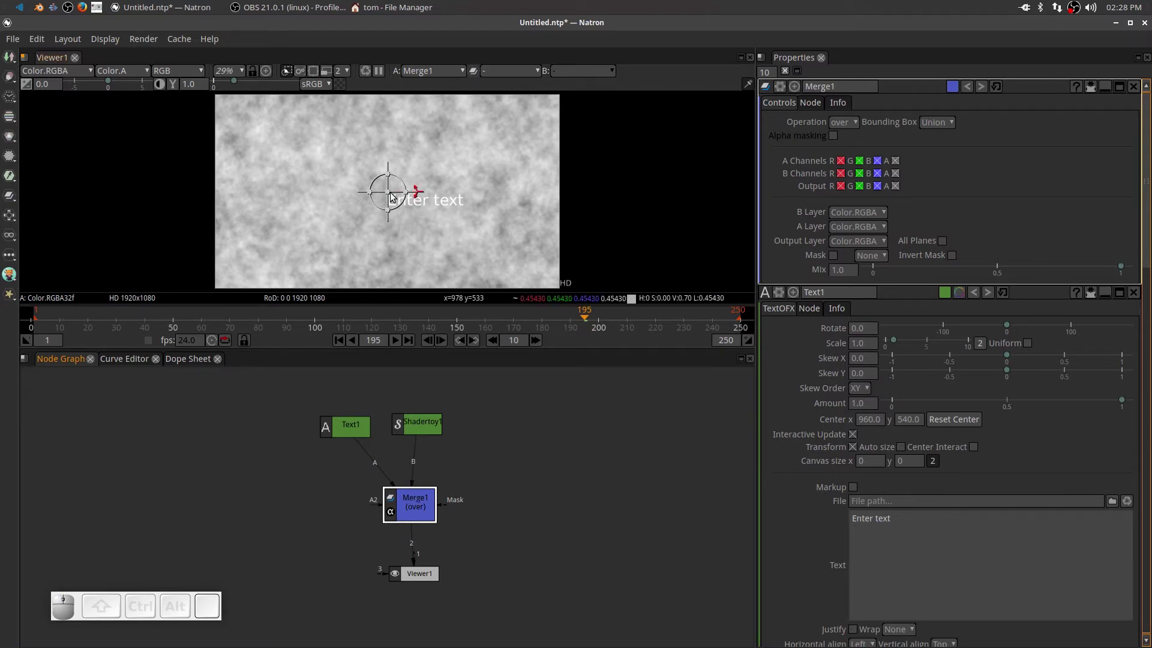
pyautogui.moveTo(394, 195); pyautogui.dragTo(336, 187)
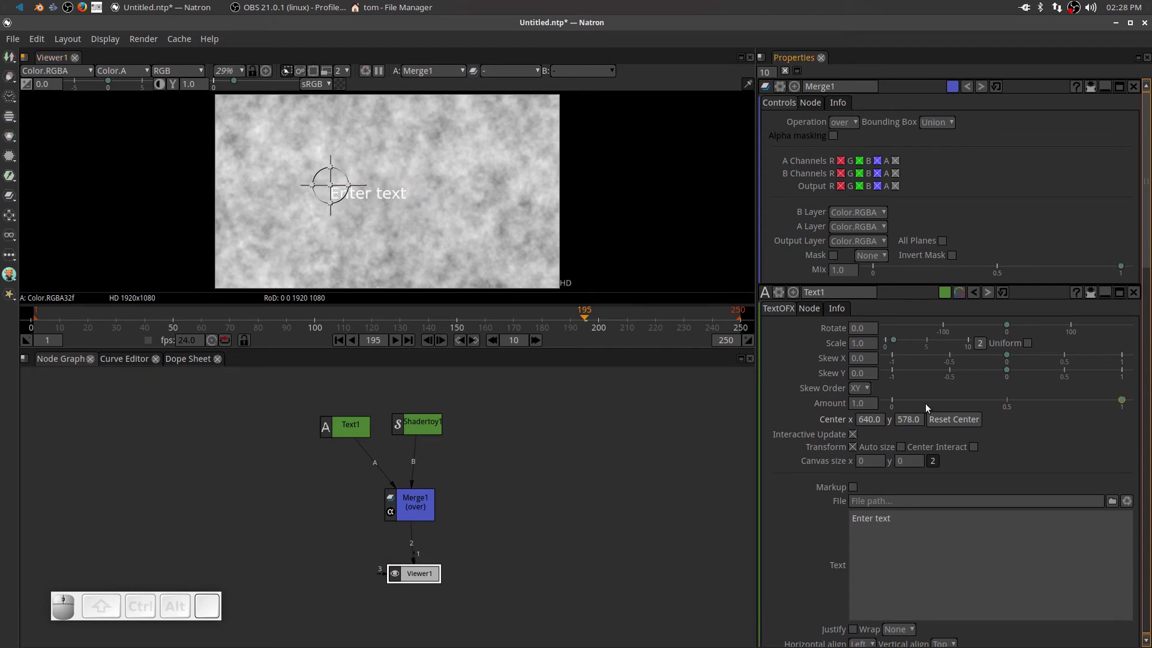
# - Set Text1's font size to 210 and drag the text toward the frame's upper-left
pyautogui.click(349, 427)
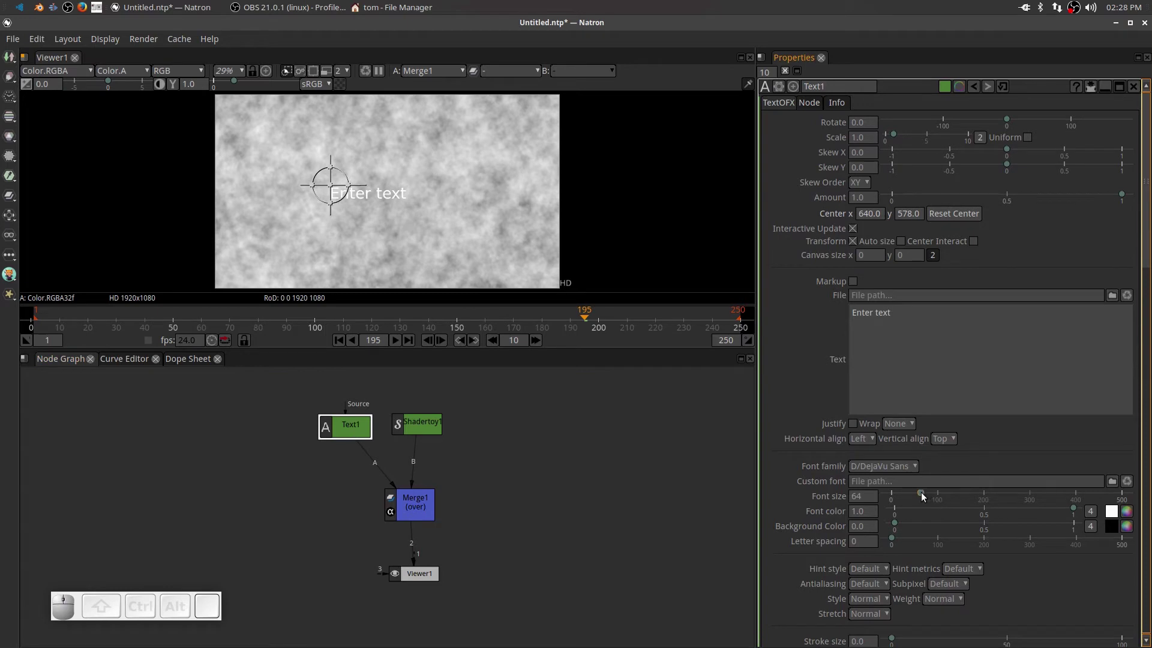
pyautogui.moveTo(924, 497); pyautogui.dragTo(992, 495)
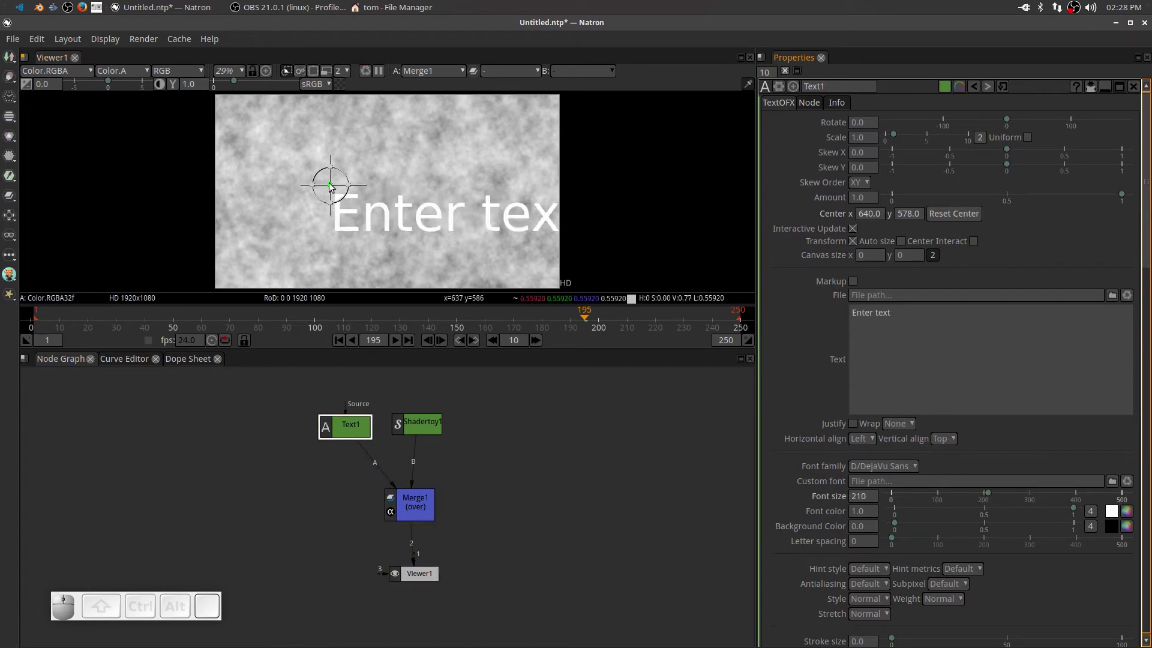
pyautogui.moveTo(331, 185); pyautogui.dragTo(269, 139)
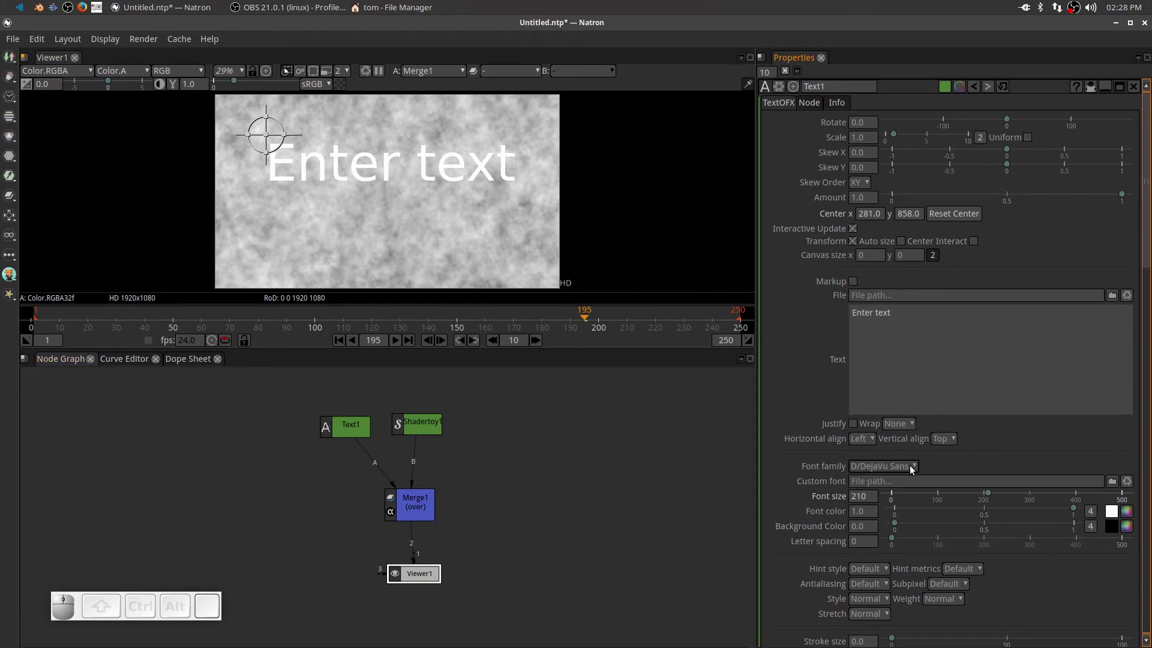
# - Change the text's font family to Yesterday BRK from the Y submenu
pyautogui.click(915, 470)
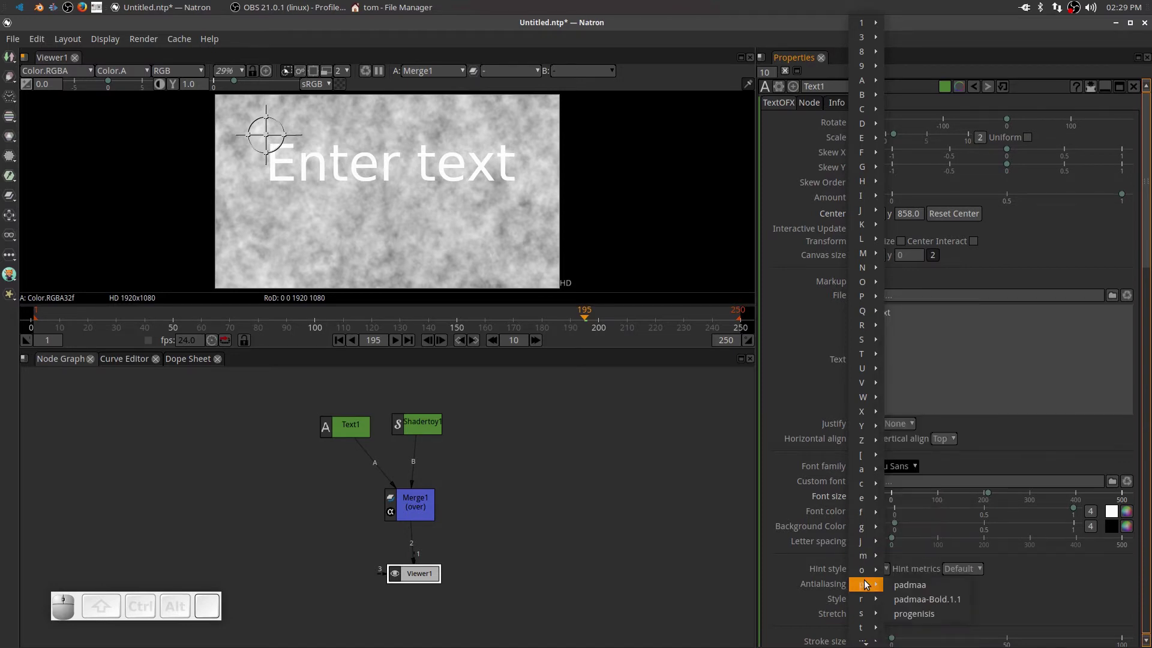
pyautogui.scroll(-3)
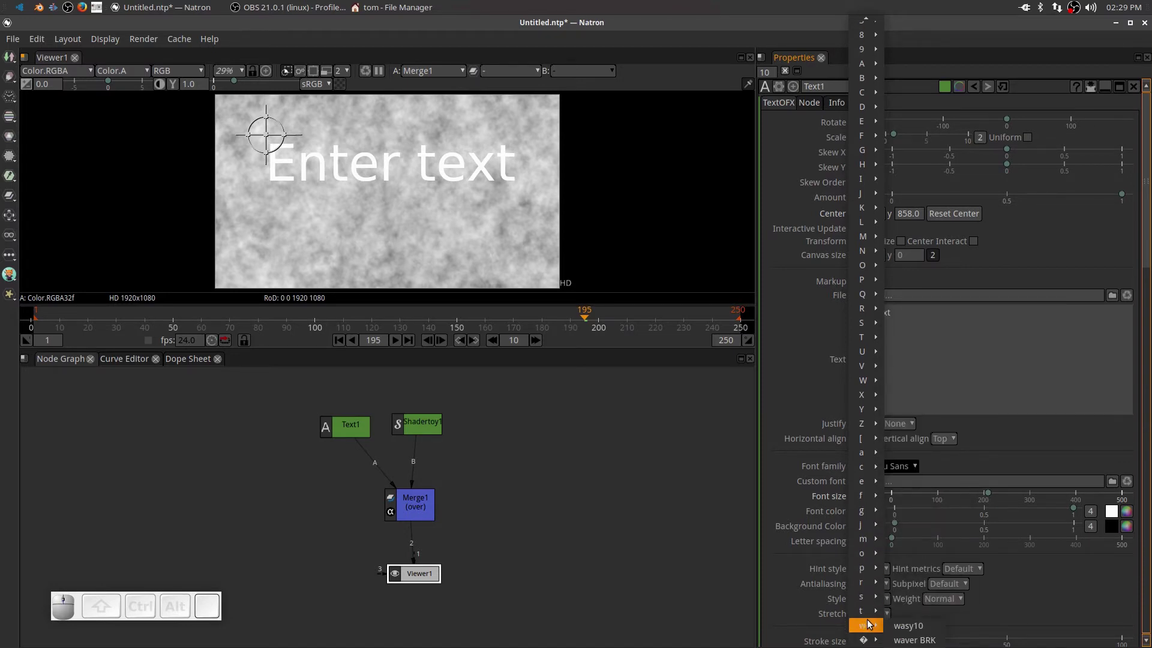
pyautogui.scroll(-3)
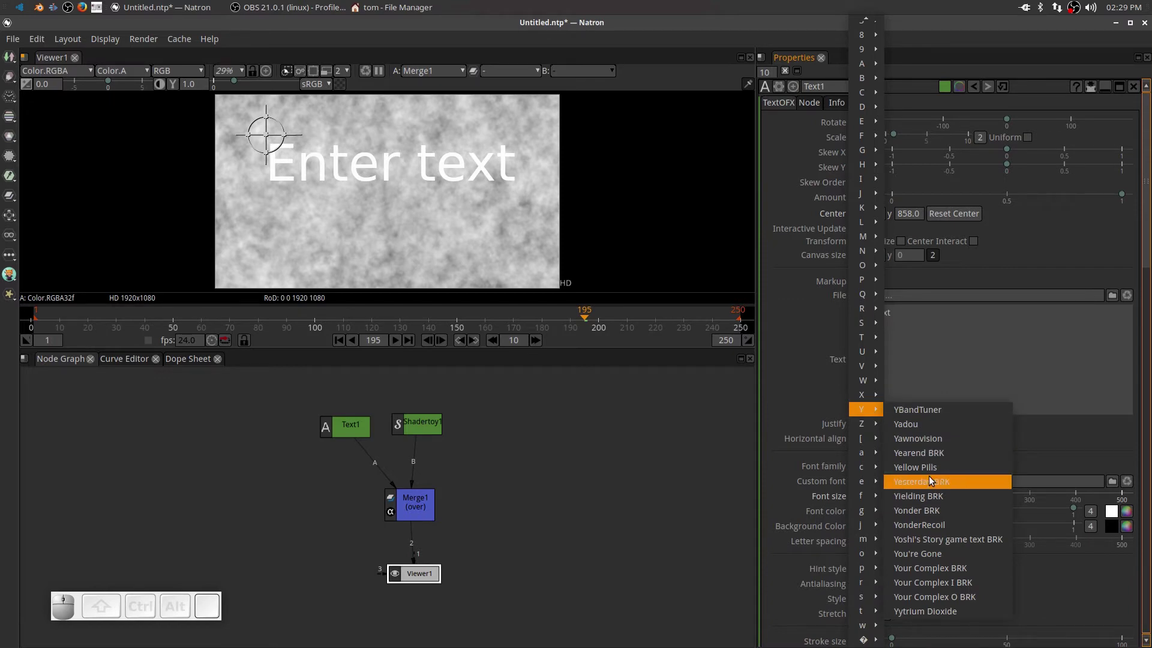
pyautogui.click(932, 482)
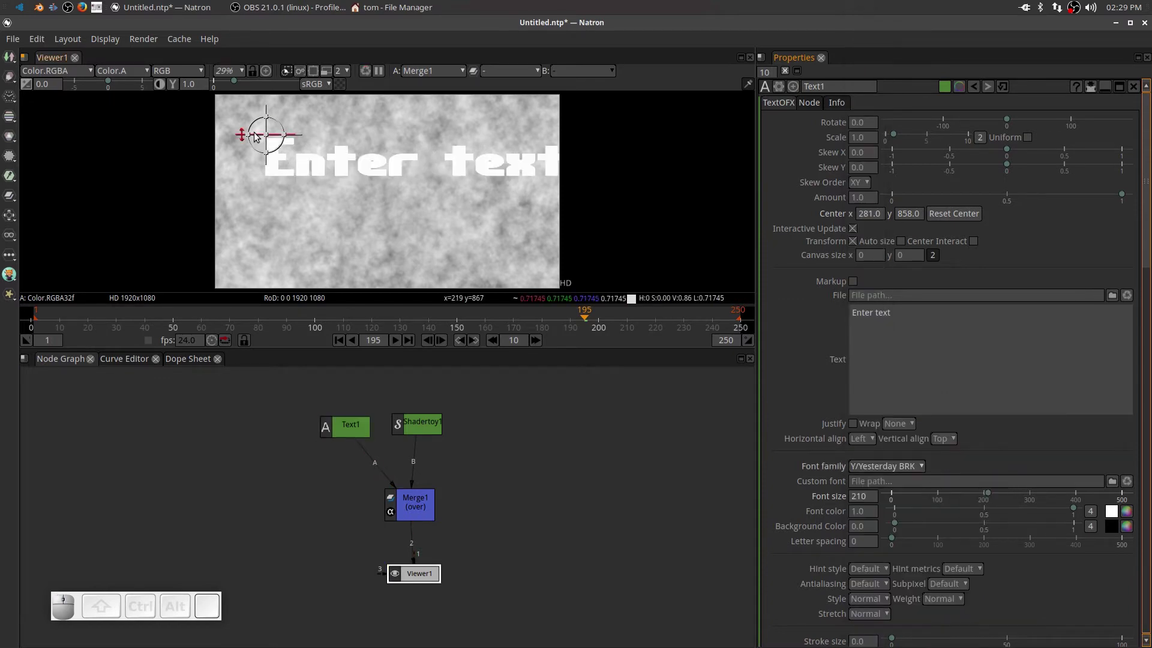
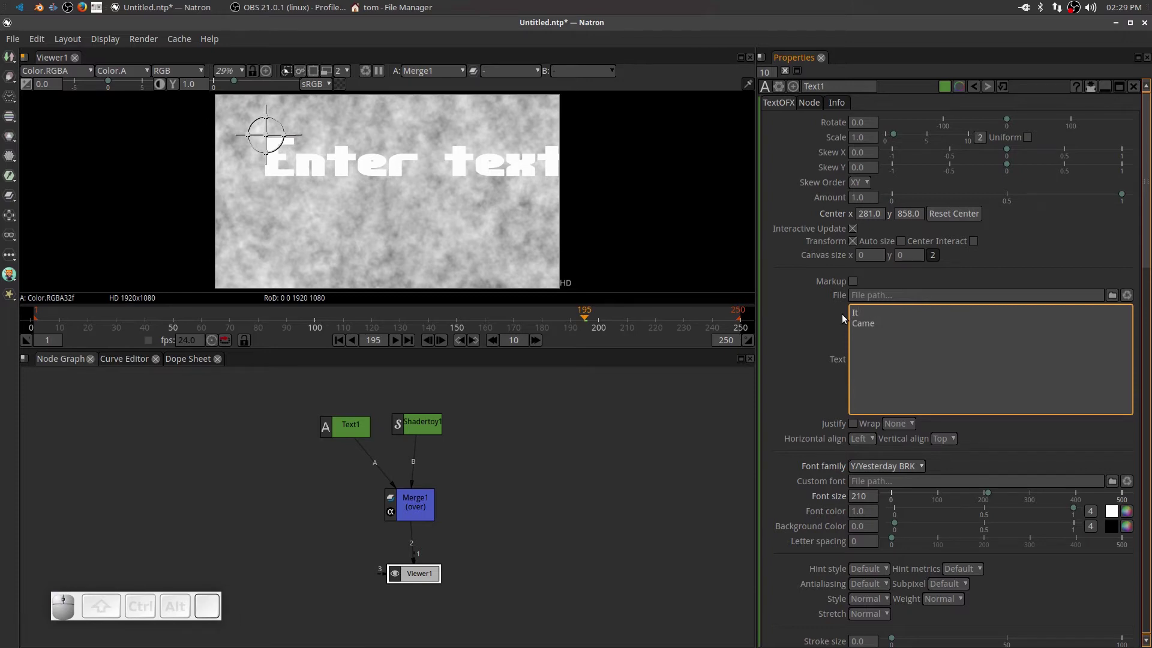
# - Add From and Mars on their own lines and remove the trailing empty line
pyautogui.press('Return')
pyautogui.press('shift+f')
pyautogui.press('shift+r')
pyautogui.press('shift+o')
pyautogui.press('m')
pyautogui.press('Return')
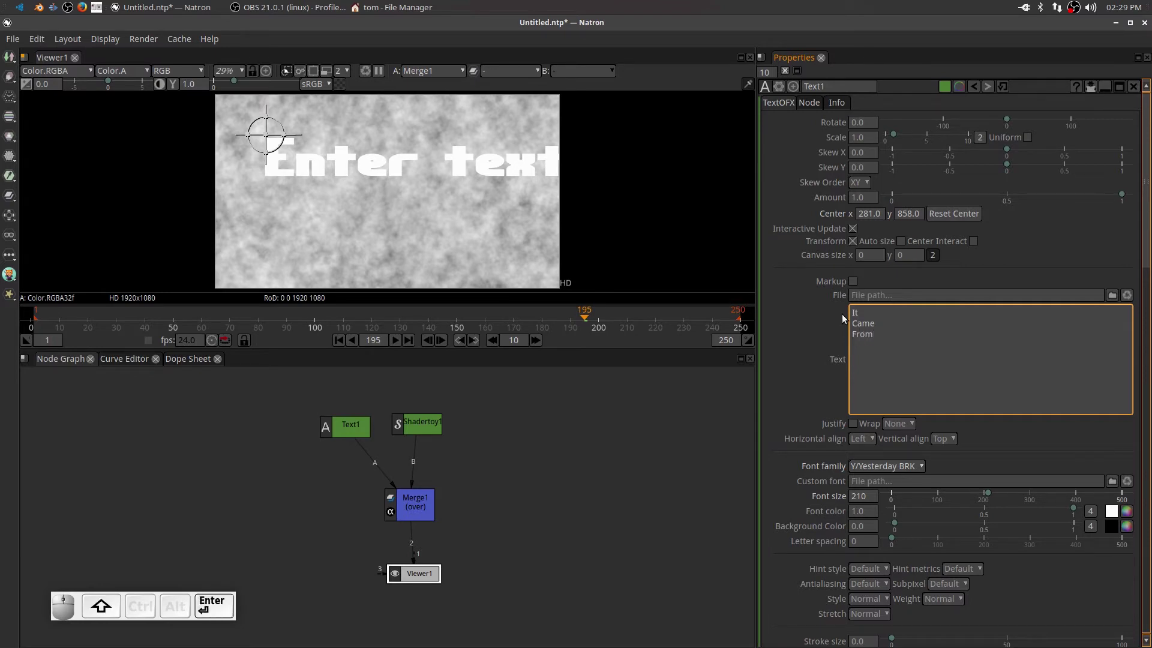
pyautogui.press('s')
pyautogui.press('Return')
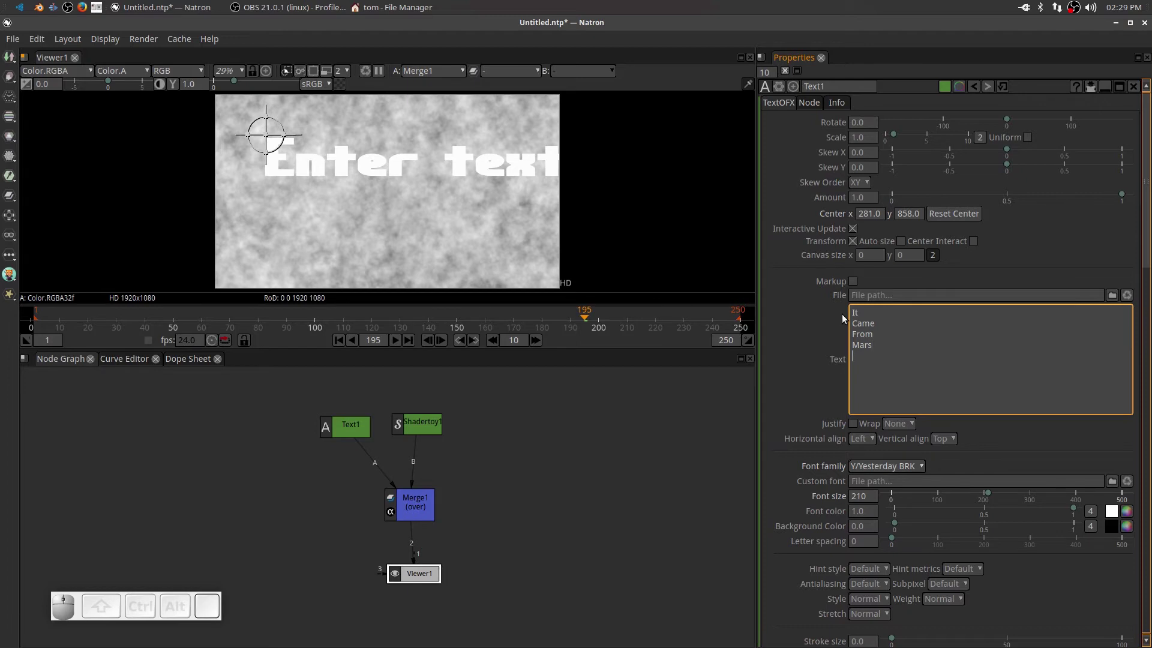
pyautogui.press('BackSpace')
pyautogui.press('Up')
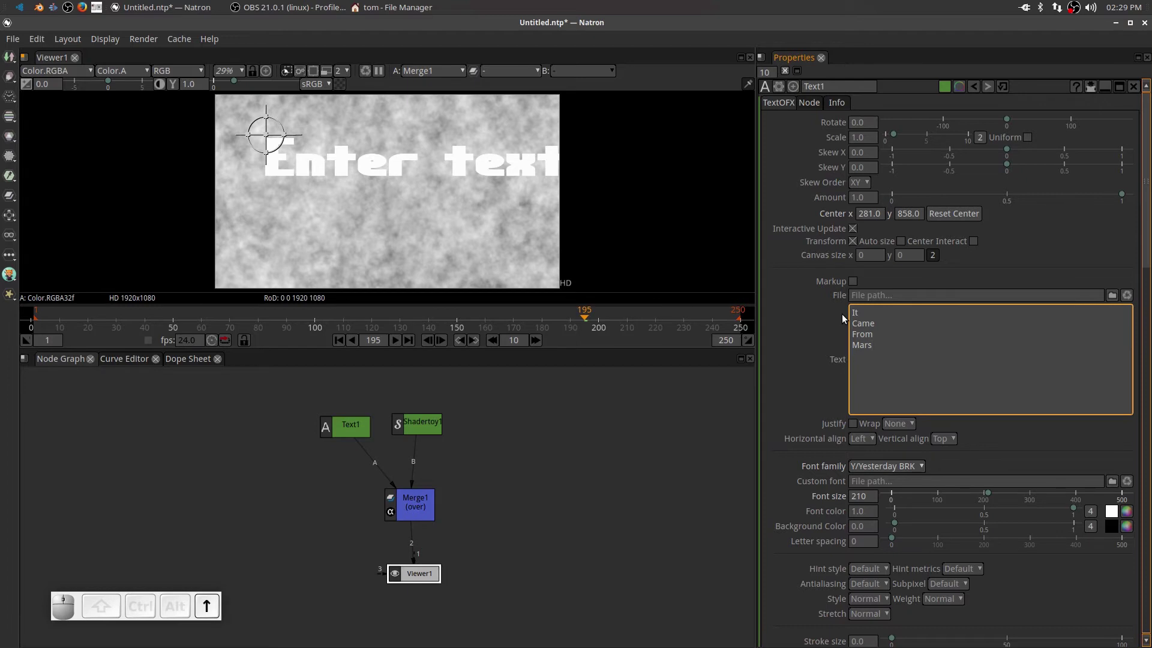
# - Indent the Came and From lines with leading spaces to start the staircase
pyautogui.press('space')
pyautogui.press('Down')
pyautogui.press('Up')
pyautogui.press('Left')
pyautogui.press('space')
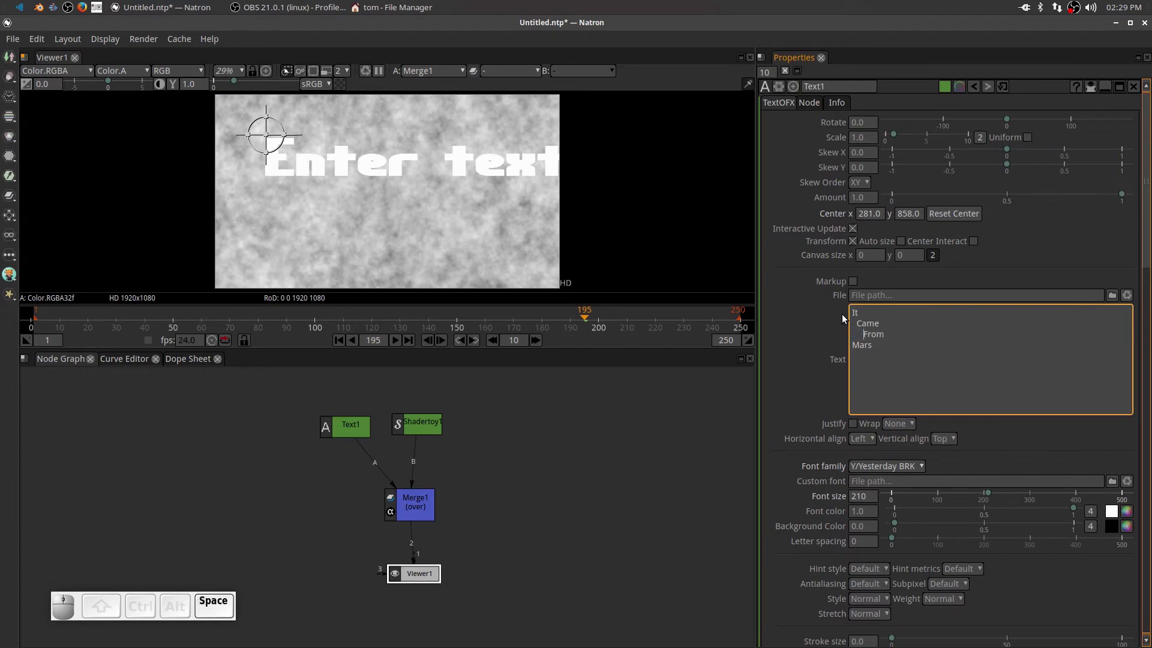
pyautogui.press('Down')
pyautogui.press('Left')
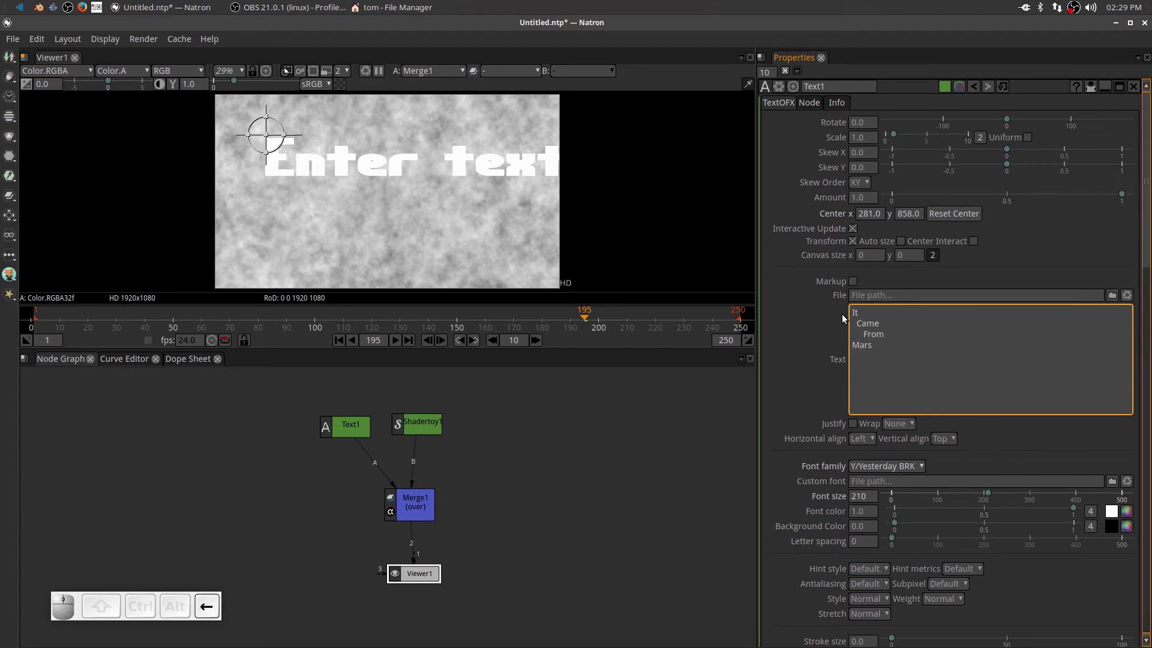
# - Indent the Mars line further so the four words form a stepped staircase
pyautogui.press('Right')
pyautogui.press('space')
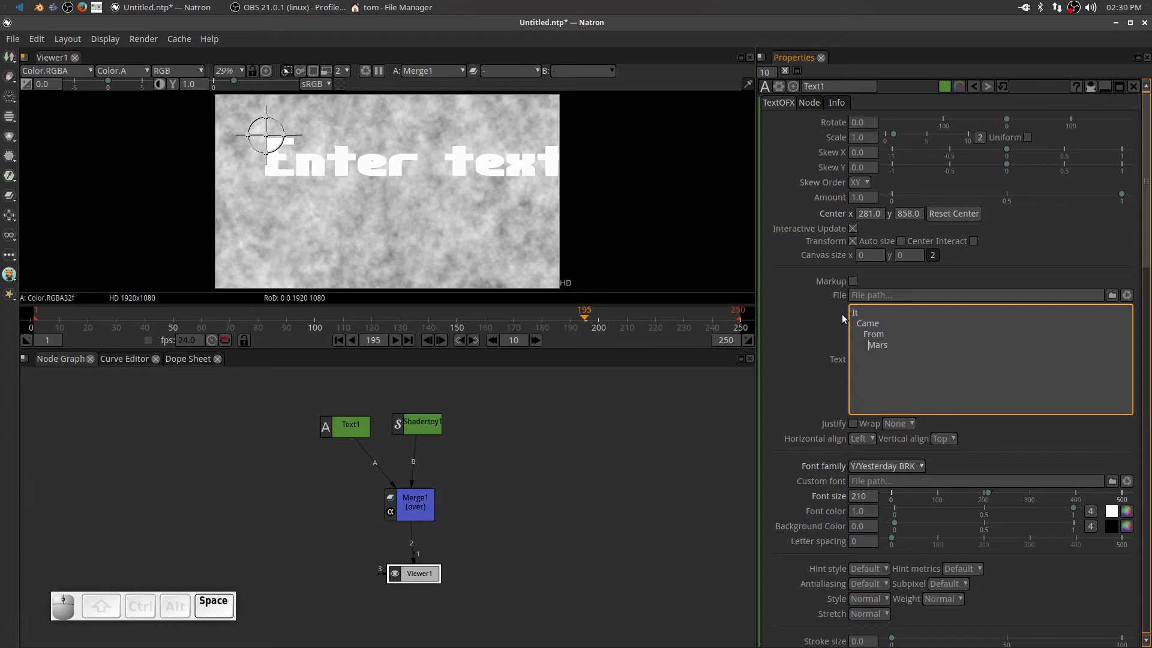
pyautogui.press('Up')
pyautogui.press('Left')
pyautogui.press('space')
pyautogui.press('Down')
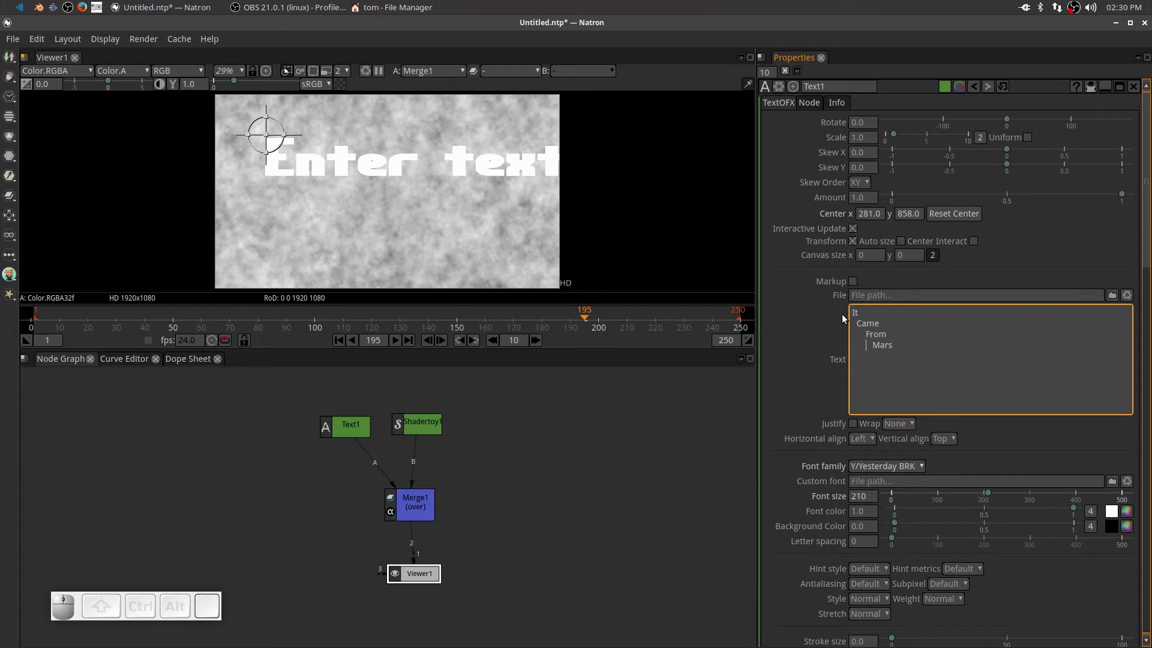
pyautogui.press('Up')
pyautogui.press('Left')
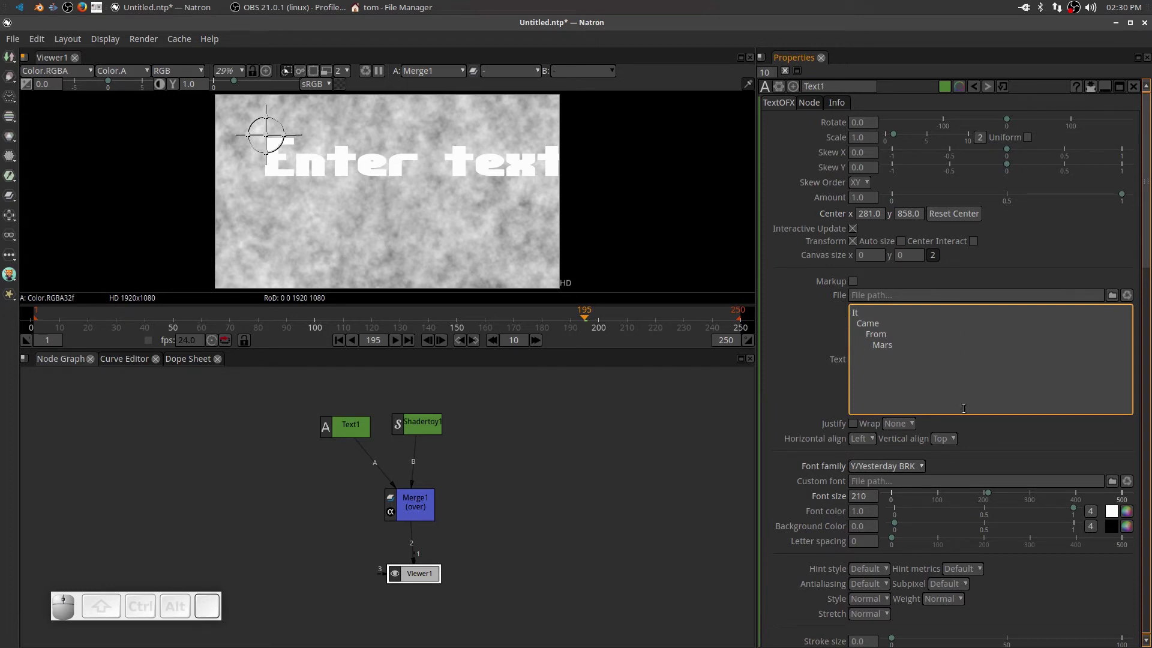
# - Apply the title text, shrink the font to 150 and nudge it up-left in the viewer
pyautogui.click(969, 434)
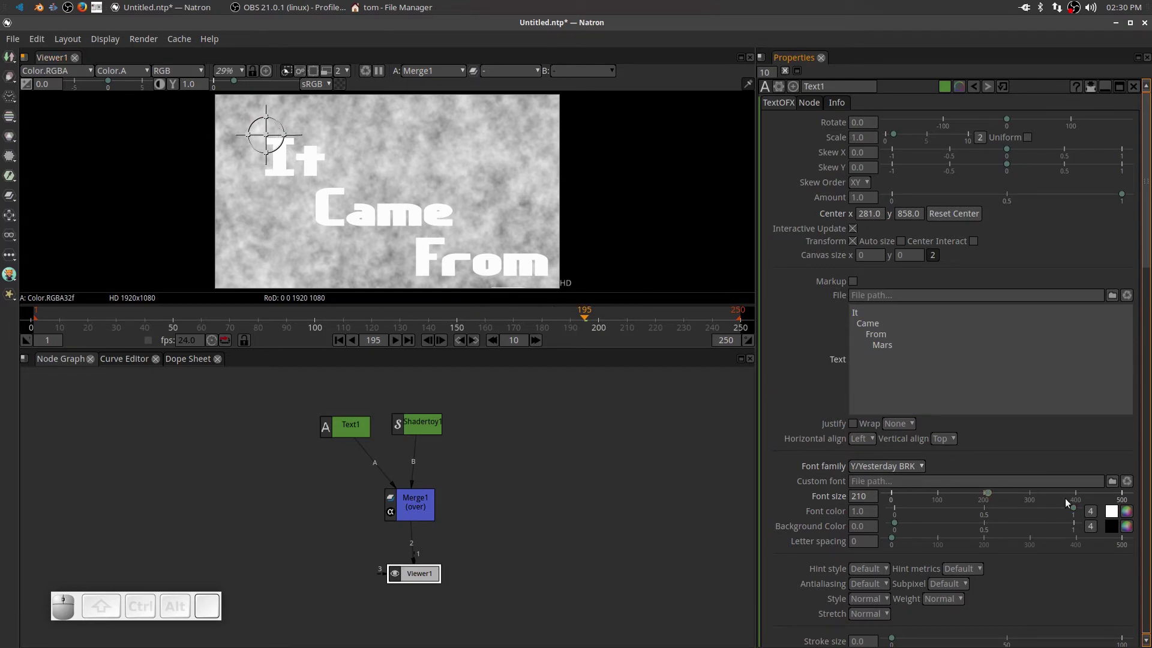
pyautogui.moveTo(992, 498); pyautogui.dragTo(963, 500)
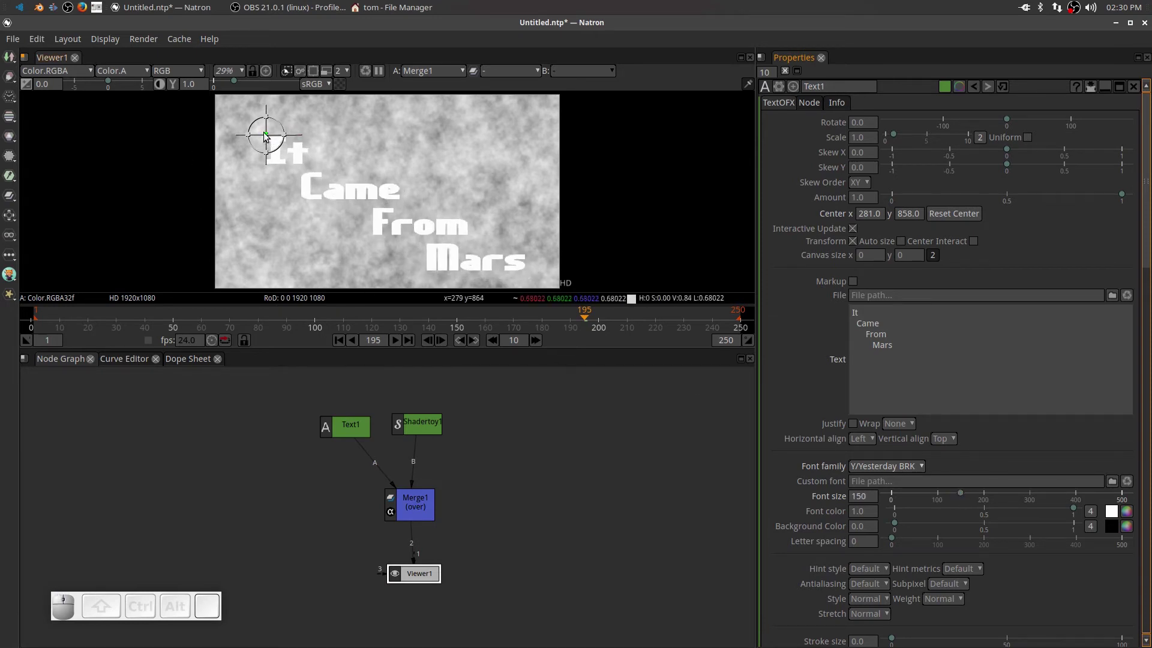
pyautogui.moveTo(267, 134); pyautogui.dragTo(260, 119)
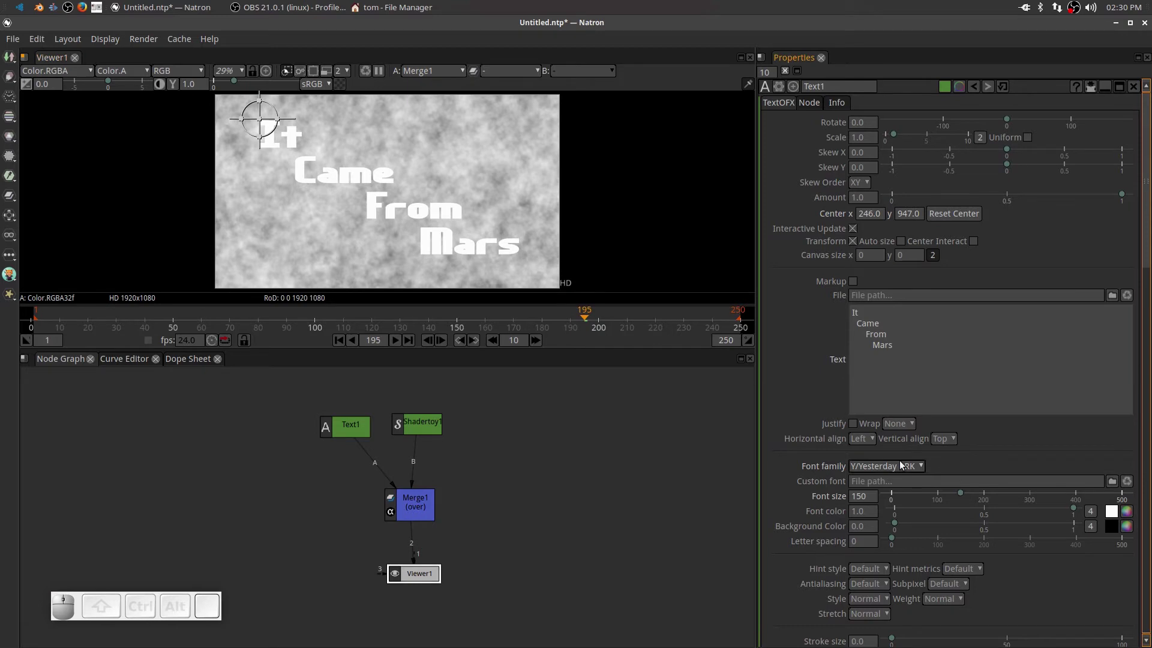
# - Raise the stroke size to 11.2 and set the outline colour to black
pyautogui.scroll(-3)
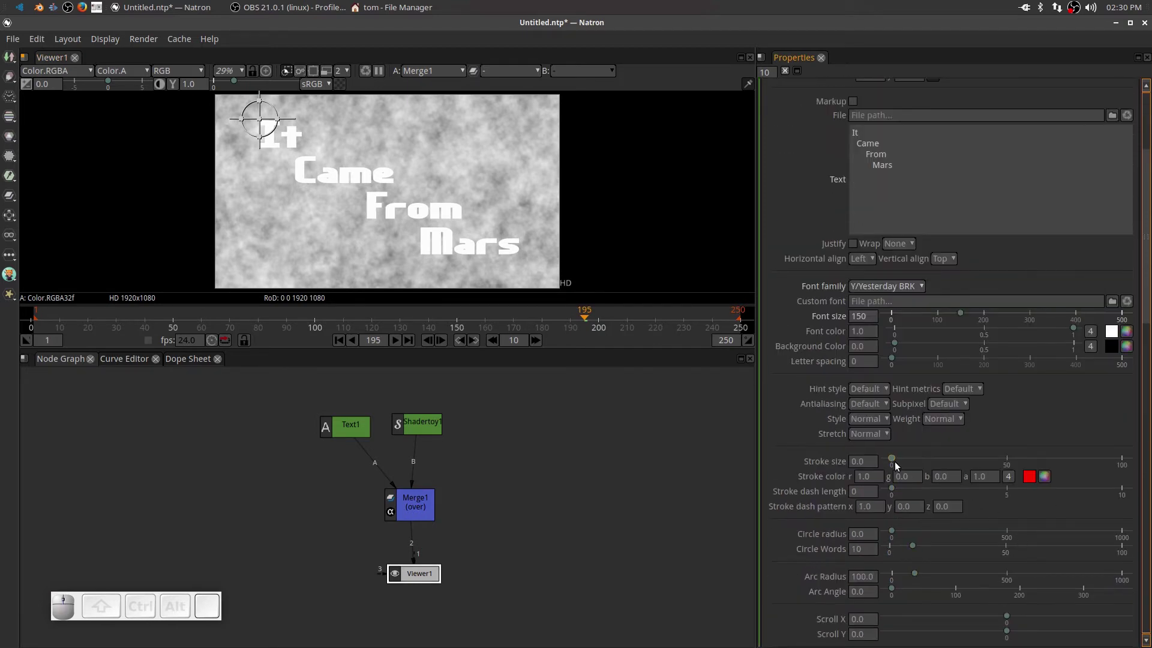
pyautogui.moveTo(895, 463); pyautogui.dragTo(966, 469)
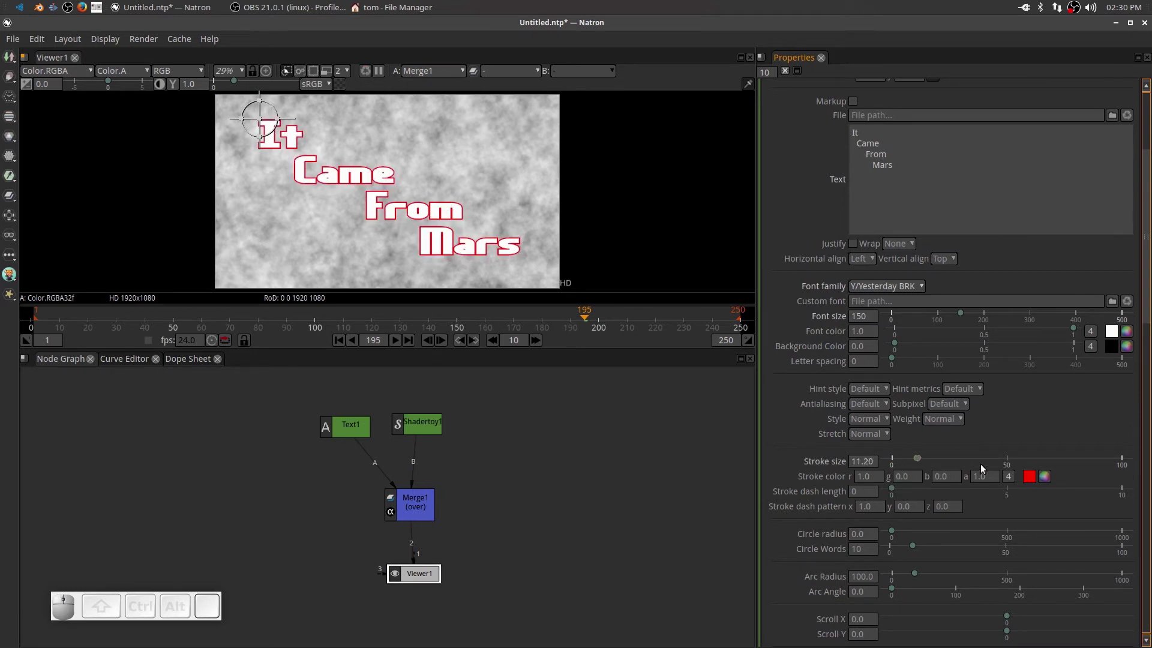
pyautogui.click(1046, 482)
pyautogui.moveTo(722, 317); pyautogui.dragTo(696, 440)
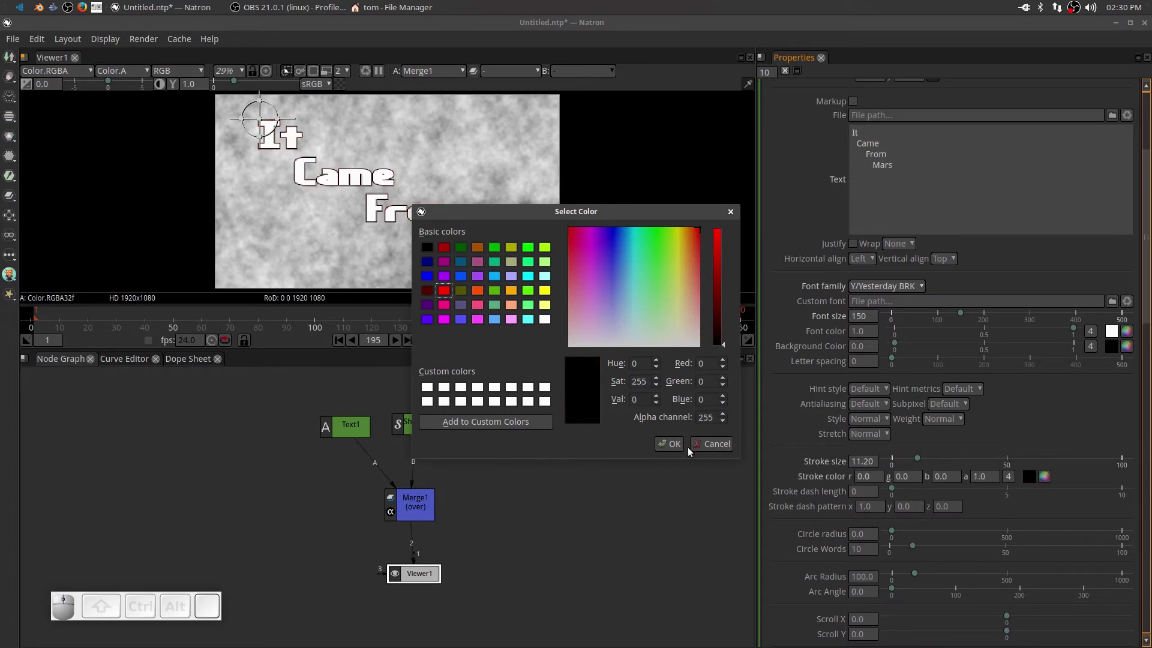
pyautogui.click(673, 448)
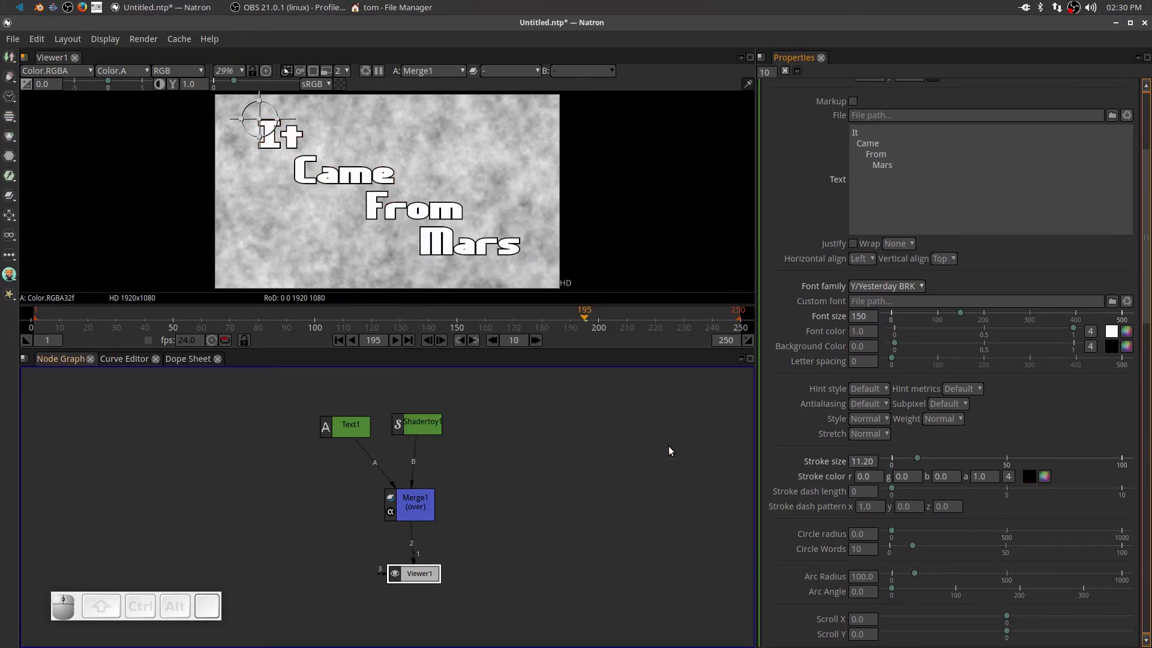
# - Play back the outlined title over the clouds, then stop the preview
pyautogui.click(401, 348)
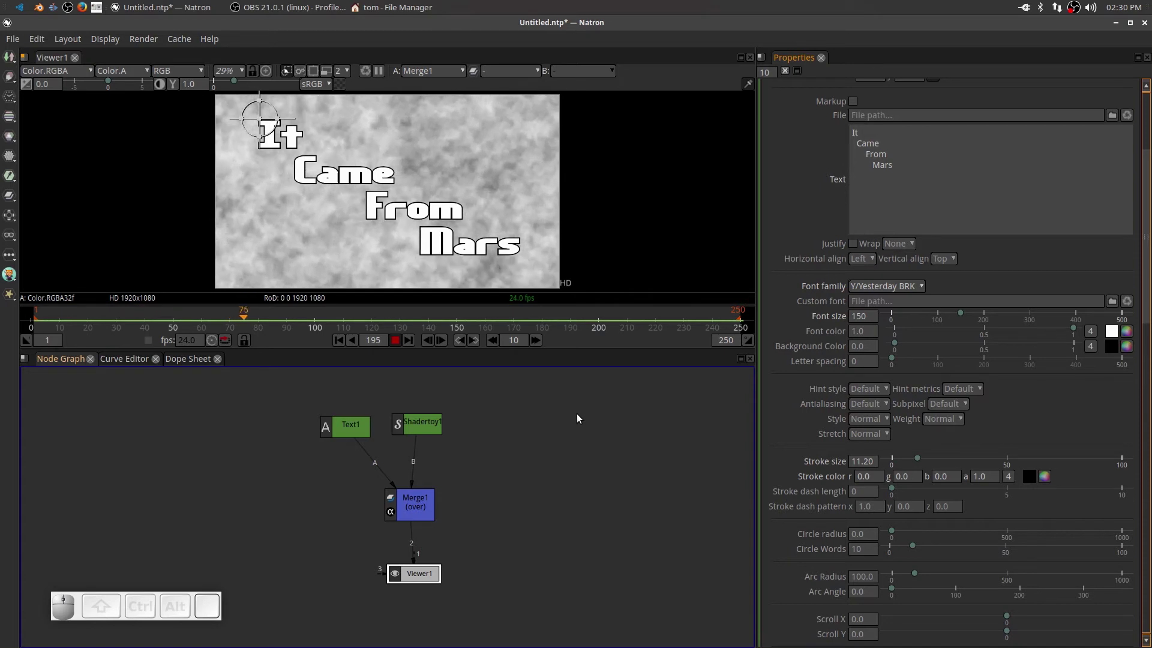
pyautogui.click(397, 342)
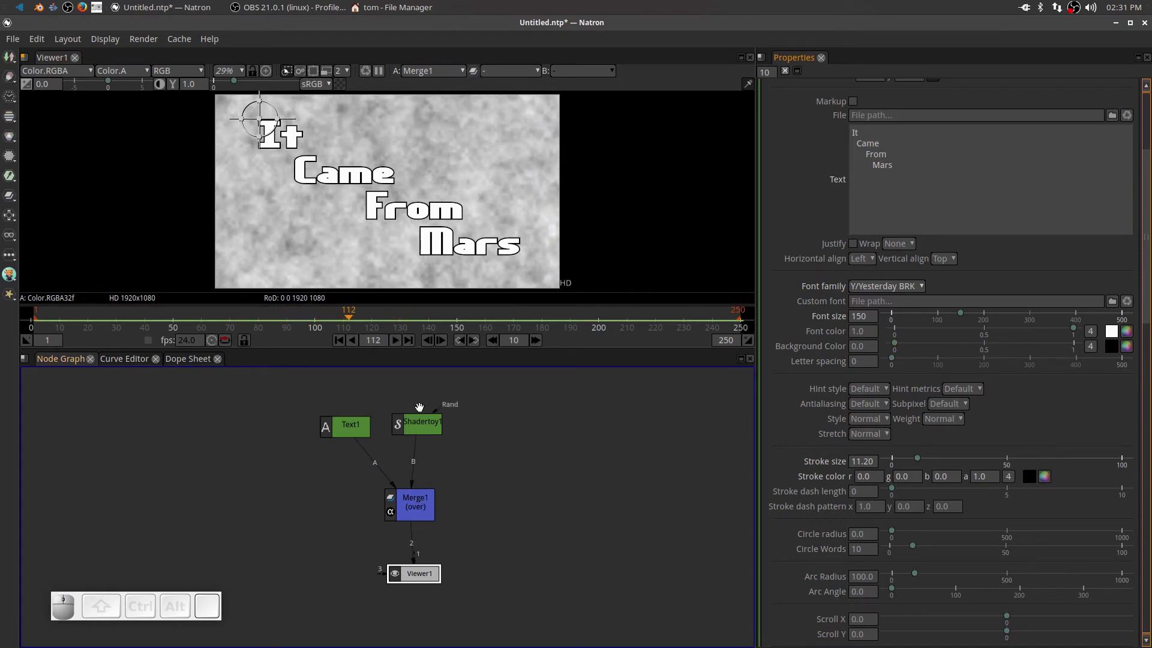
# - Browse the Shadertoy1 node's built-in shader presets, then switch to Firefox
pyautogui.click(427, 422)
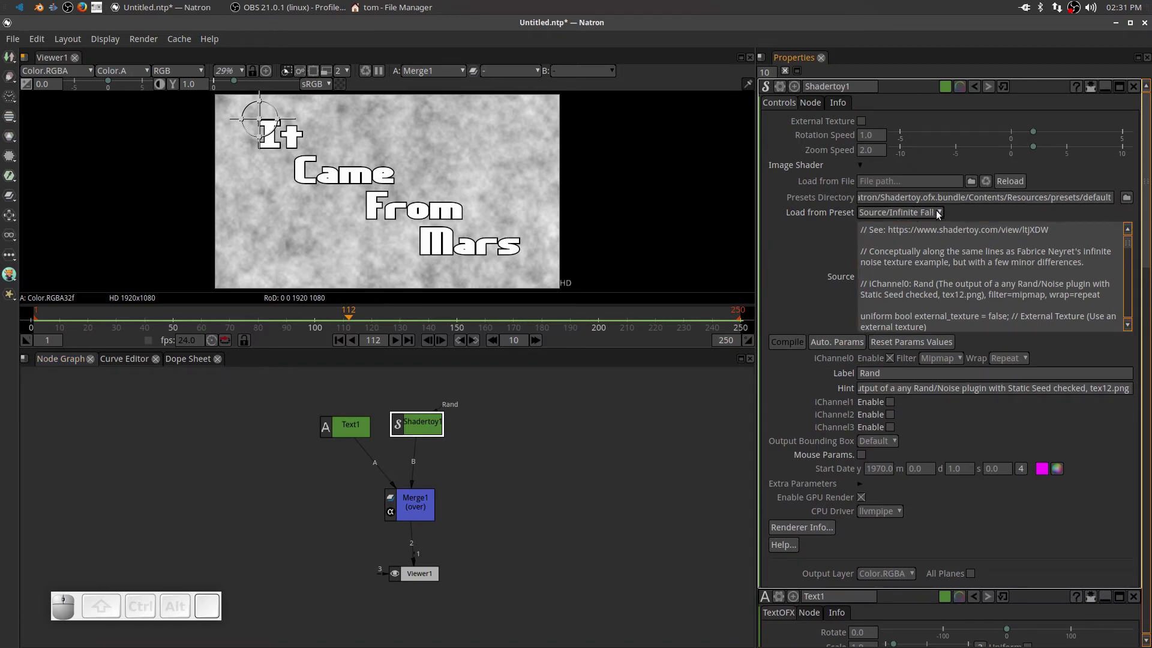
pyautogui.click(939, 215)
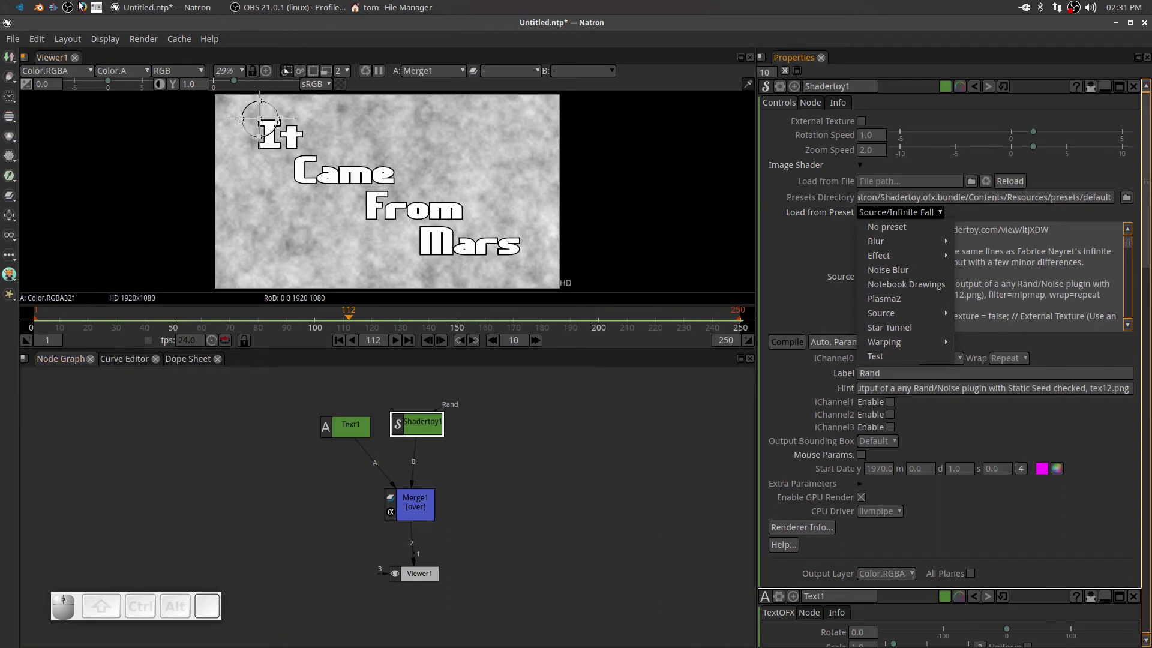
pyautogui.click(85, 10)
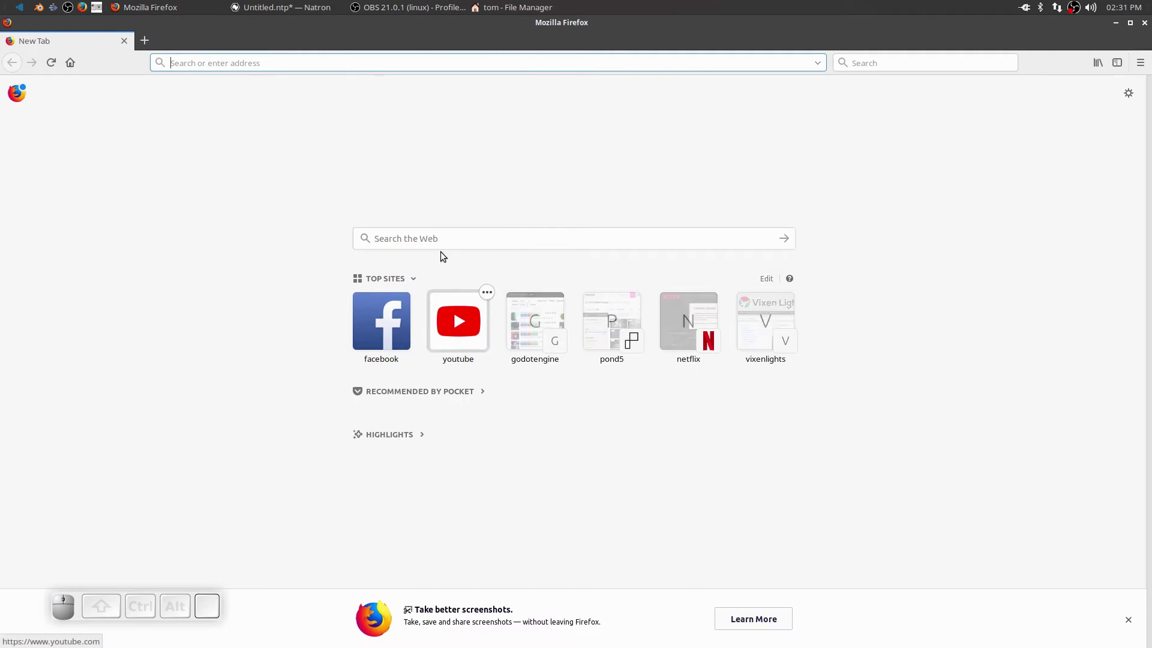
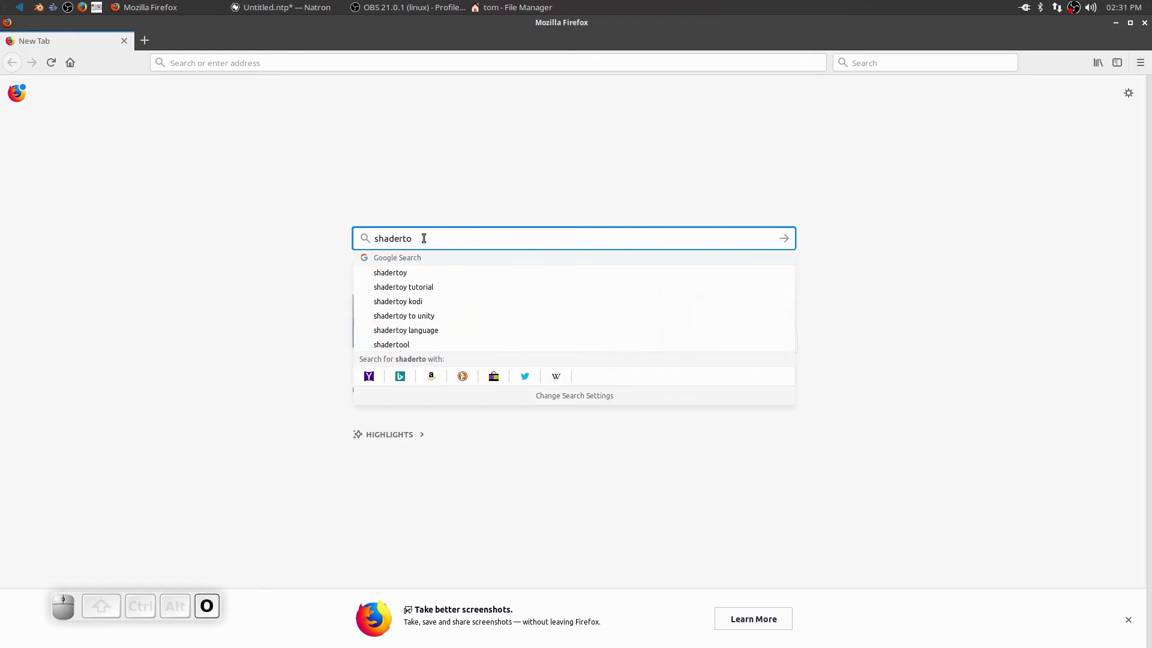
# - Finish typing 'shadertoy planet' and run the Google search
pyautogui.press('y')
pyautogui.press('space')
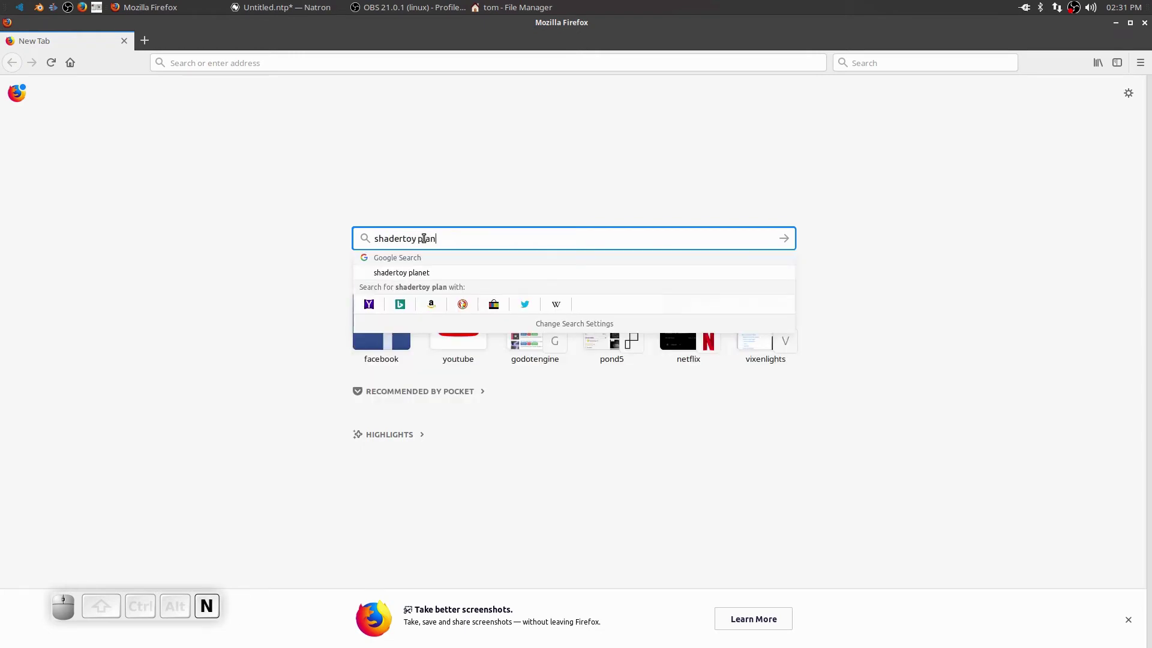
pyautogui.press('Return')
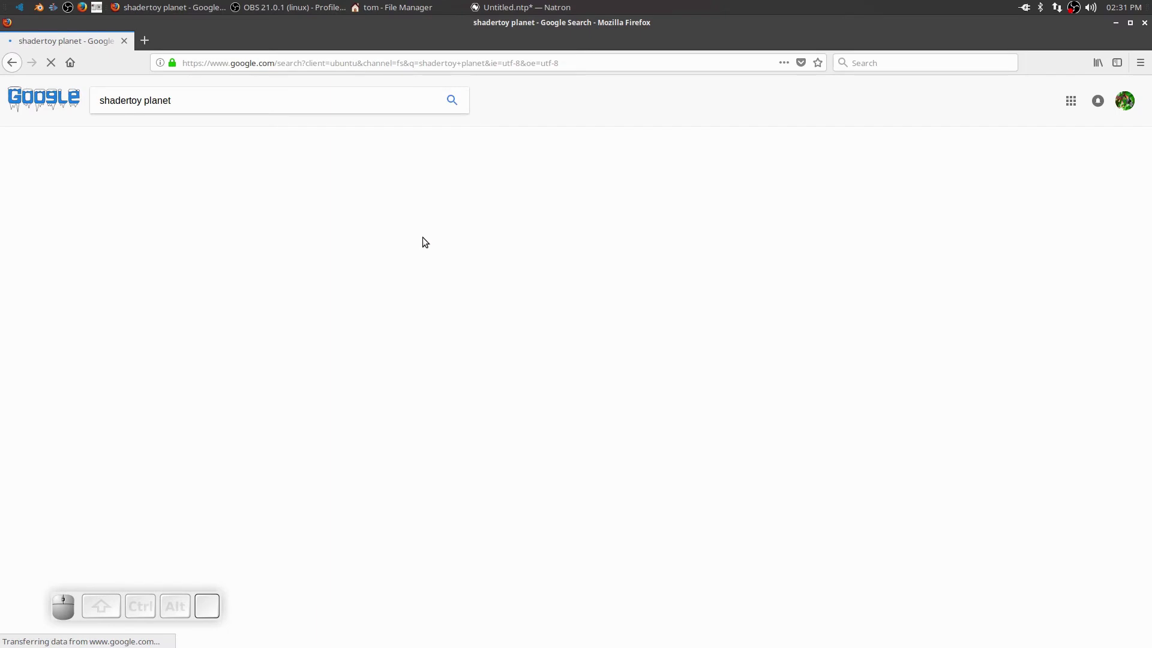
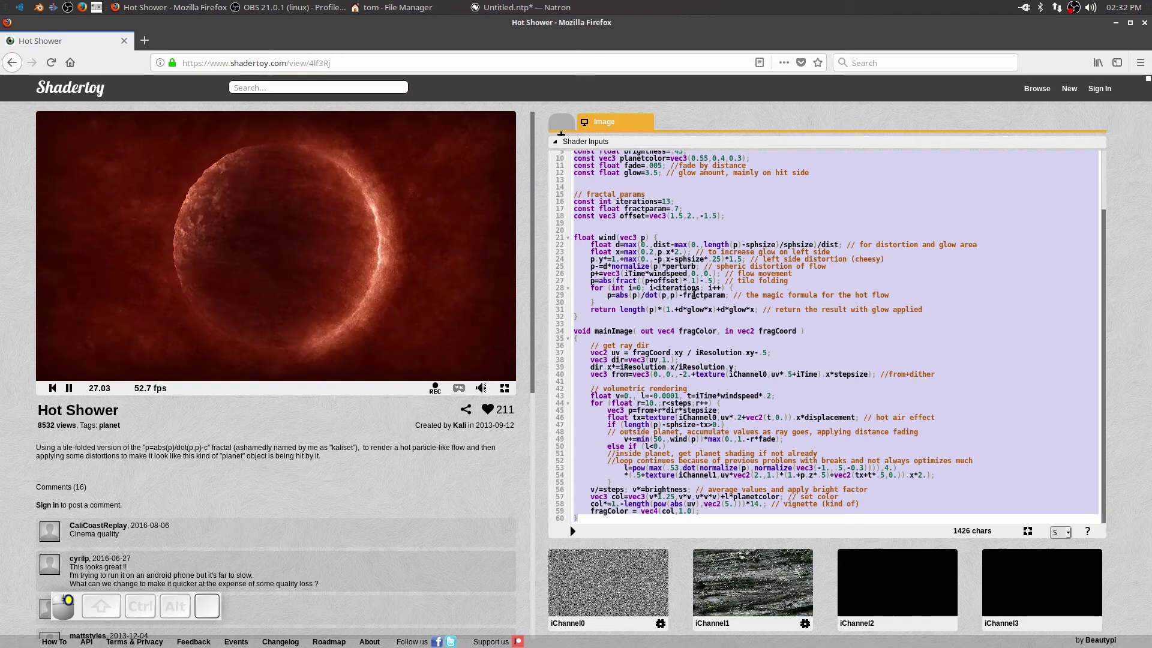
# - Select the Hot Shower shader's source code and return to Natron
pyautogui.click(717, 342)
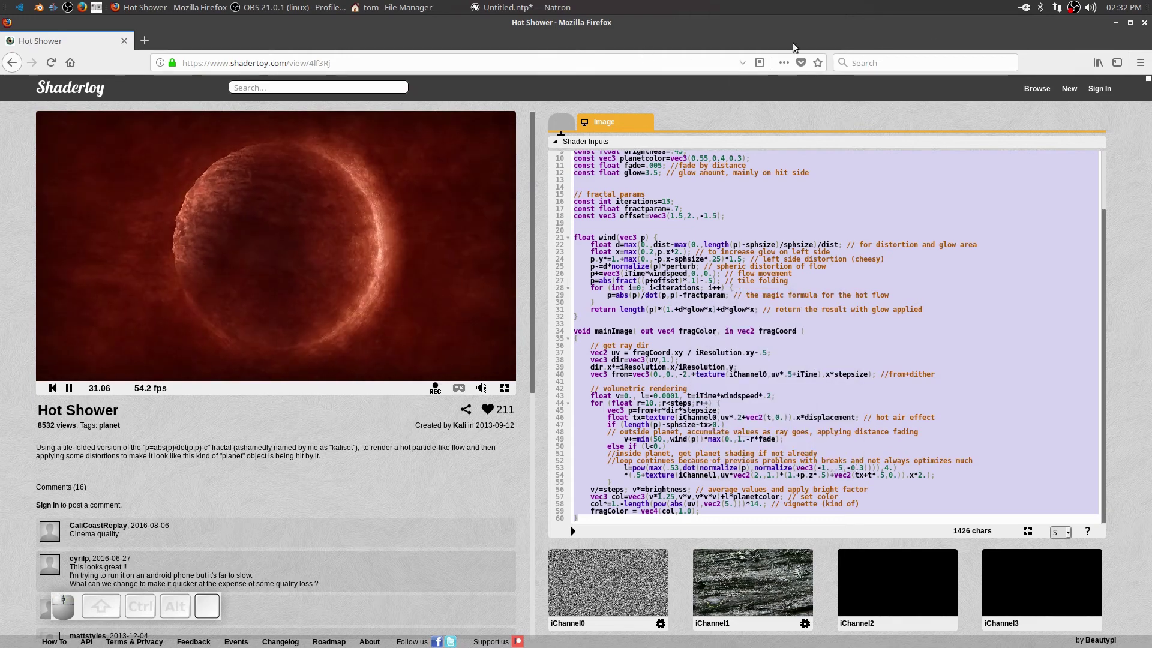
pyautogui.click(1118, 28)
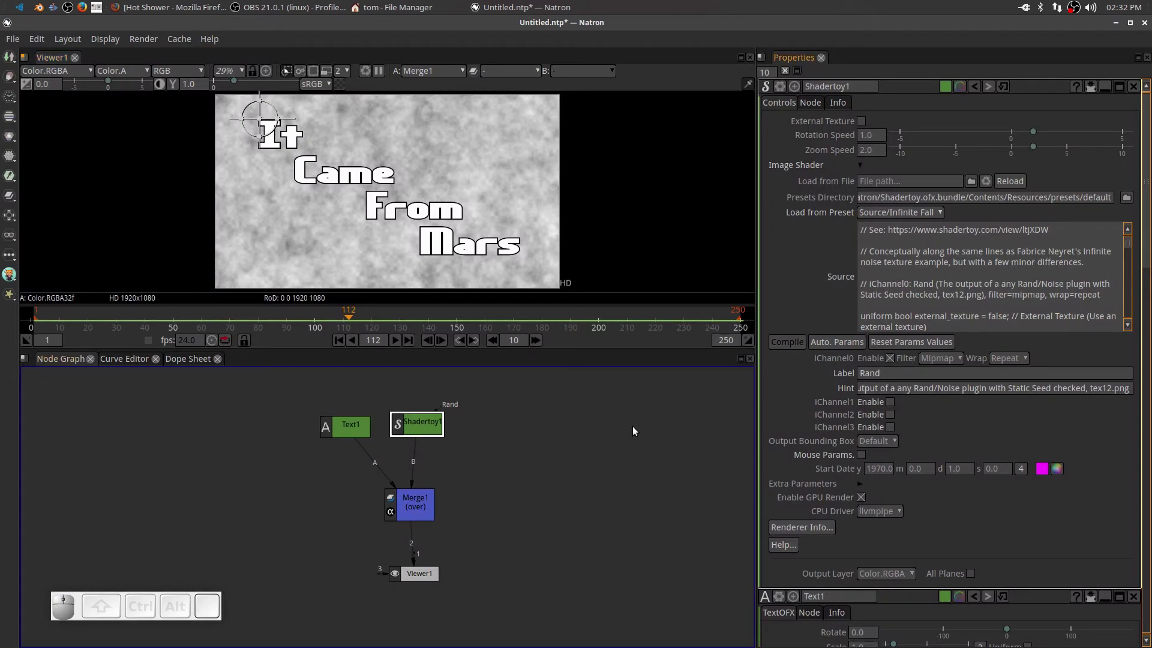
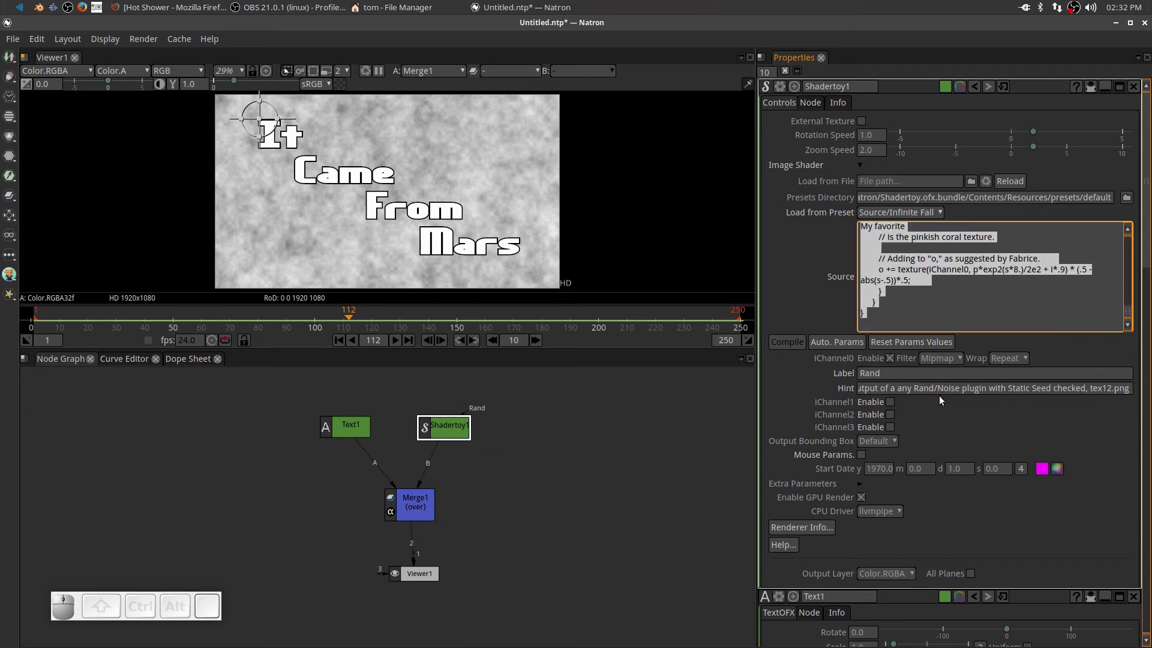
# - Clear the preset code, paste the Hot Shower shader source and compile it
pyautogui.press('BackSpace')
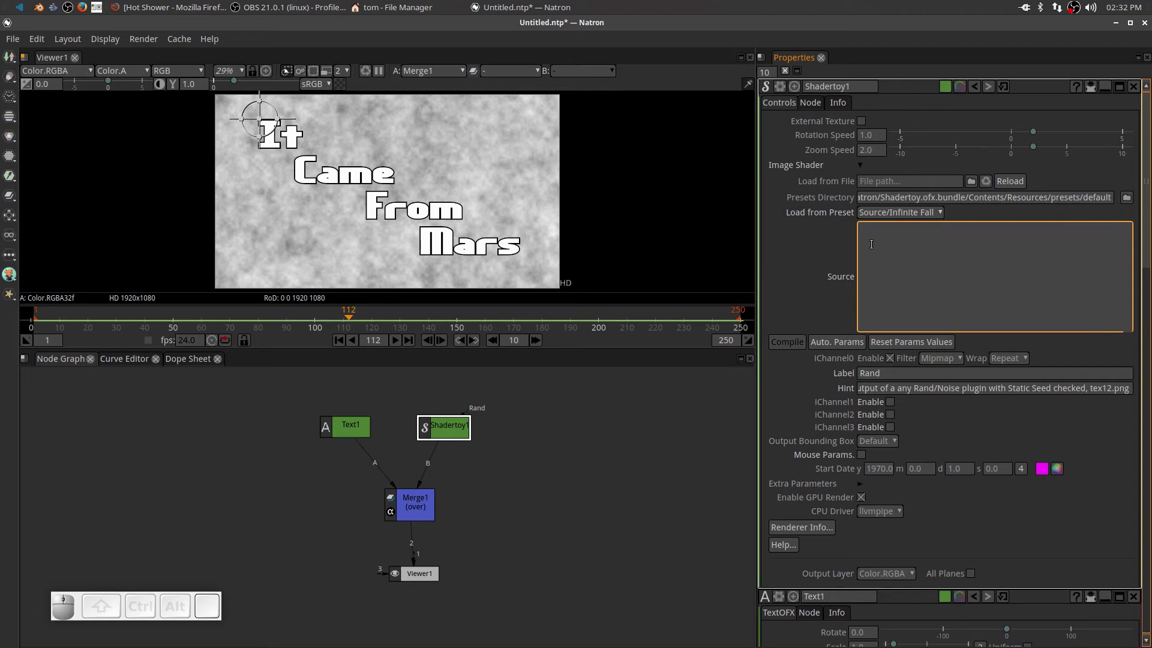
pyautogui.rightClick(873, 247)
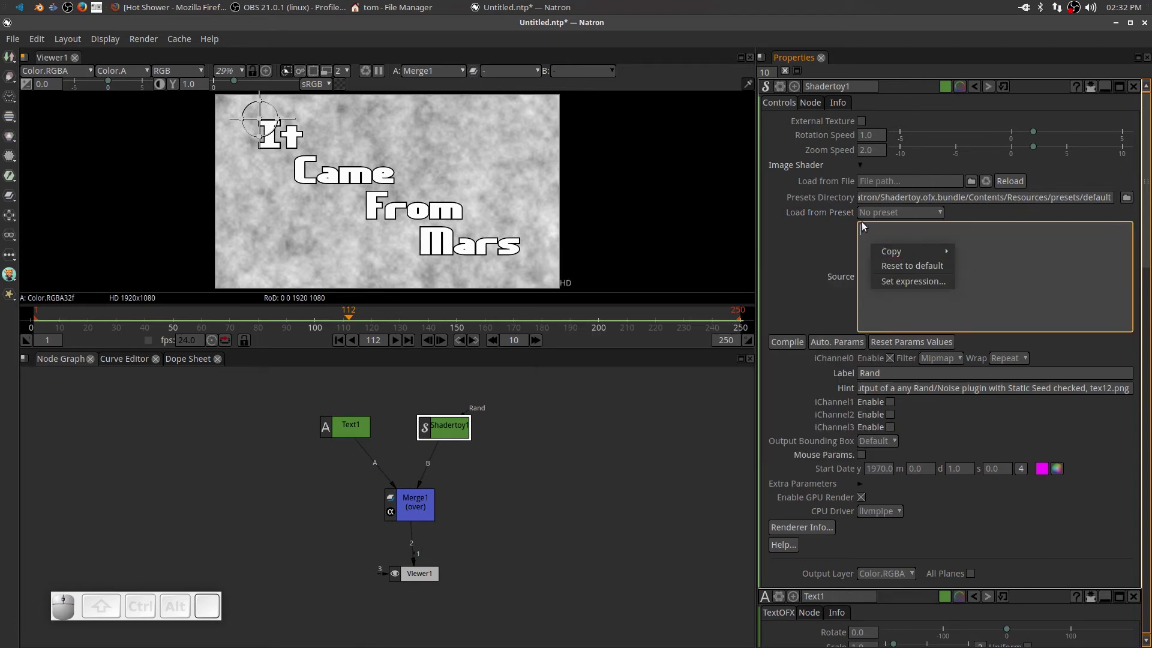
pyautogui.click(869, 238)
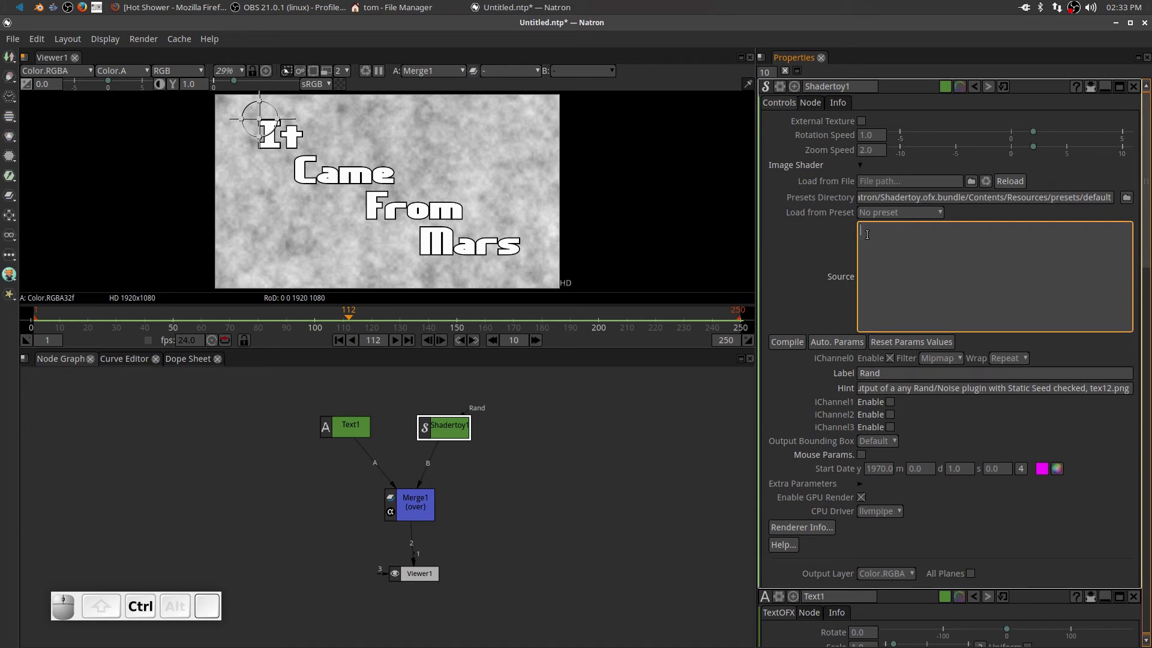
pyautogui.press('ctrl+v')
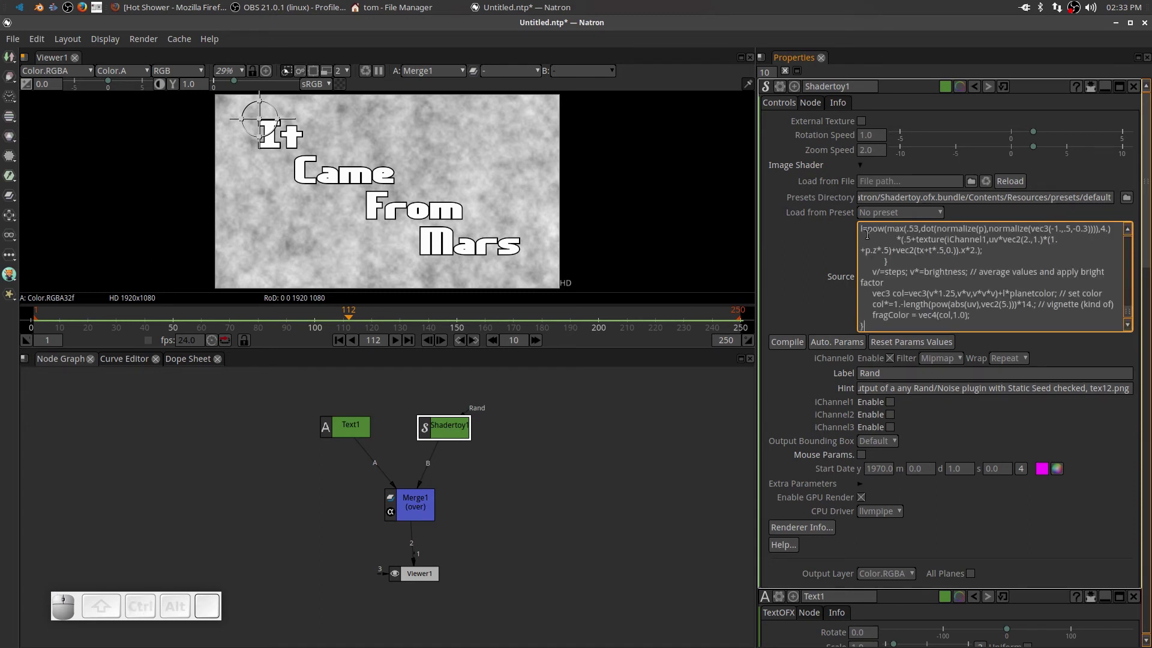
pyautogui.click(1055, 353)
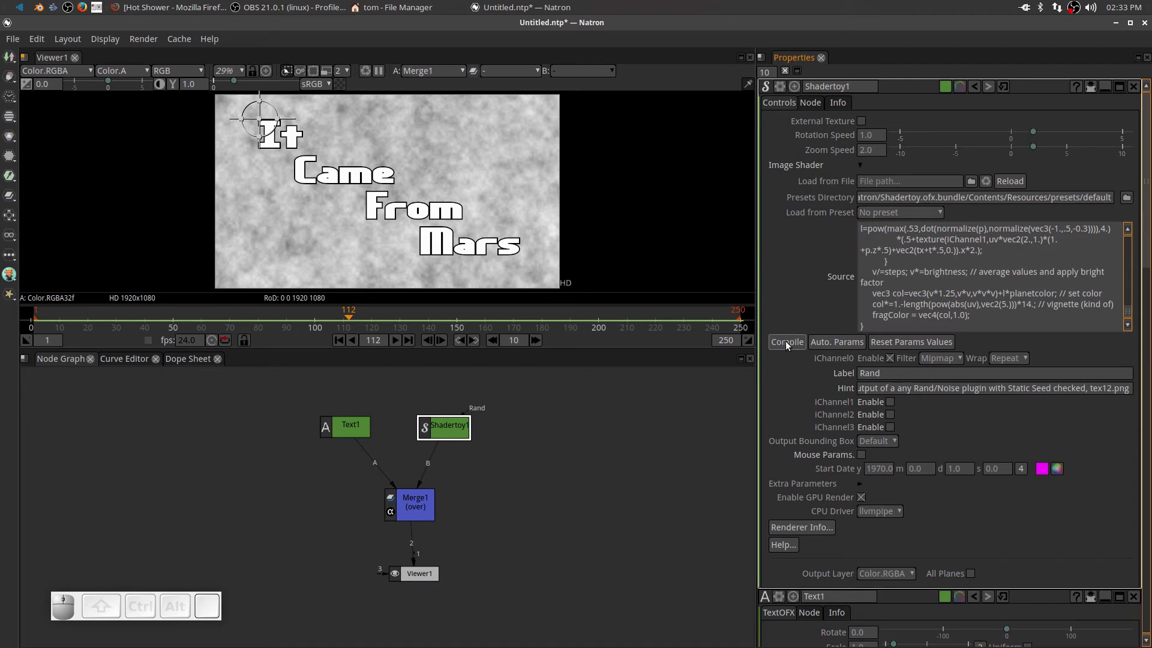
# - Preview the planet background behind the title, then stop and return to frame 1
pyautogui.click(790, 344)
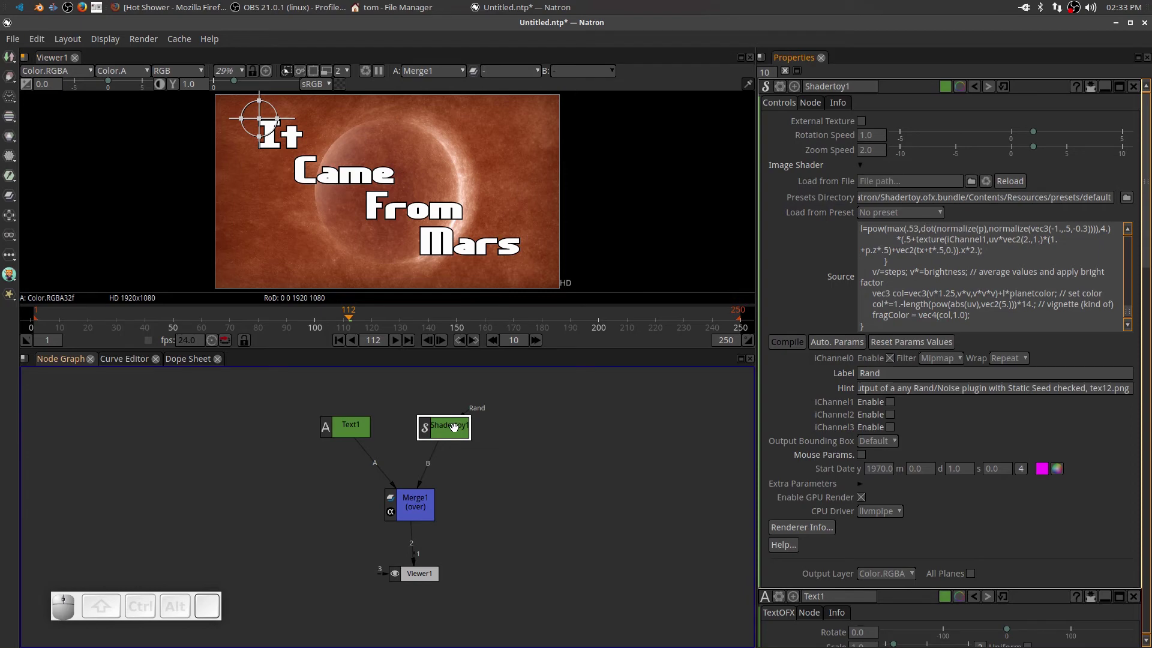
pyautogui.moveTo(454, 427); pyautogui.dragTo(460, 430)
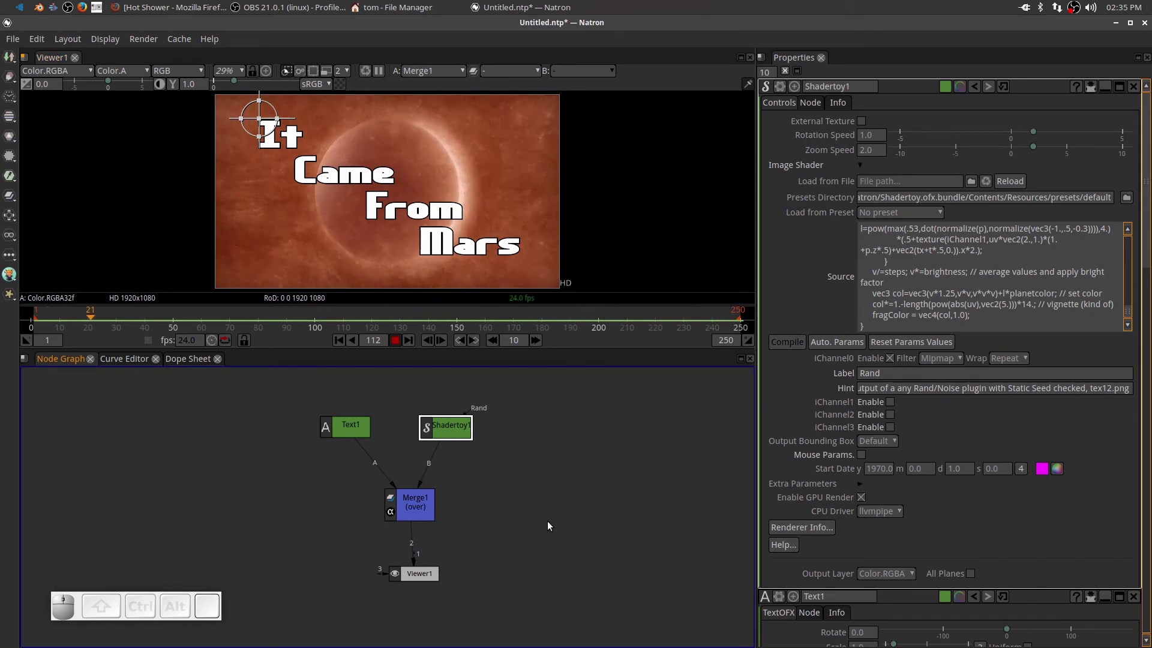
pyautogui.click(396, 343)
pyautogui.click(346, 346)
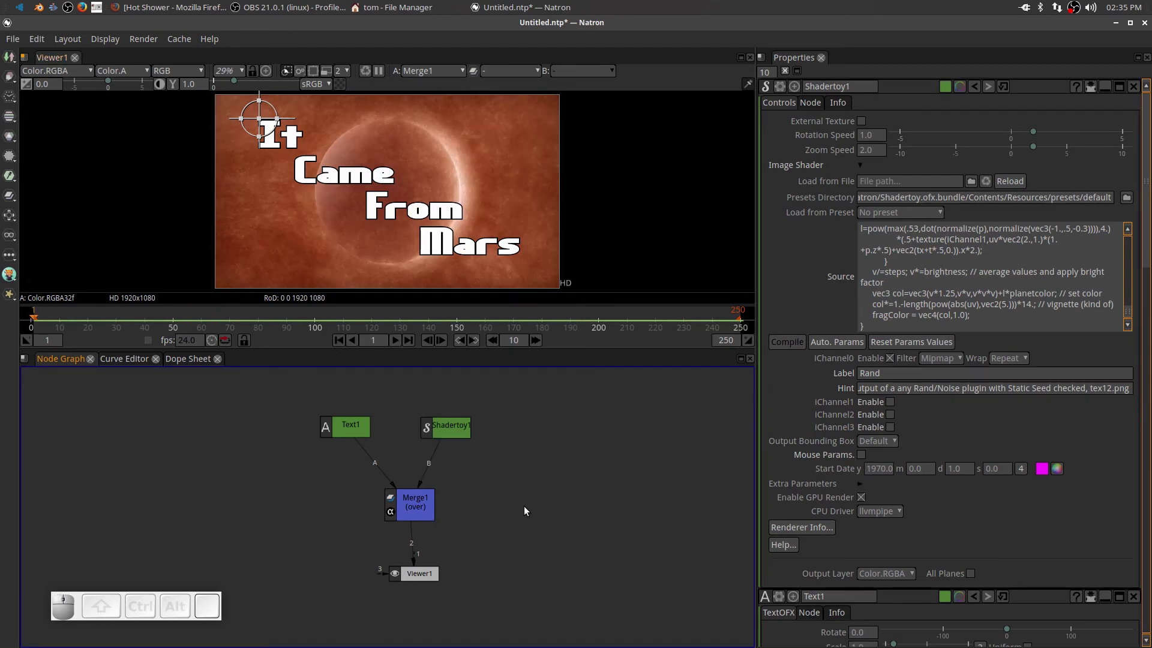
# - Add a Write node saving a single file named FromMars with mp4 file type
pyautogui.press('Tab')
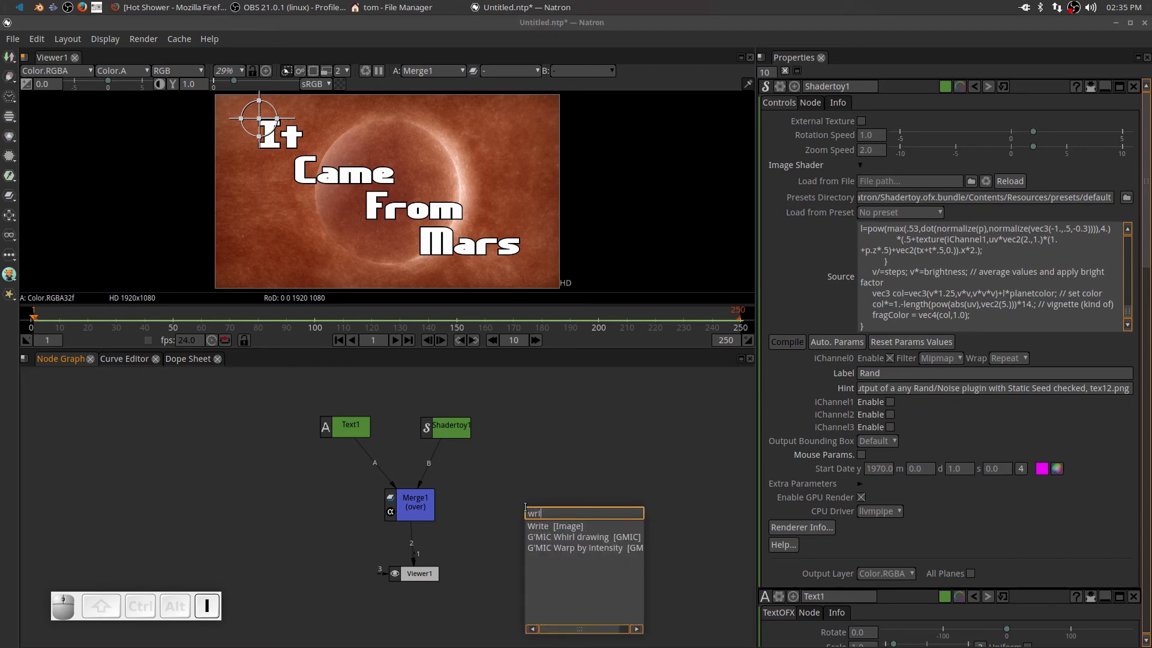
pyautogui.click(542, 533)
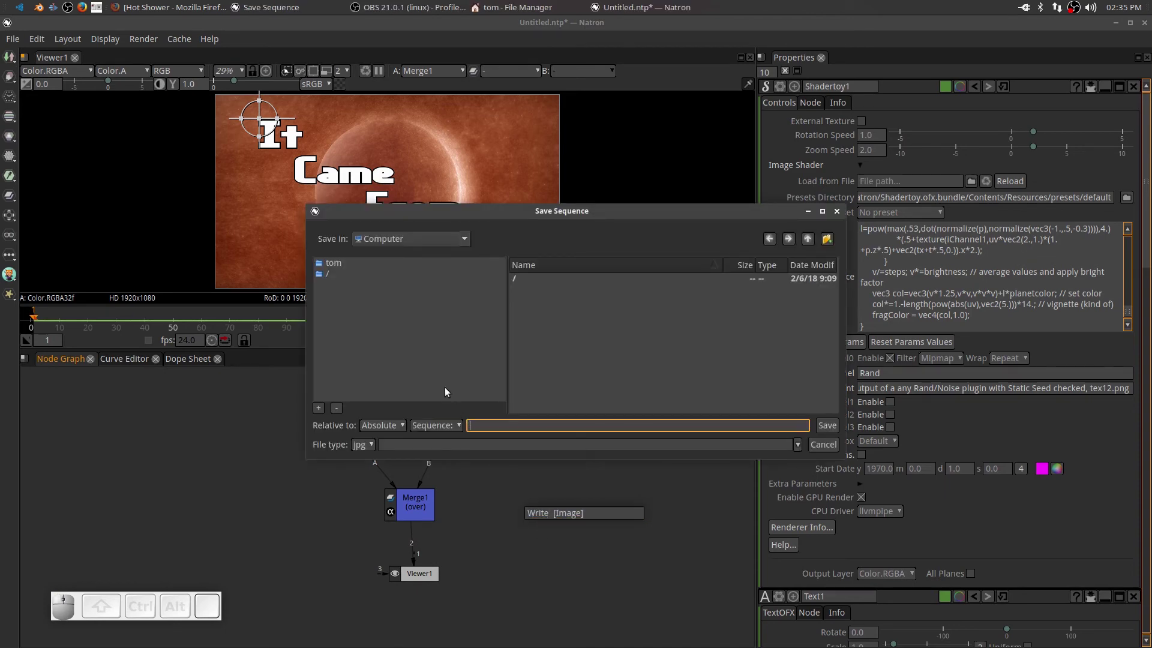
pyautogui.click(455, 428)
pyautogui.click(450, 457)
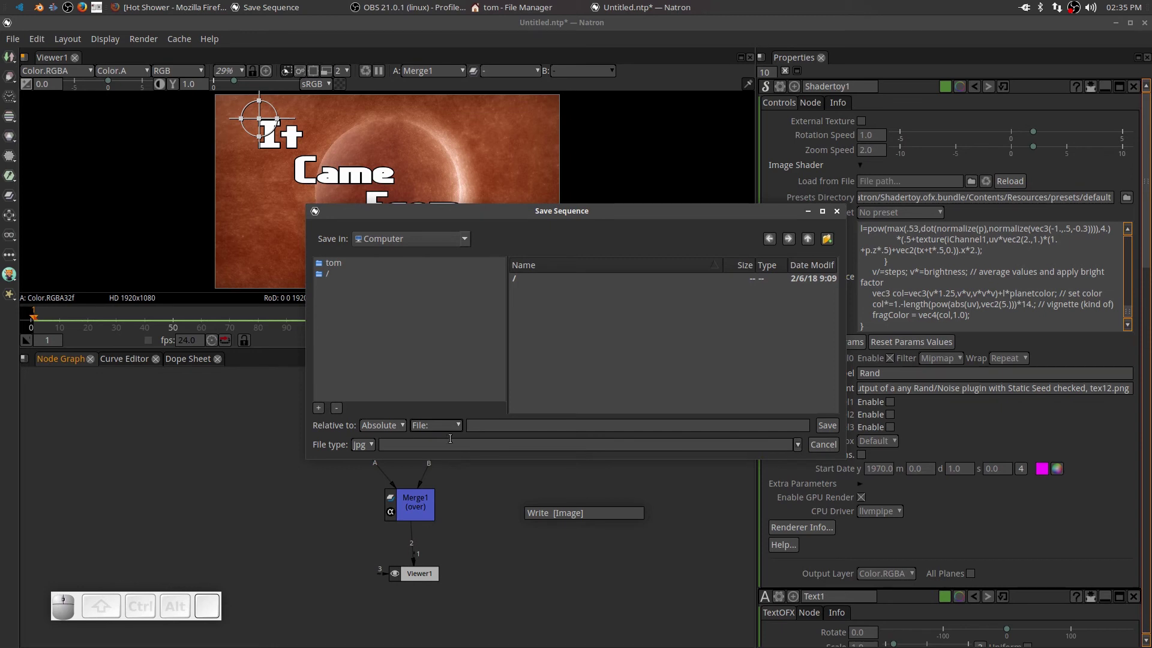
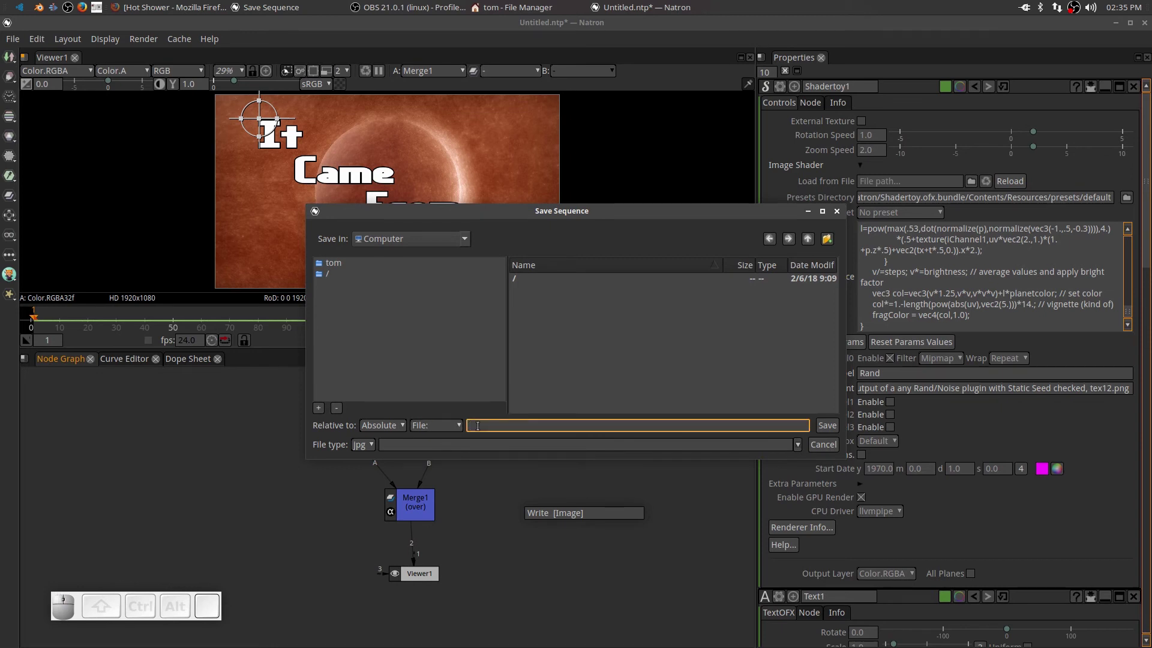
pyautogui.press('shift+f')
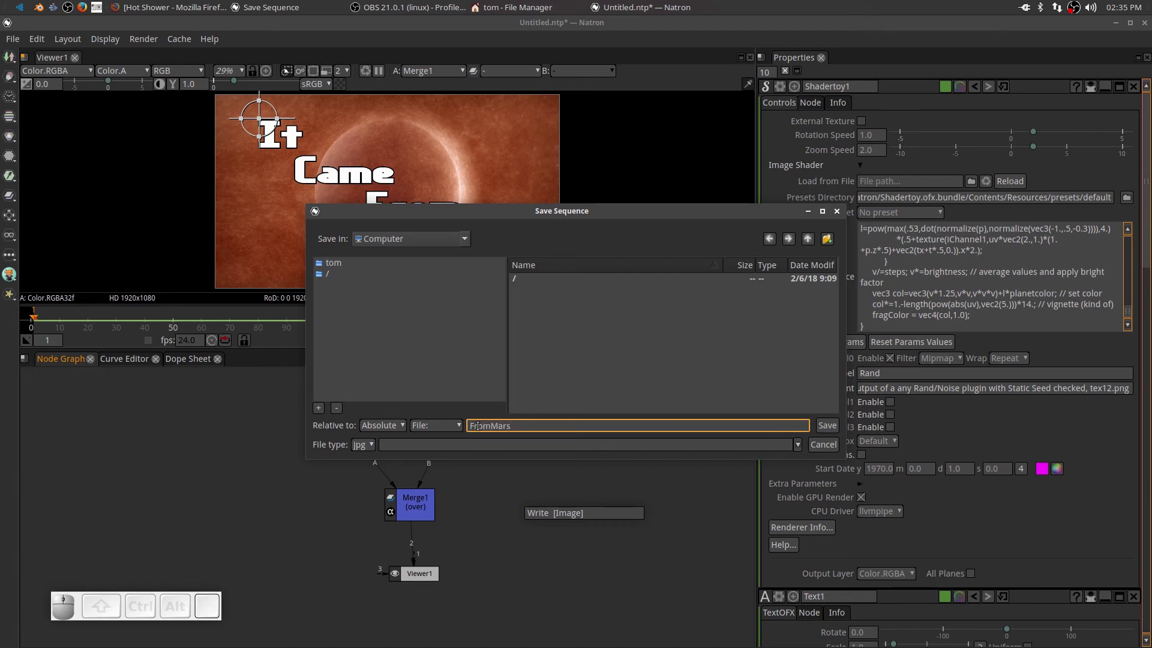
pyautogui.click(364, 450)
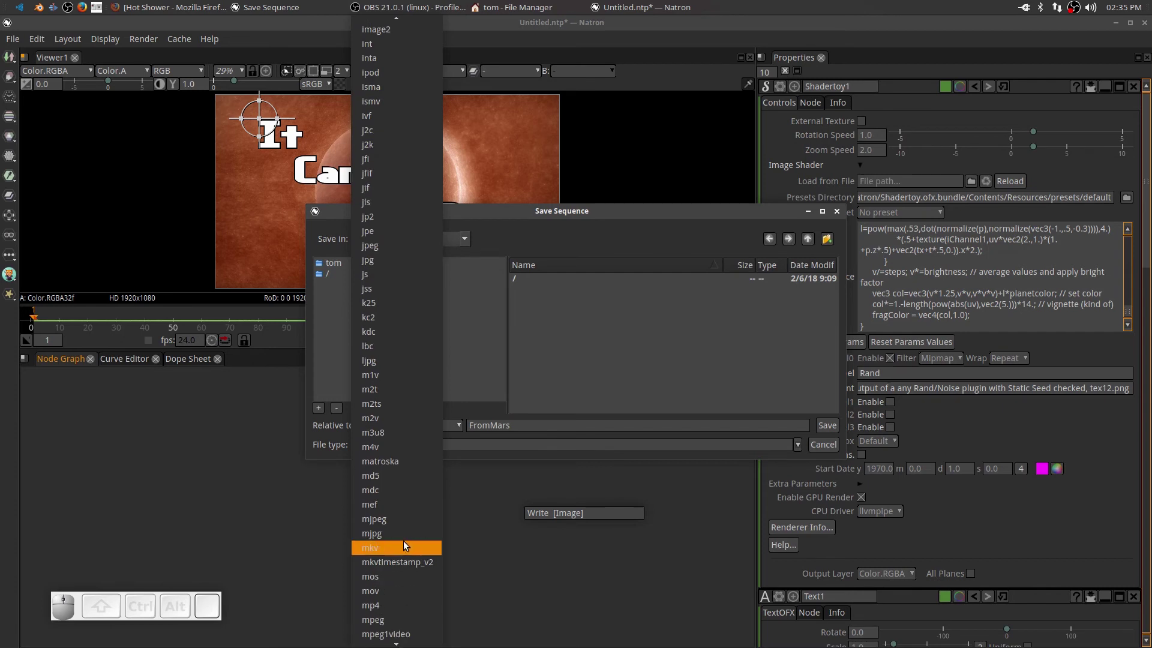
pyautogui.click(407, 605)
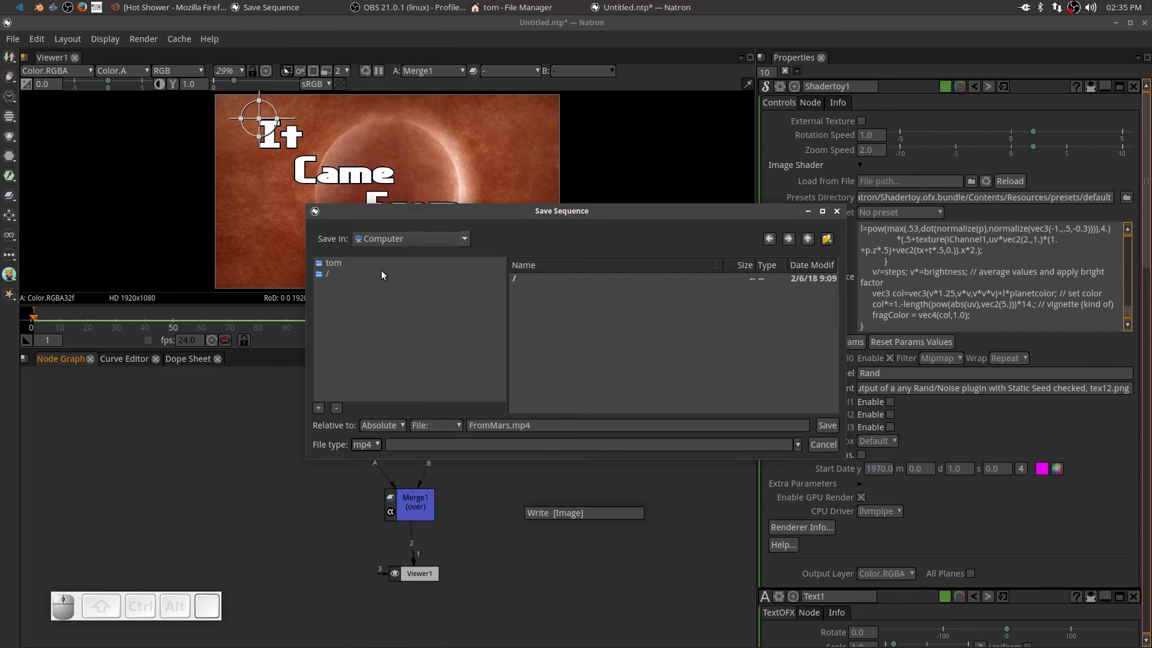
# - Browse to Projects/Youtube, create a Shadertoy folder and enter it
pyautogui.click(335, 267)
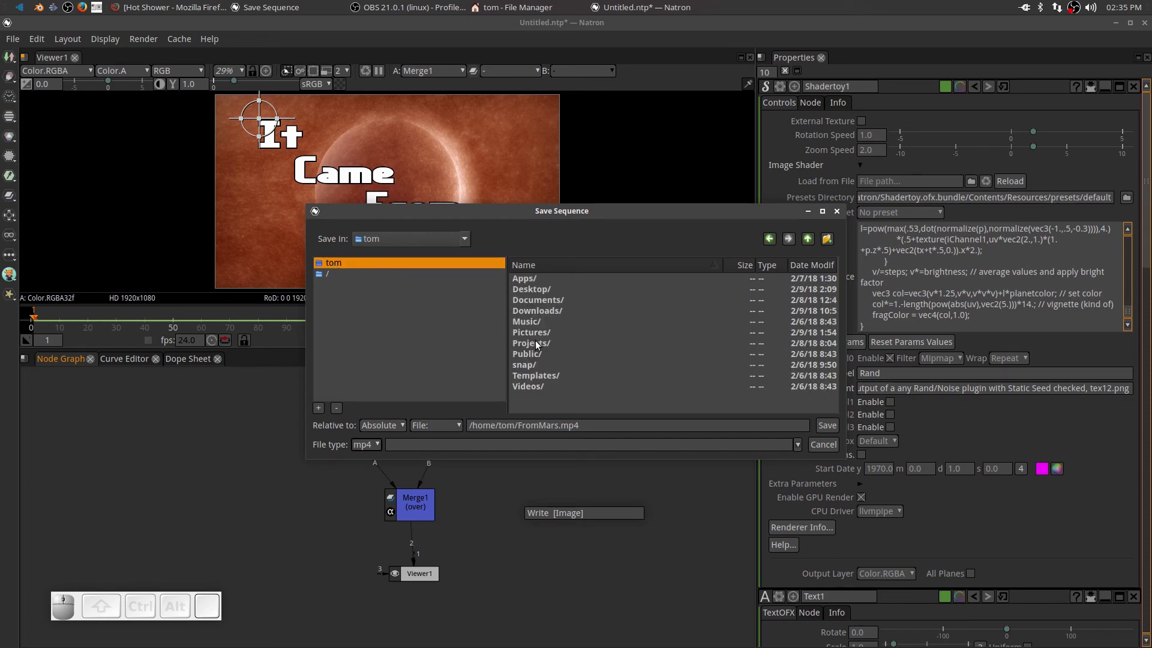
pyautogui.click(538, 345)
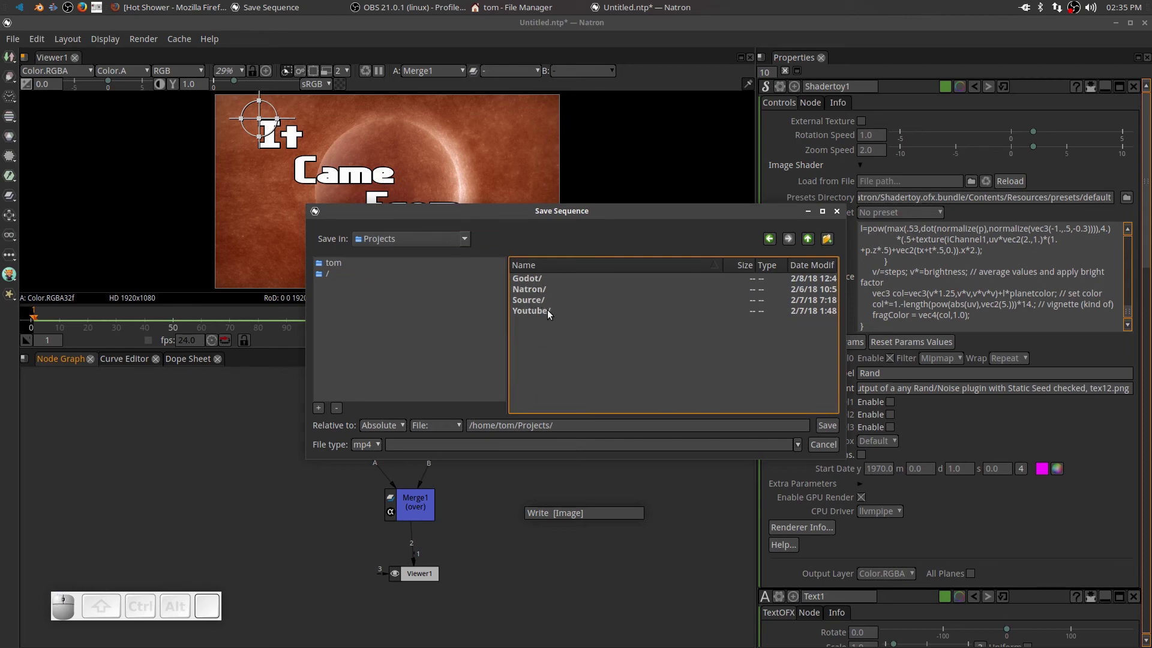
pyautogui.click(538, 315)
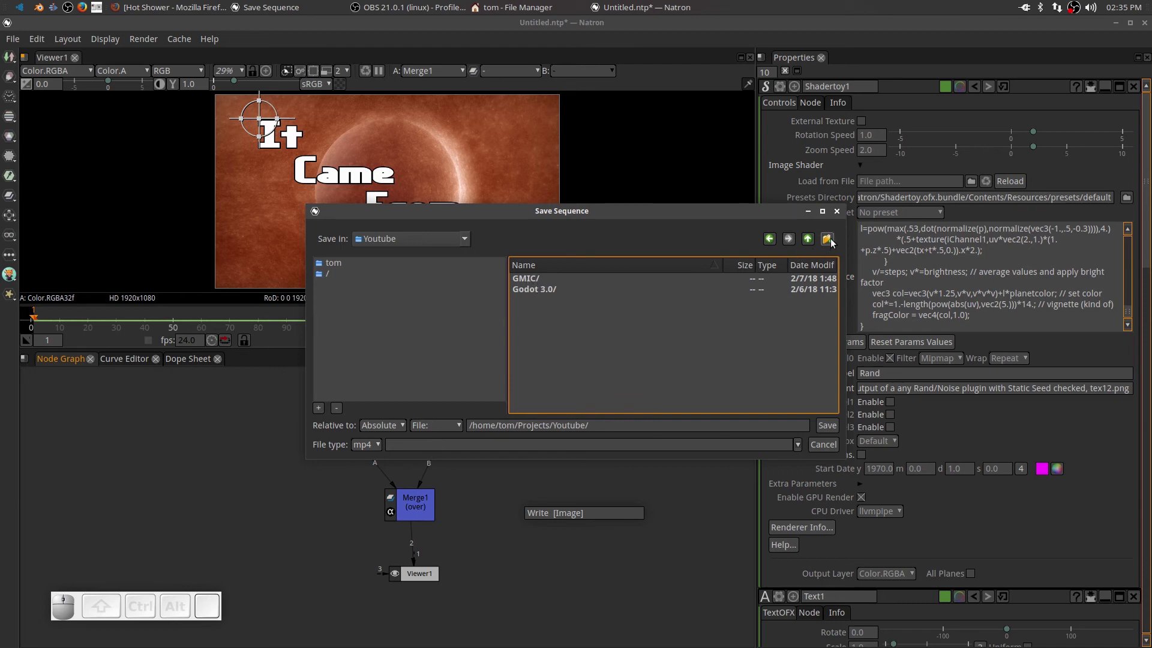
pyautogui.click(834, 243)
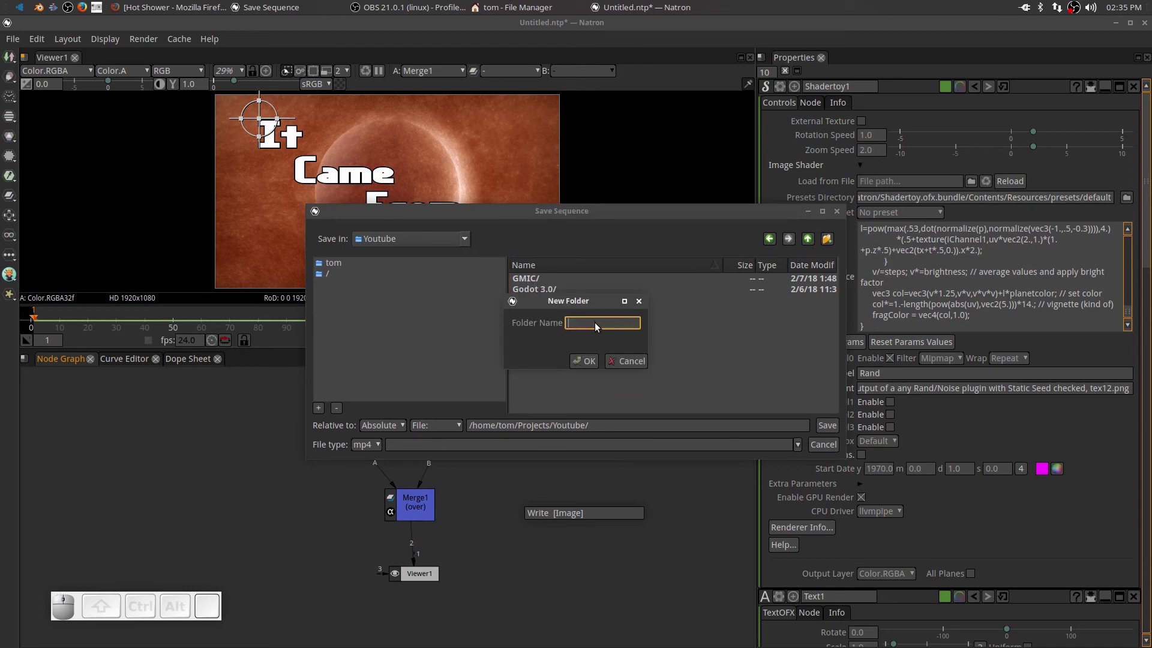
pyautogui.click(599, 325)
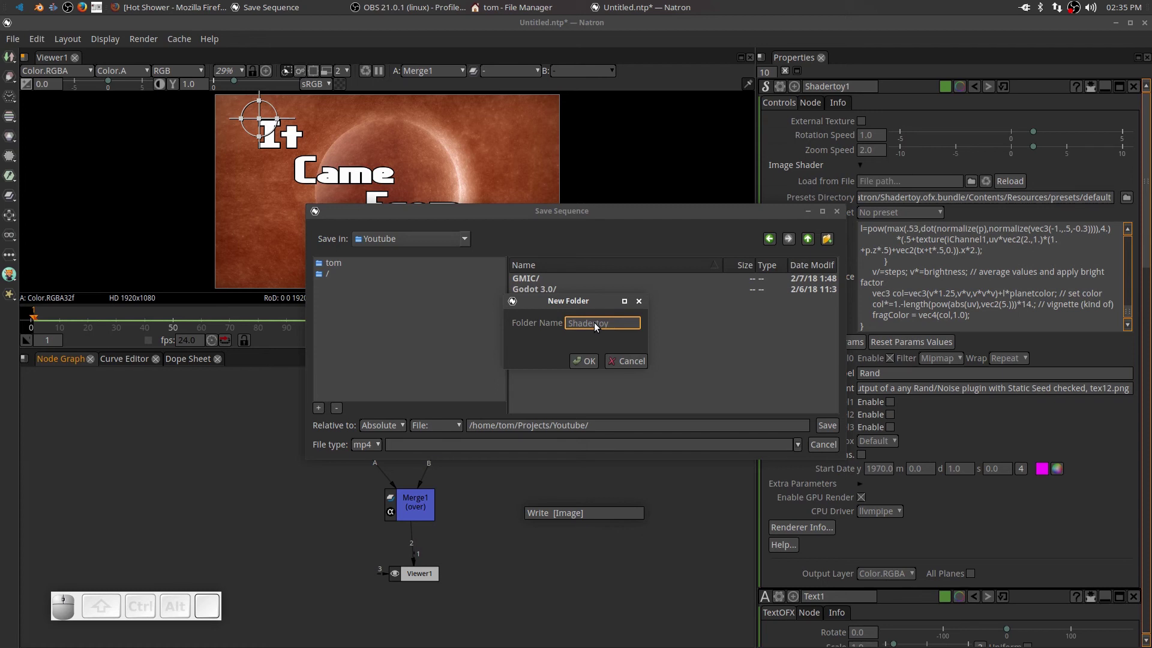
pyautogui.click(591, 370)
pyautogui.click(550, 303)
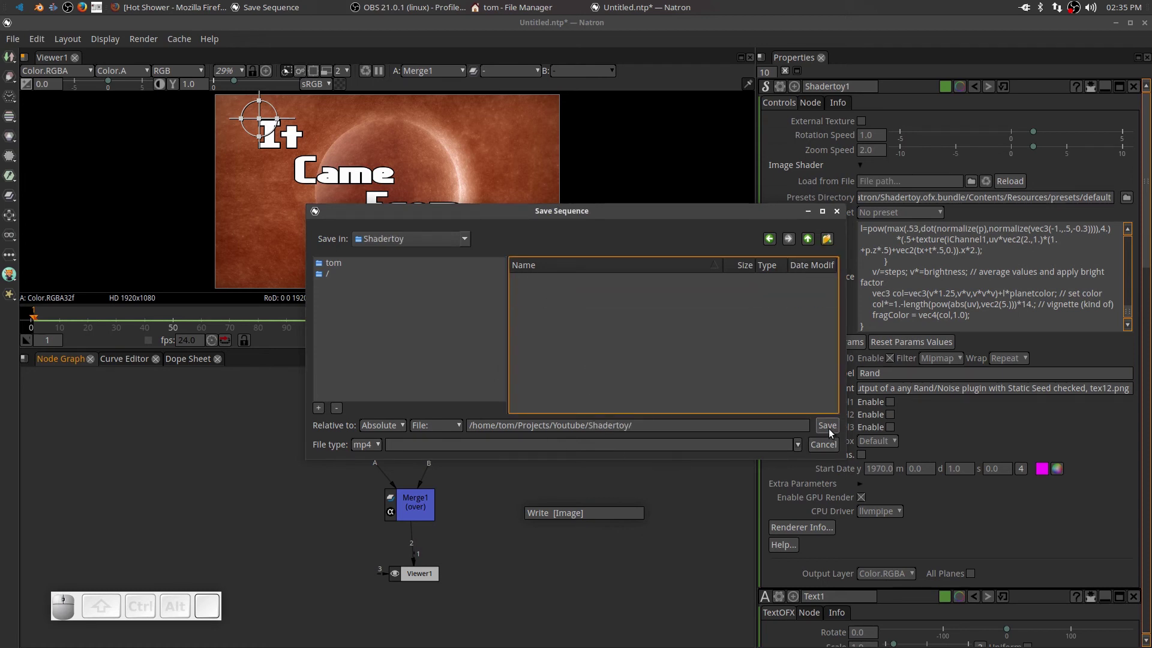
pyautogui.click(832, 433)
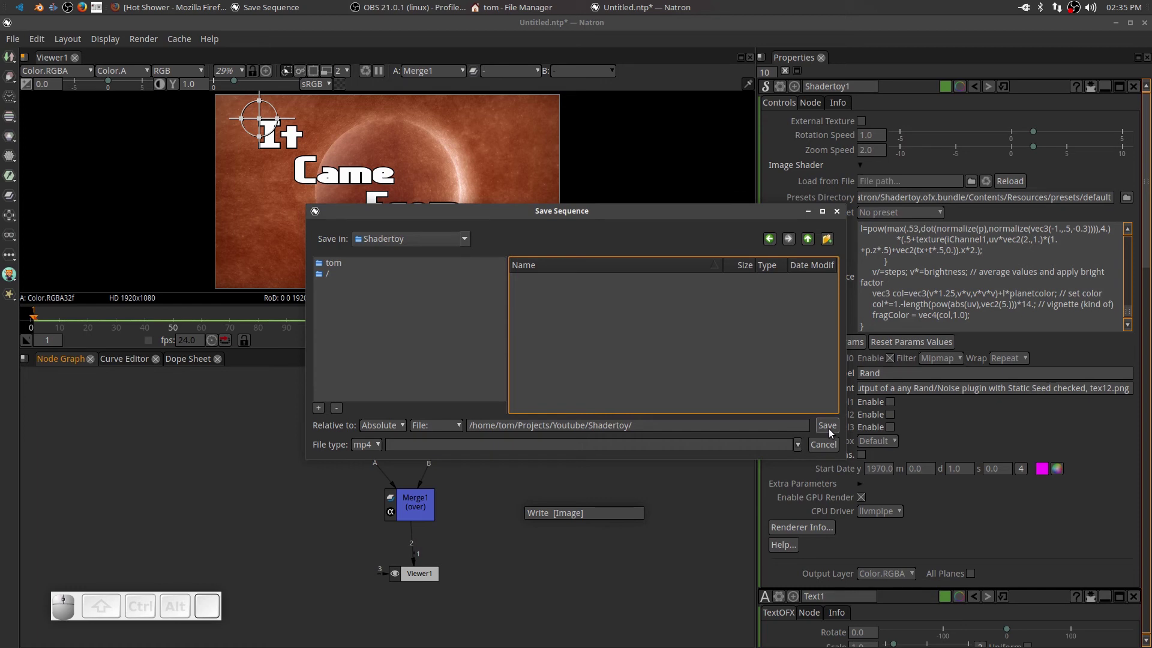
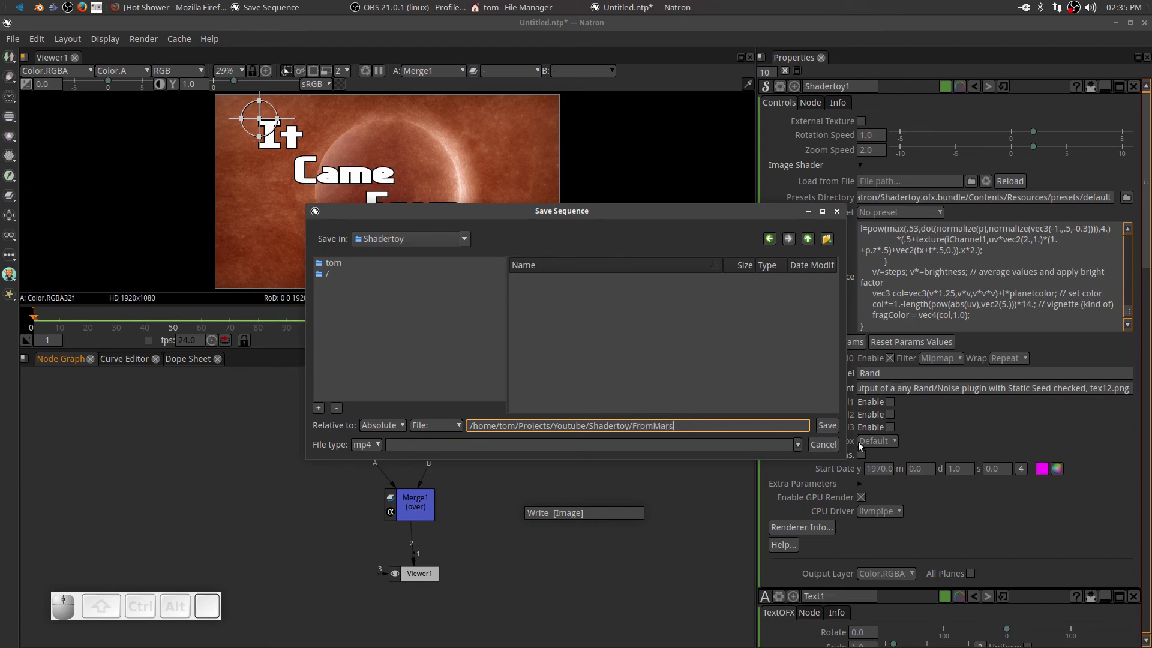
# - Accept the output path and connect Merge1 into the Write1 node's source
pyautogui.click(828, 432)
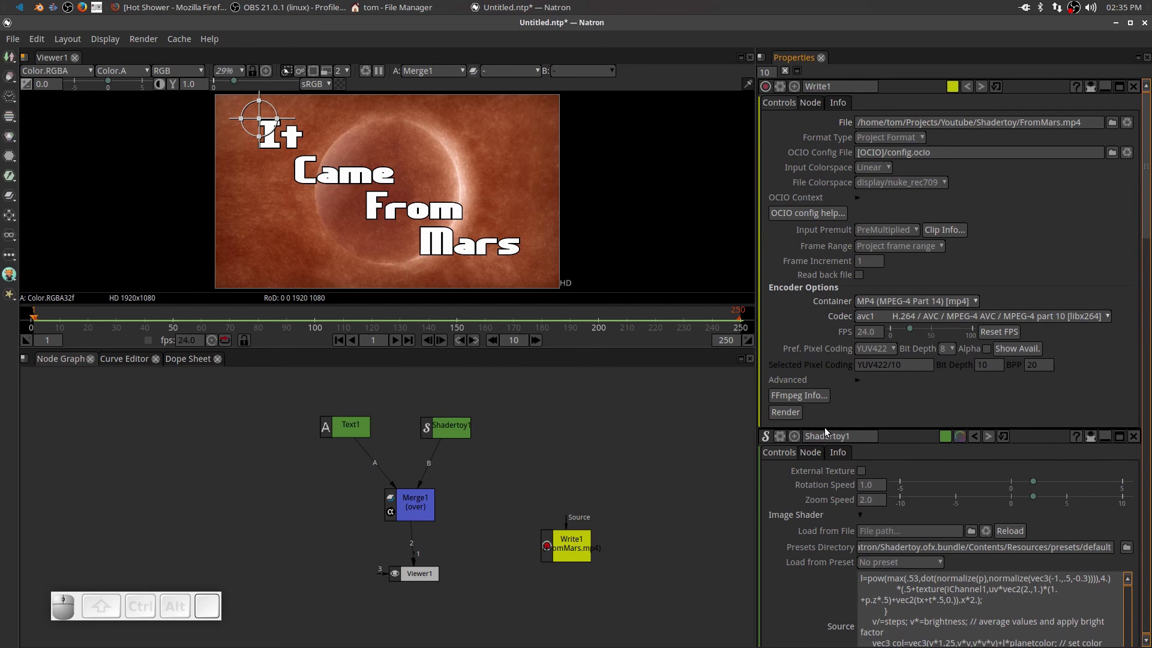
pyautogui.moveTo(562, 551); pyautogui.dragTo(501, 550)
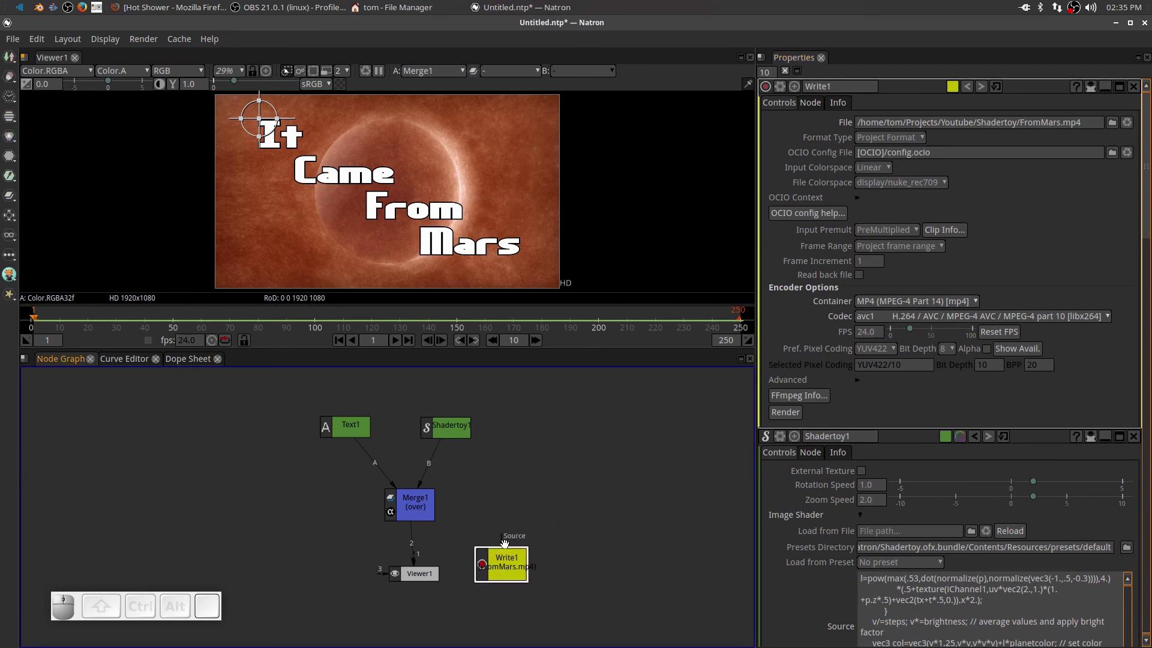
pyautogui.moveTo(503, 536); pyautogui.dragTo(411, 514)
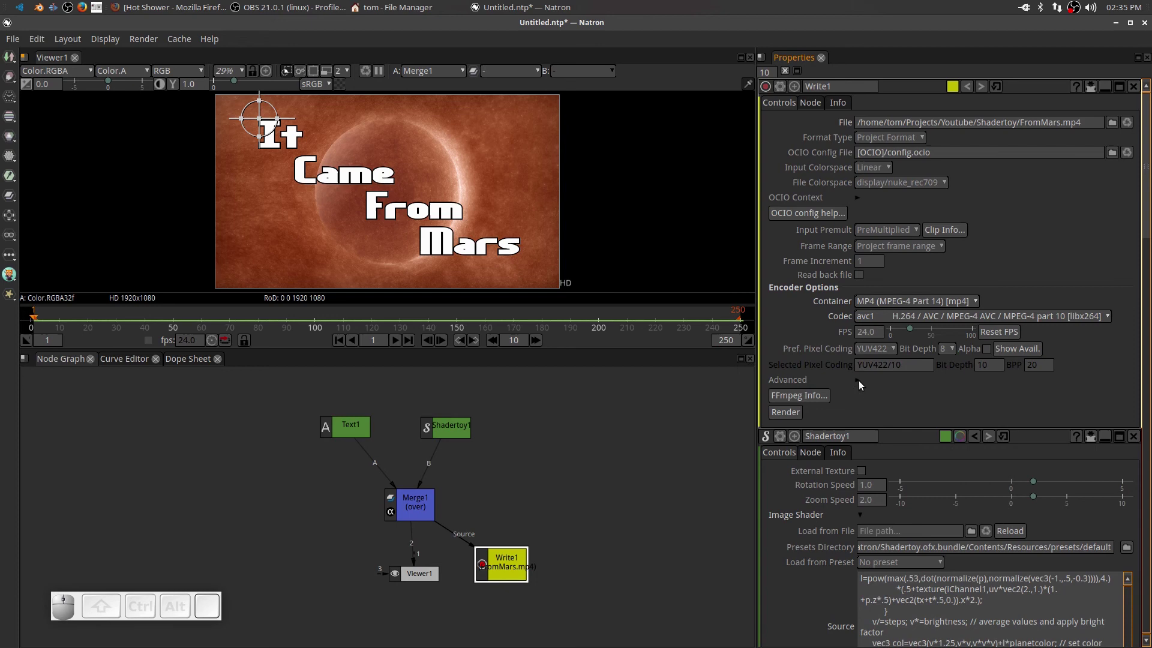
# - Set Output Quality to High Quality under Advanced and render FromMars.mp4
pyautogui.click(859, 384)
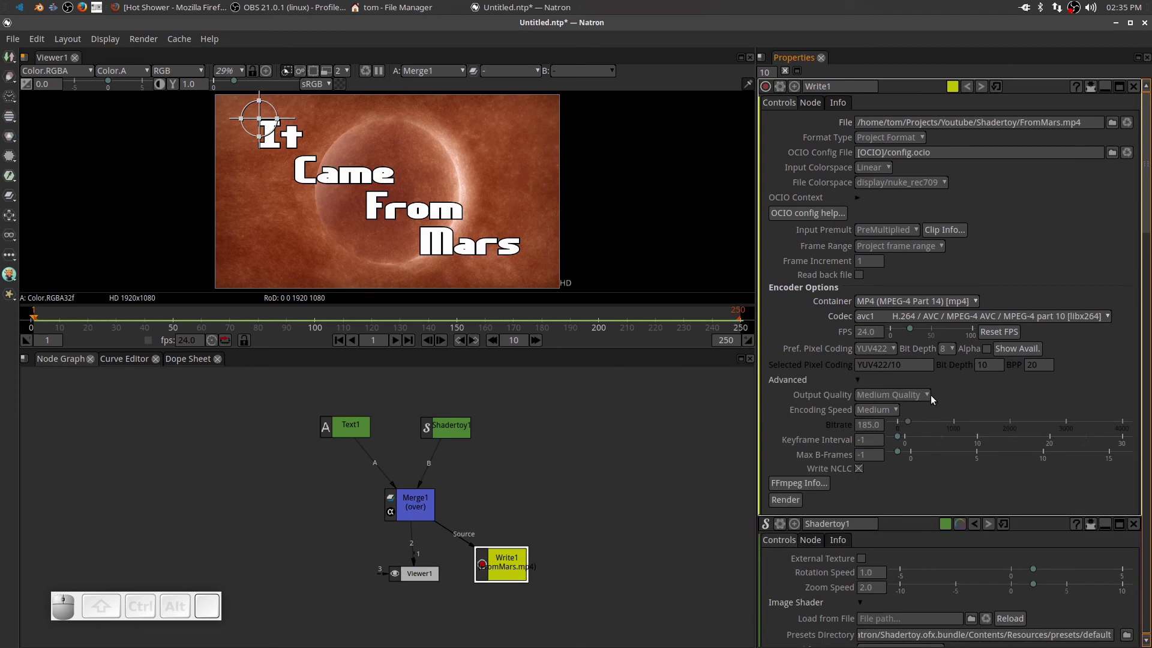
pyautogui.click(930, 400)
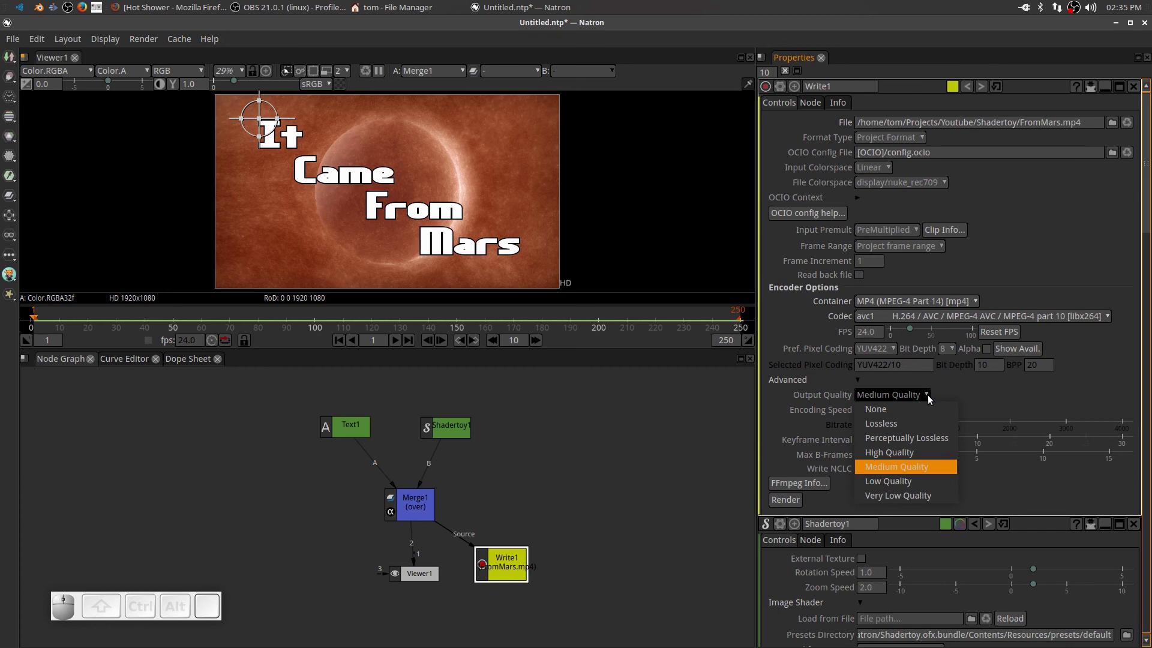
pyautogui.click(930, 463)
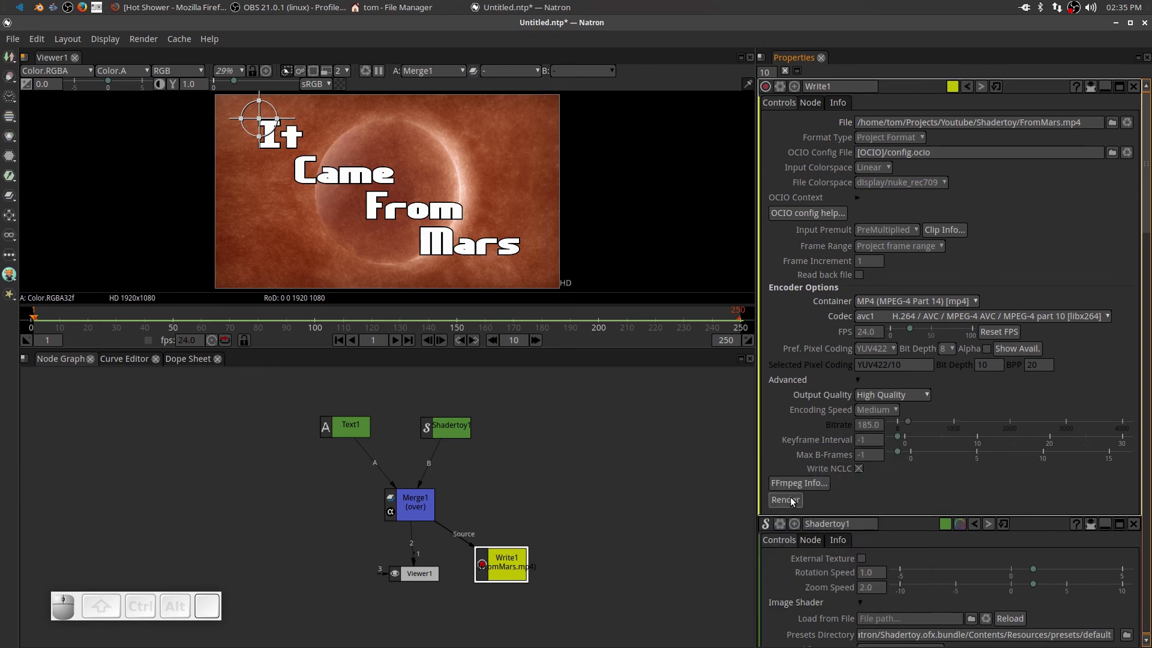
pyautogui.click(793, 501)
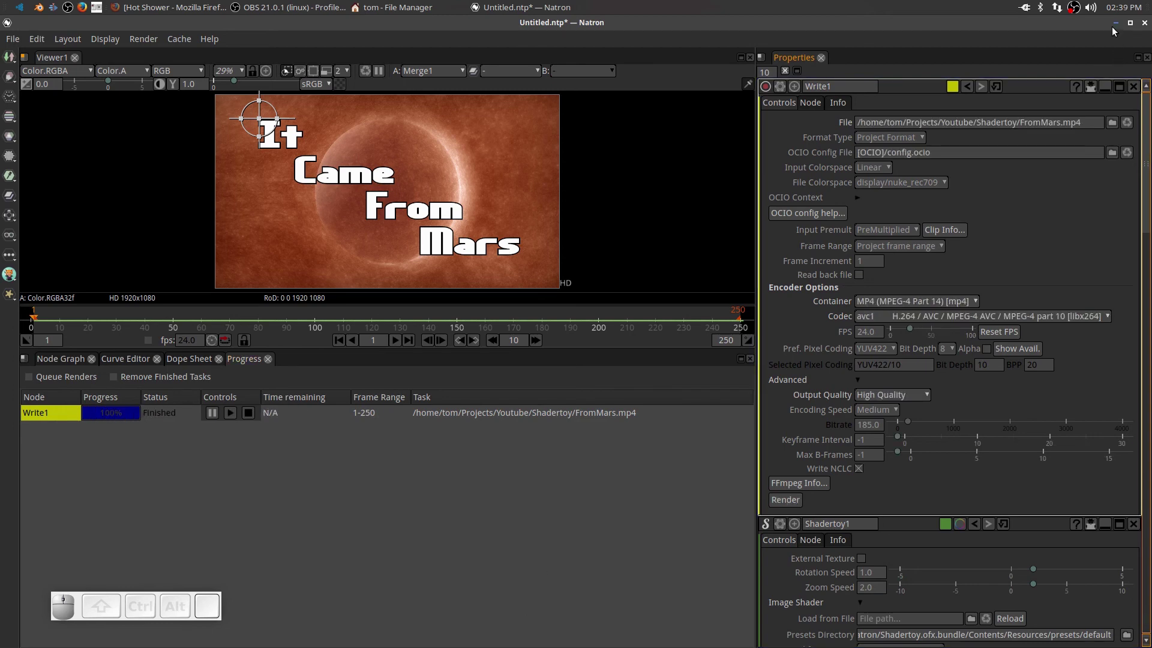
# - Minimise Natron and bring up File Manager at the home folder
pyautogui.click(1118, 25)
pyautogui.rightClick(204, 91)
pyautogui.click(222, 101)
pyautogui.click(45, 176)
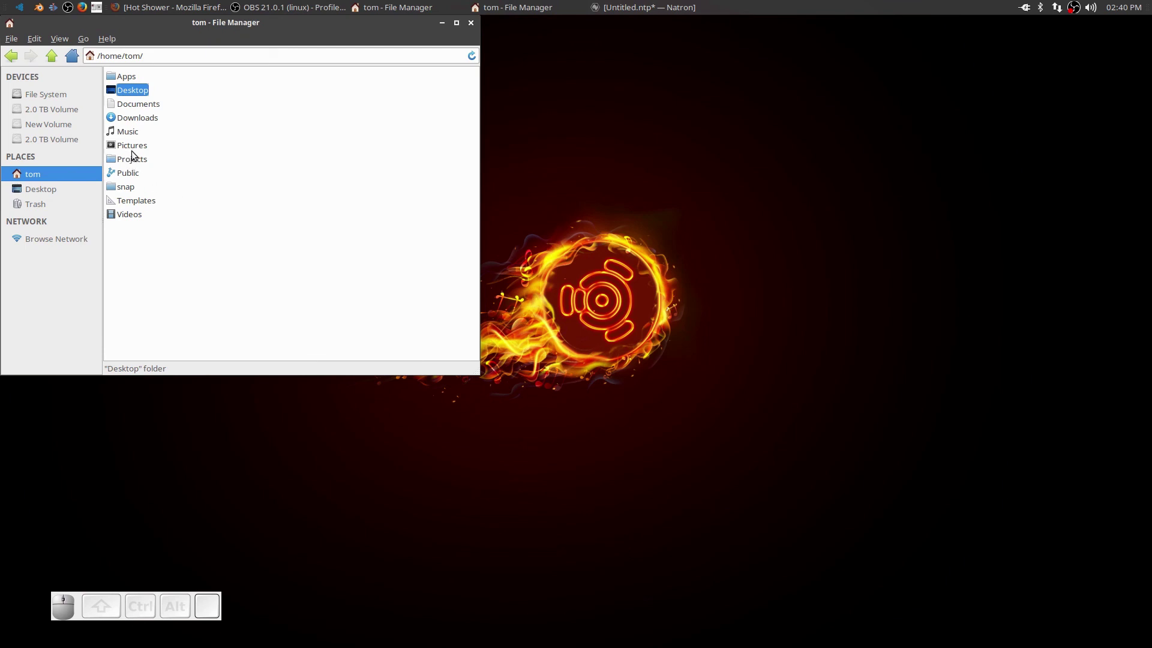
# - Navigate into Projects, then Youtube, then the Shadertoy folder holding FromMars.mp4
pyautogui.click(135, 162)
pyautogui.click(134, 122)
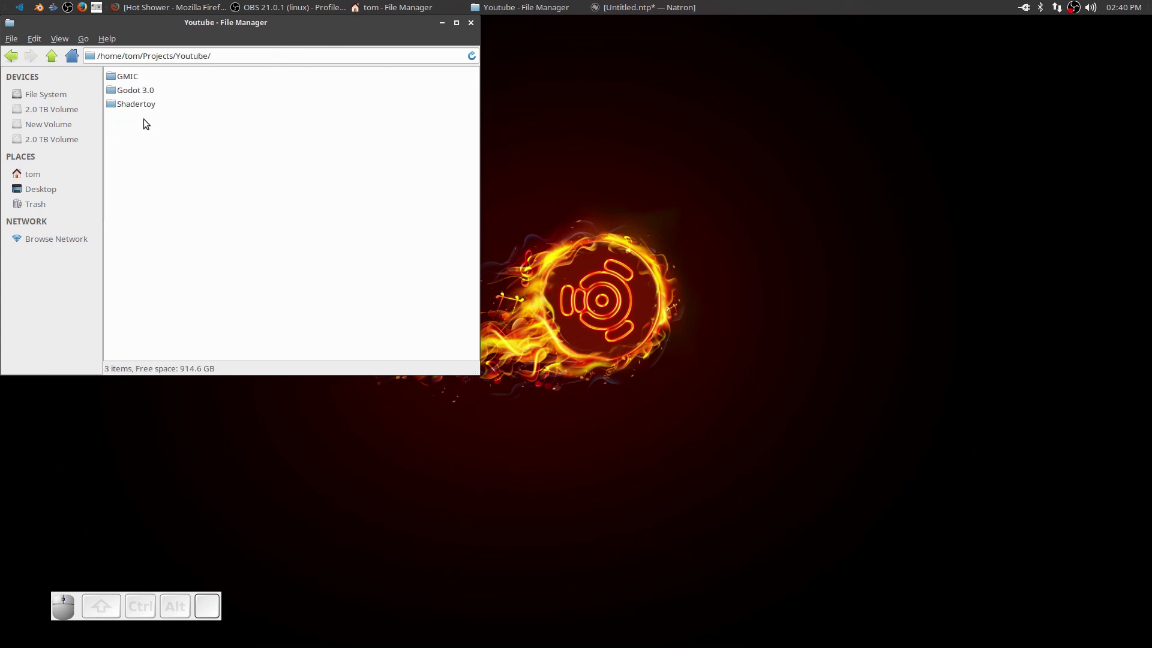
pyautogui.click(147, 105)
# - Play FromMars.mp4 in VLC, close the player, and return to Natron
pyautogui.click(136, 76)
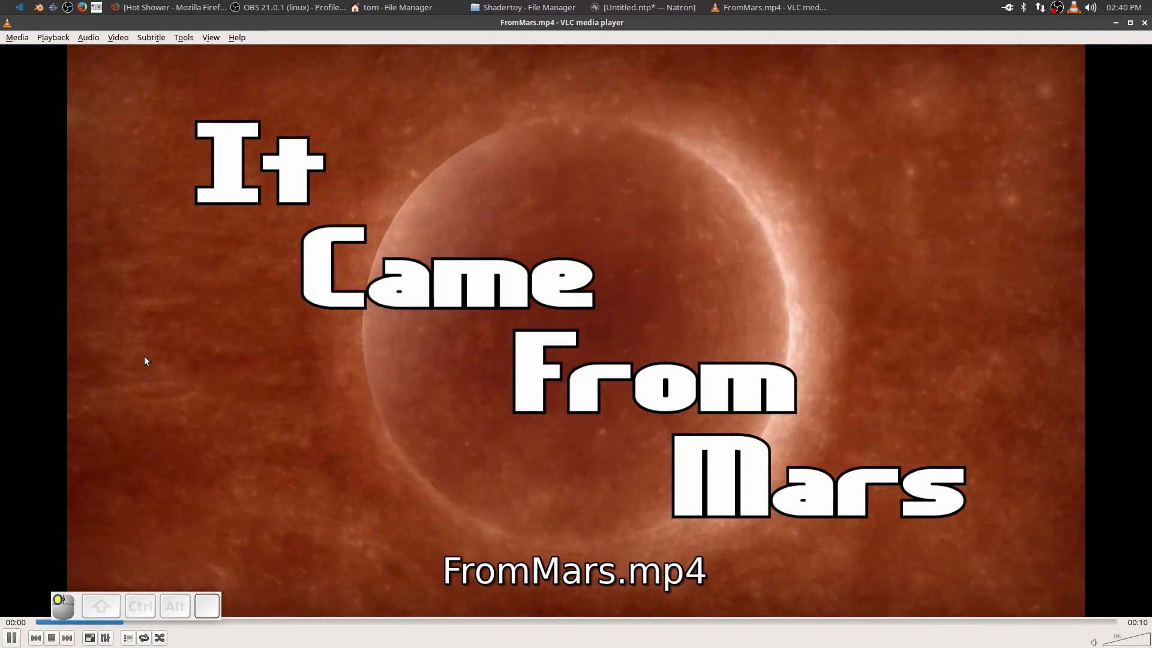
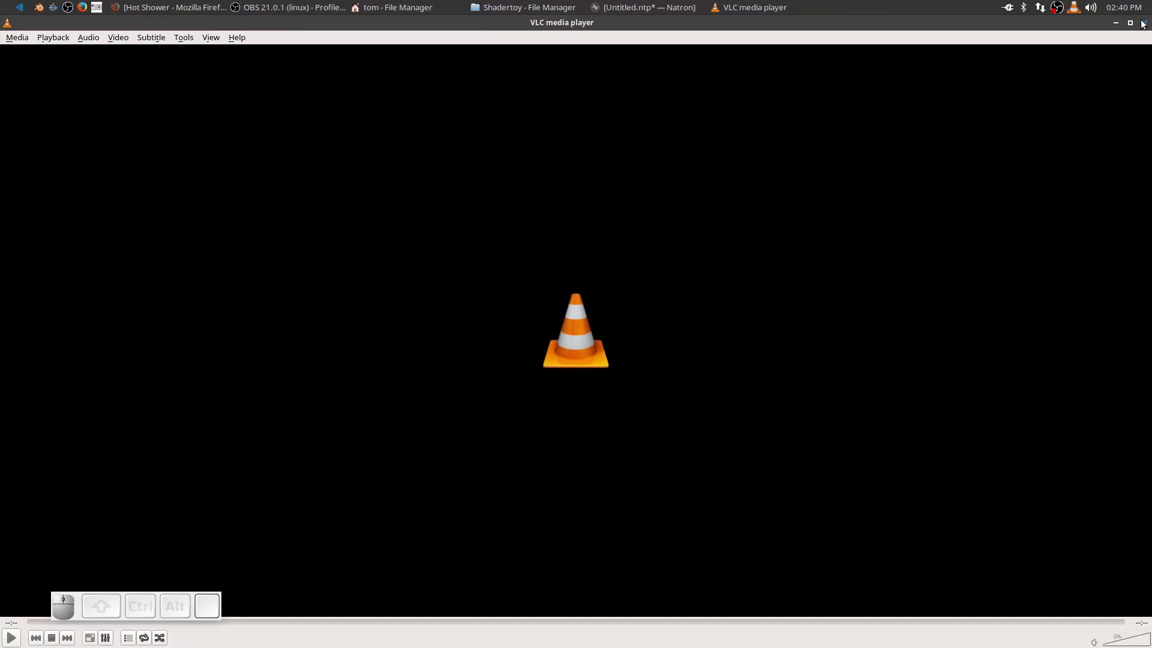
pyautogui.click(1144, 23)
pyautogui.click(647, 4)
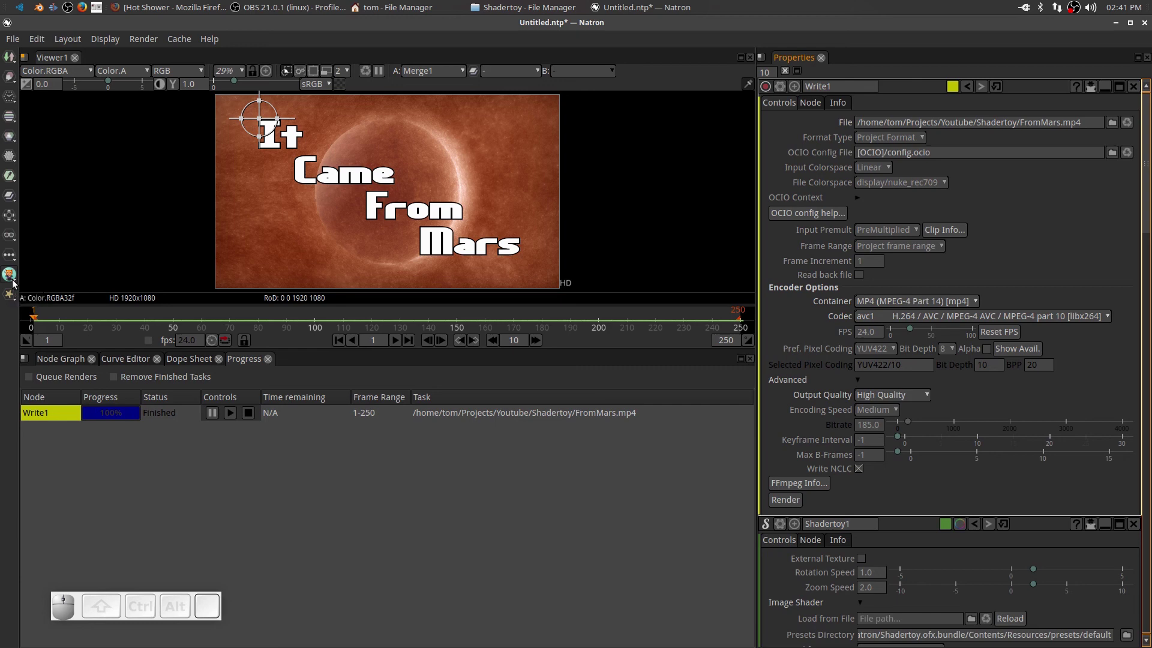
pyautogui.click(19, 284)
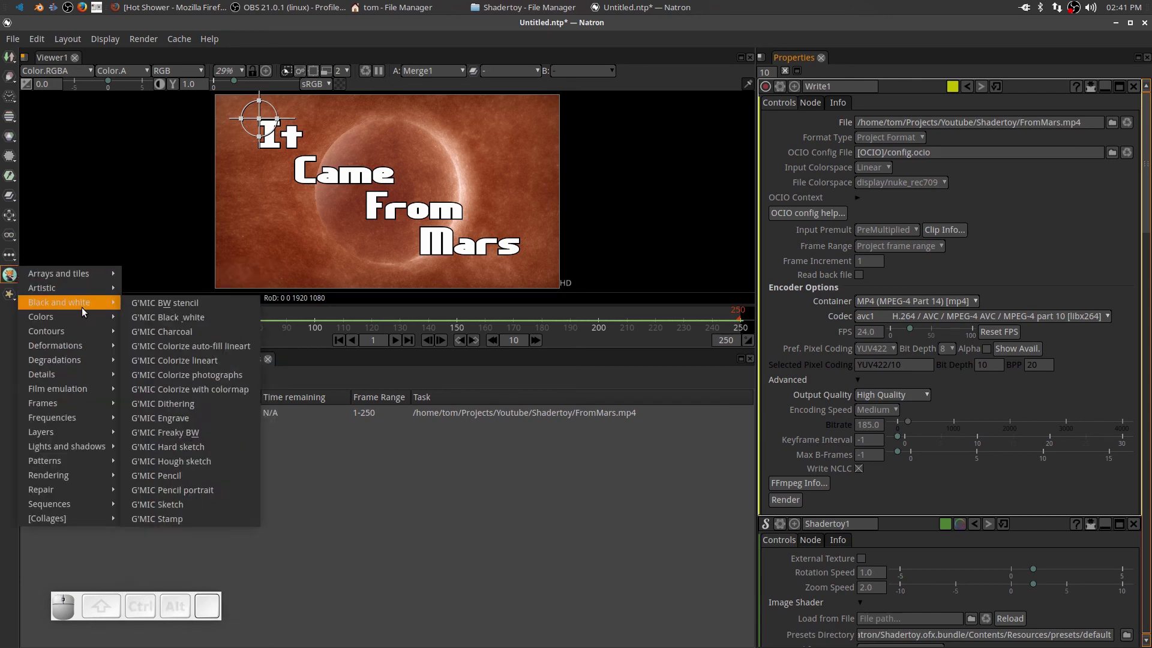
pyautogui.click(451, 523)
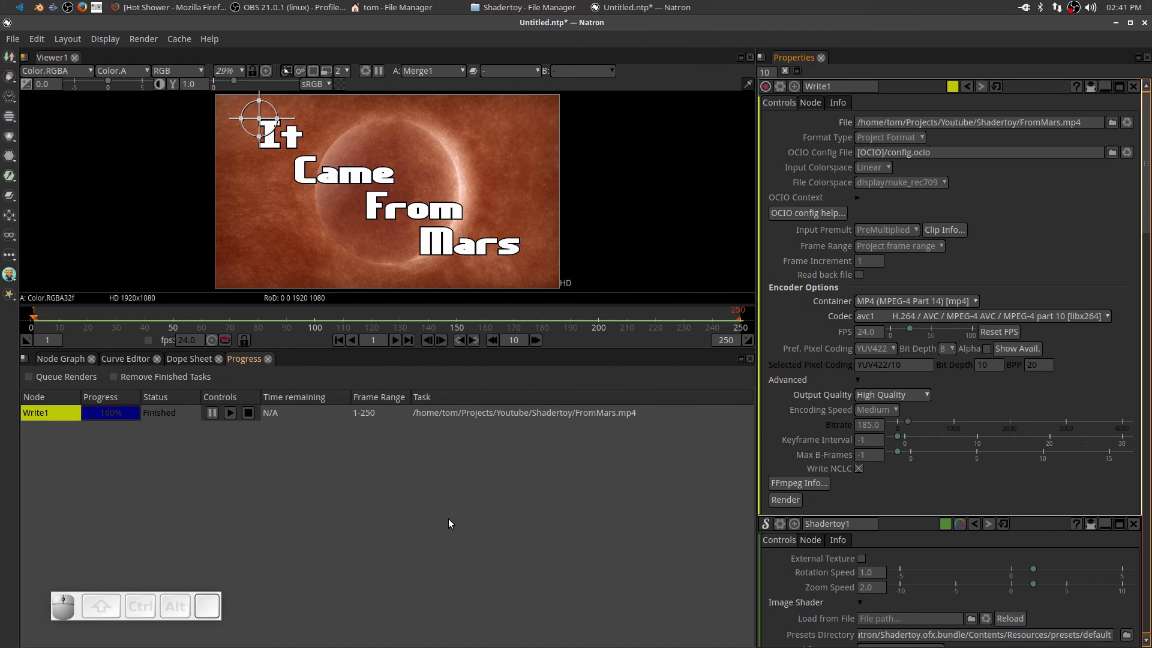